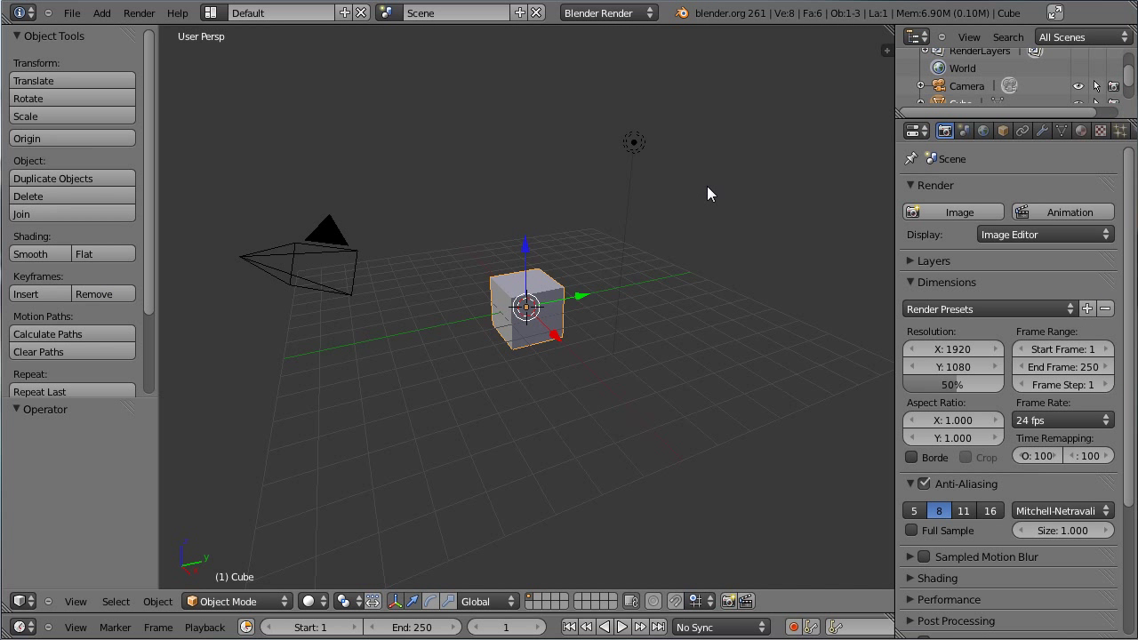
Step: Select the default cube, hide the transform widget and switch to Top Ortho view
{"action": "scroll", "scroll_direction": "up", "scroll_amount": 3}
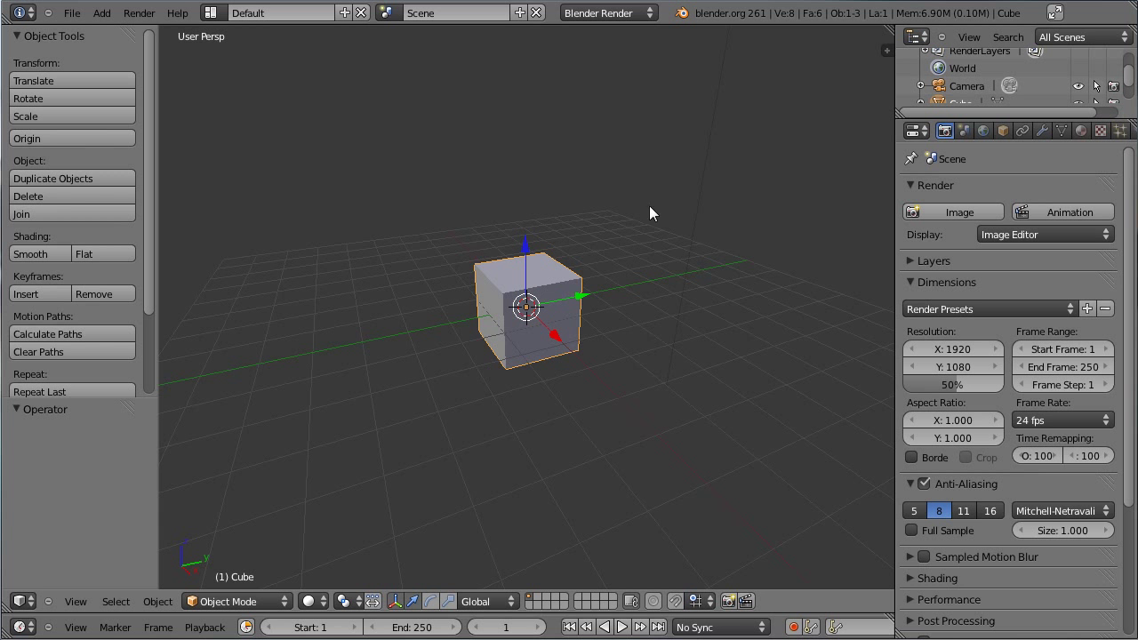
{"action": "right_click", "coordinate": [547, 293]}
{"action": "middle_click", "coordinate": [396, 270]}
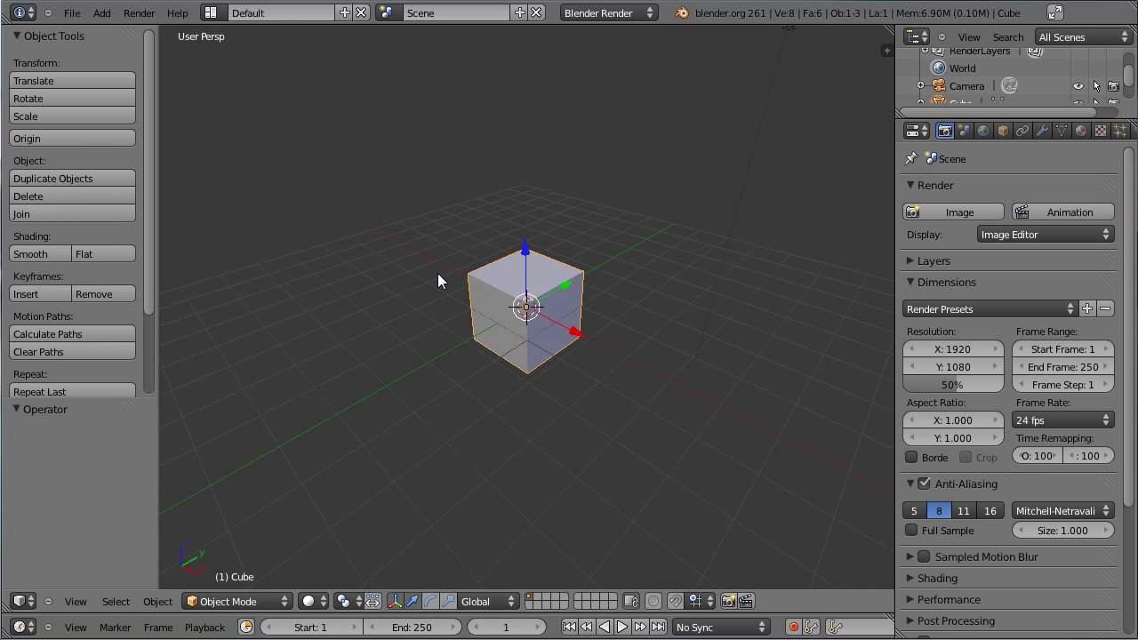
{"action": "key", "text": "ctrl+space"}
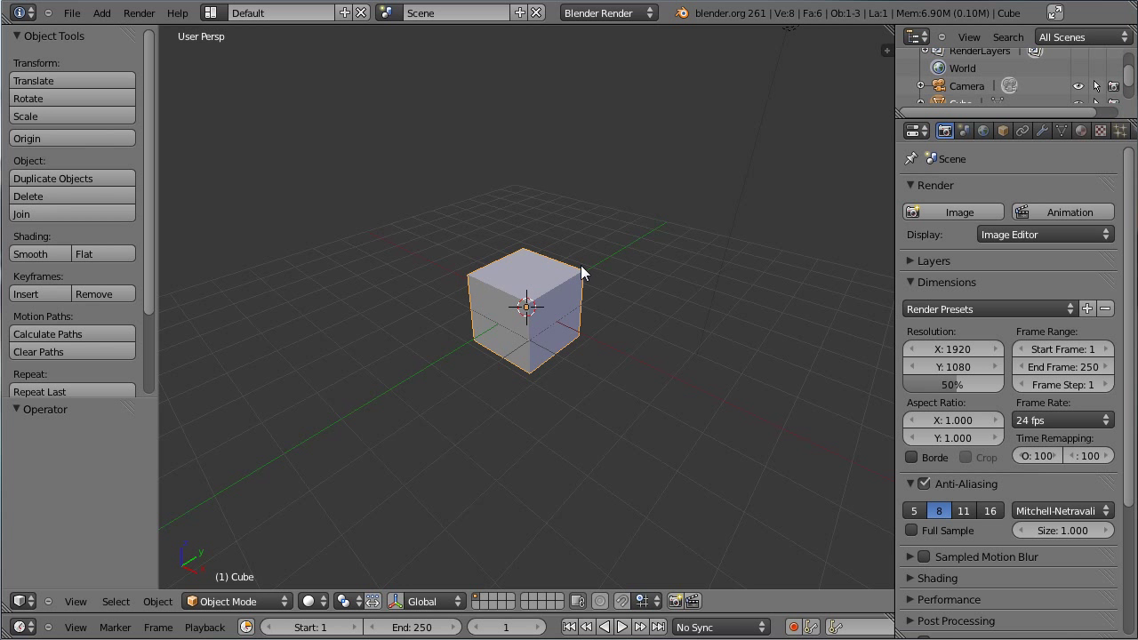
{"action": "key", "text": "KP_7"}
{"action": "key", "text": "KP_5"}
{"action": "scroll", "scroll_direction": "up", "scroll_amount": 3}
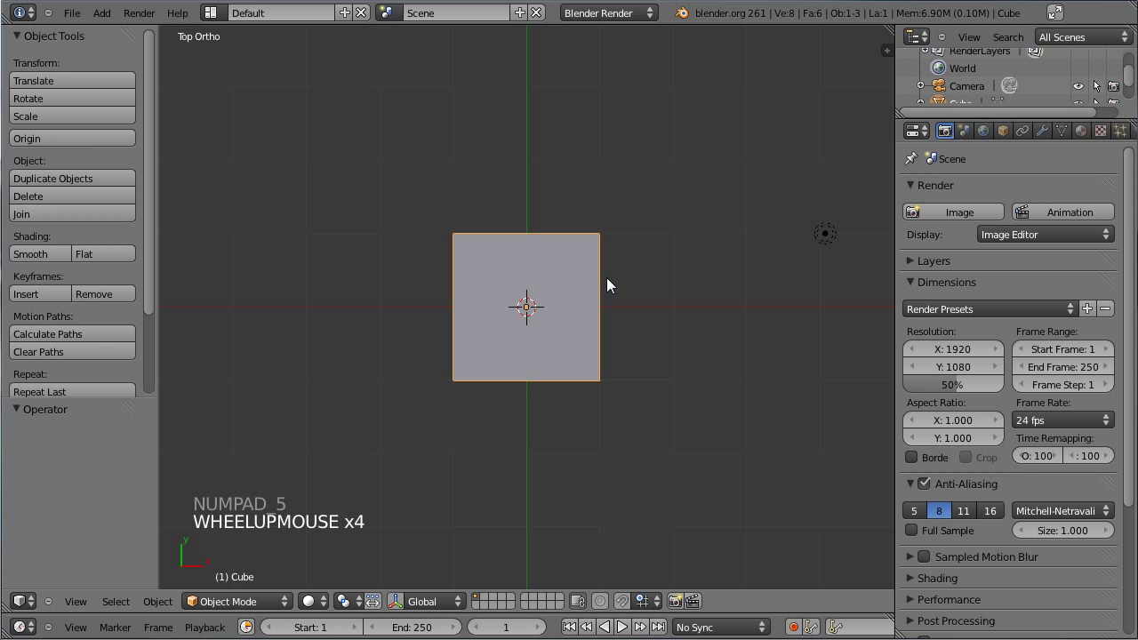
Step: In Edit Mode, scale the cube along Y into a longer rectangle seen from above
{"action": "scroll", "scroll_direction": "up", "scroll_amount": 3}
{"action": "key", "text": "Tab"}
{"action": "middle_click", "coordinate": [532, 306]}
{"action": "key", "text": "KP_7"}
{"action": "key", "text": "s"}
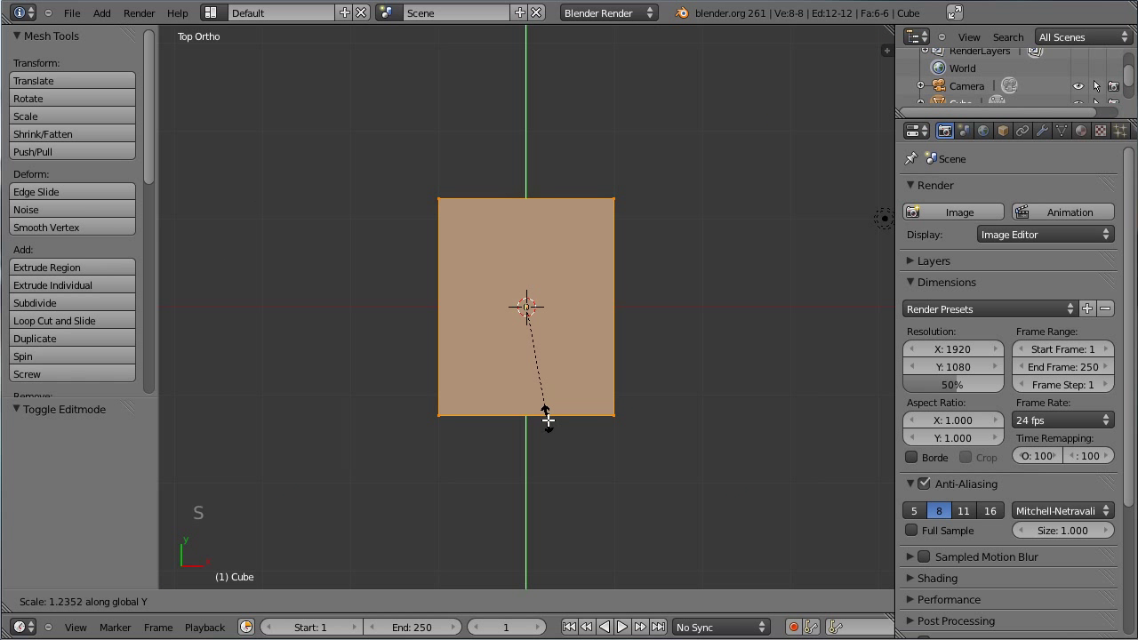
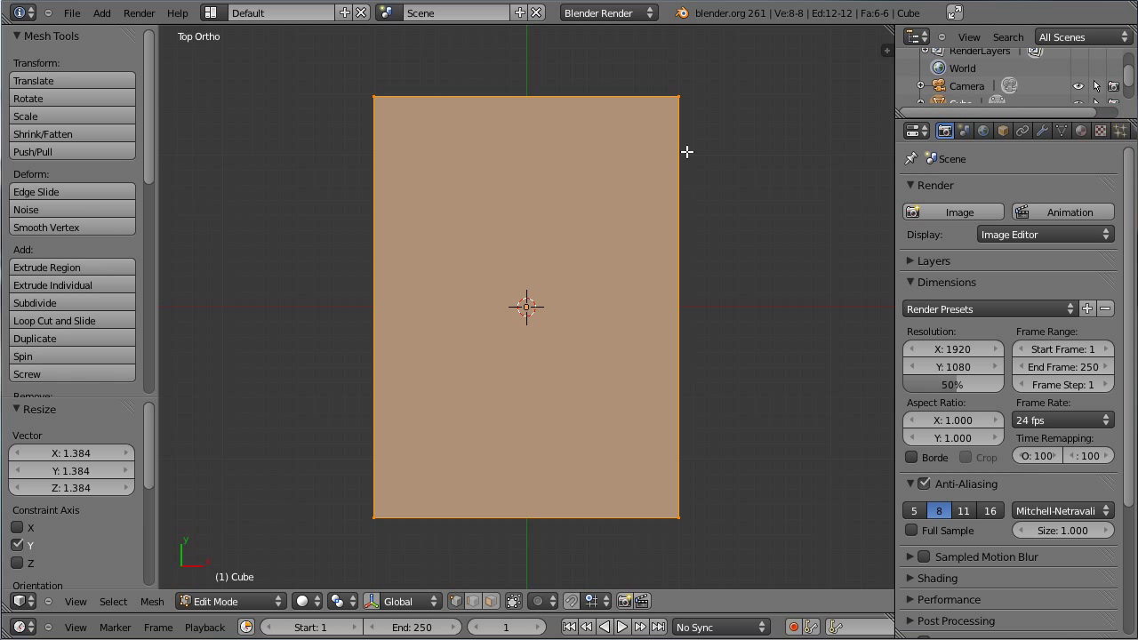
{"action": "scroll", "scroll_direction": "down", "scroll_amount": 3}
{"action": "scroll", "scroll_direction": "down", "scroll_amount": 3}
{"action": "scroll", "scroll_direction": "down", "scroll_amount": 3}
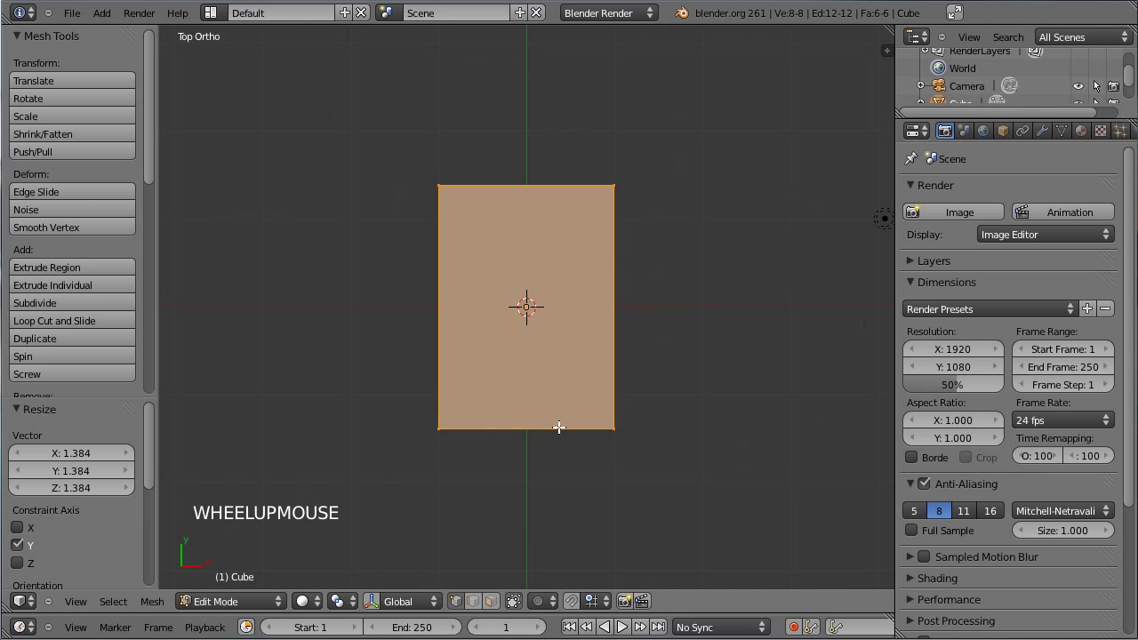
{"action": "key", "text": "KP_1"}
Step: From front view, flatten the mesh along Z into a thin slab and return to camera view
{"action": "key", "text": "s"}
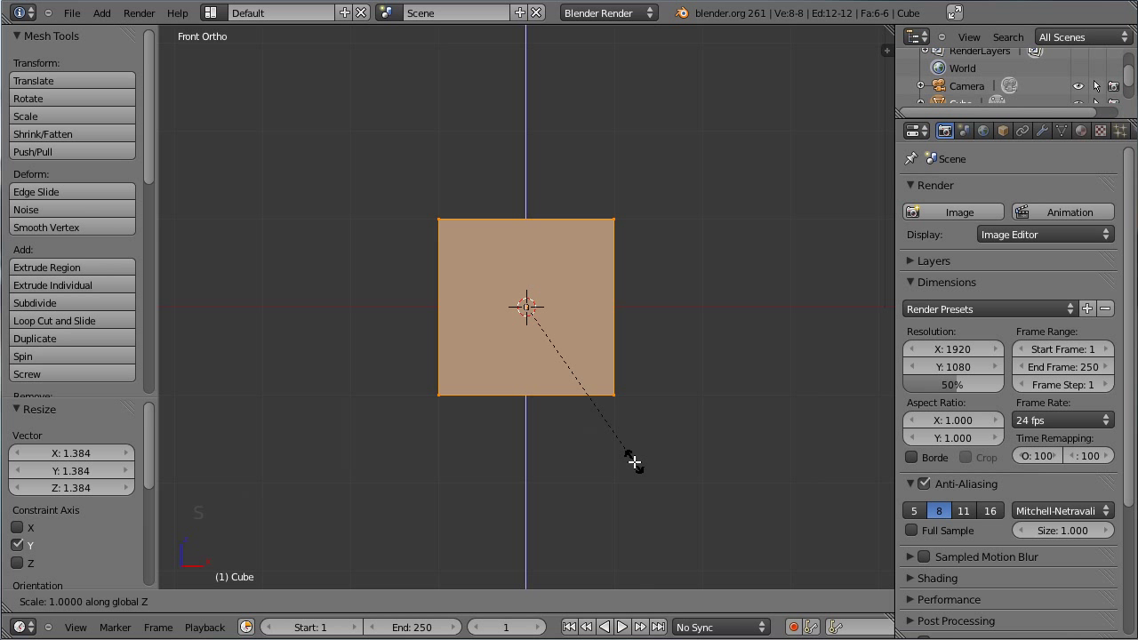
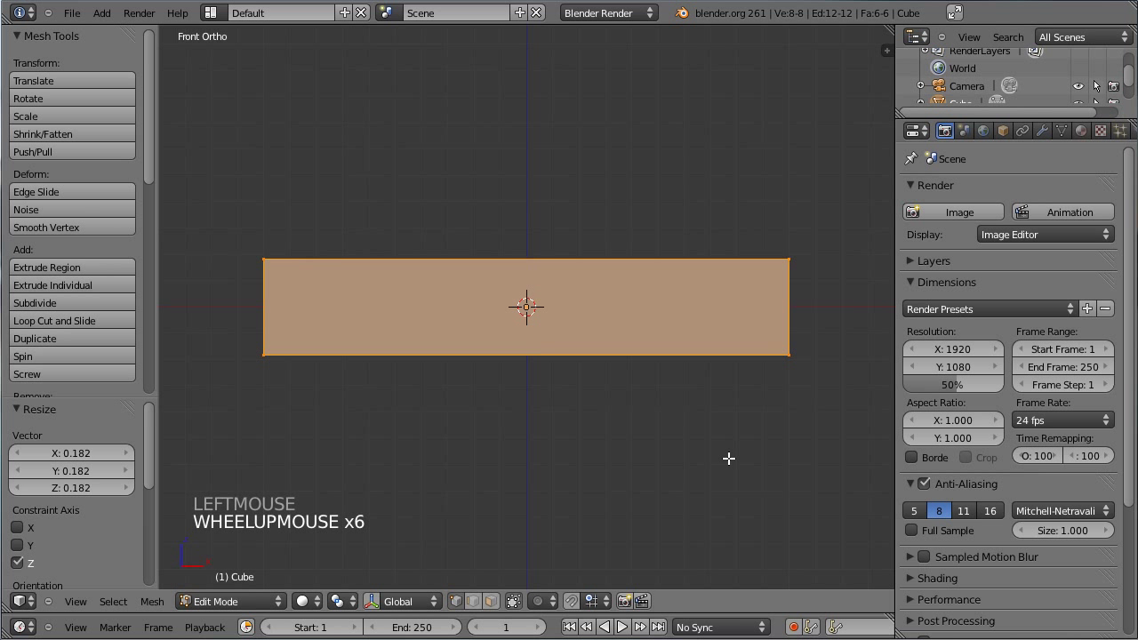
{"action": "key", "text": "s"}
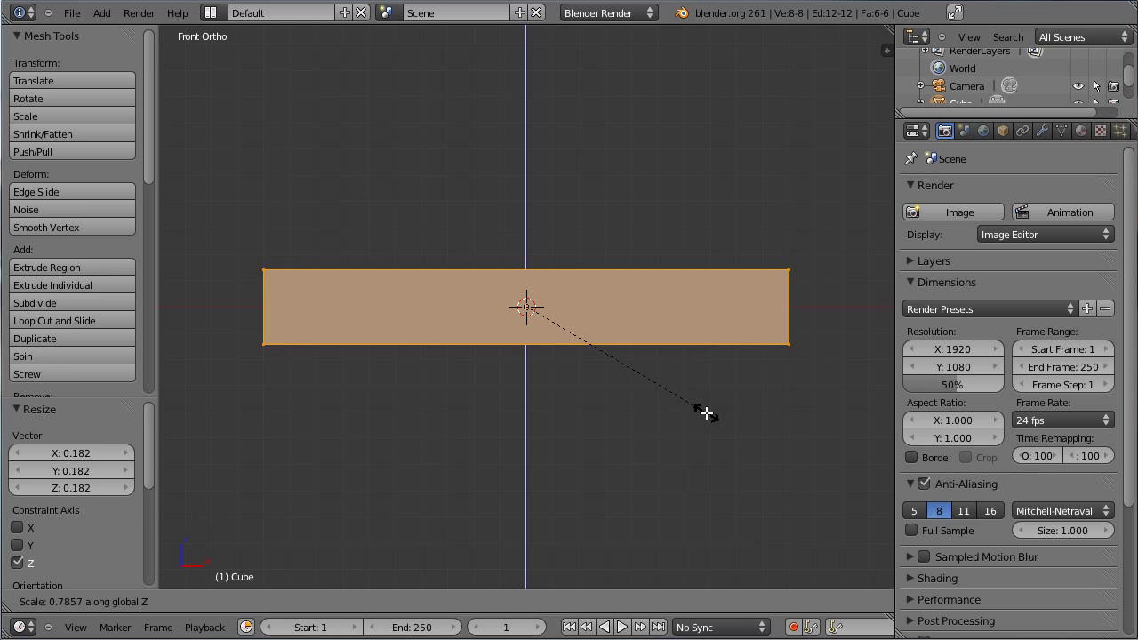
{"action": "left_click", "coordinate": [533, 306]}
{"action": "middle_click", "coordinate": [533, 306]}
{"action": "key", "text": "Tab"}
{"action": "scroll", "scroll_direction": "down", "scroll_amount": 3}
{"action": "key", "text": "KP_0"}
{"action": "scroll", "scroll_direction": "up", "scroll_amount": 3}
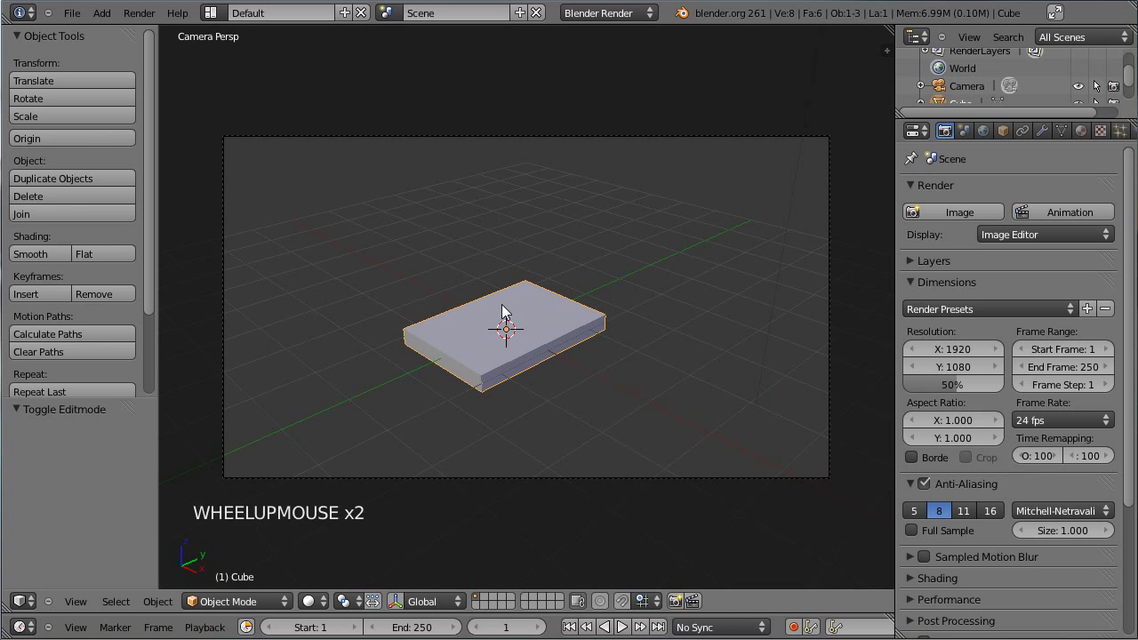
Step: In Edit Mode, scale the middle loop of faces along Y into a narrower band
{"action": "middle_click", "coordinate": [421, 309]}
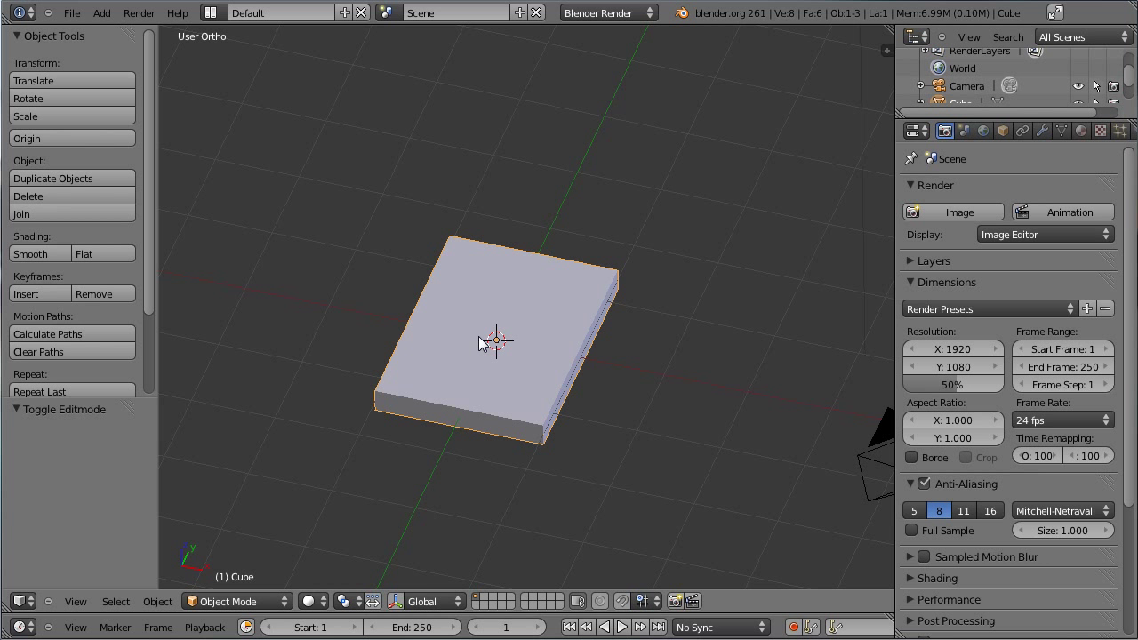
{"action": "scroll", "scroll_direction": "up", "scroll_amount": 3}
{"action": "key", "text": "Tab"}
{"action": "middle_click", "coordinate": [490, 350]}
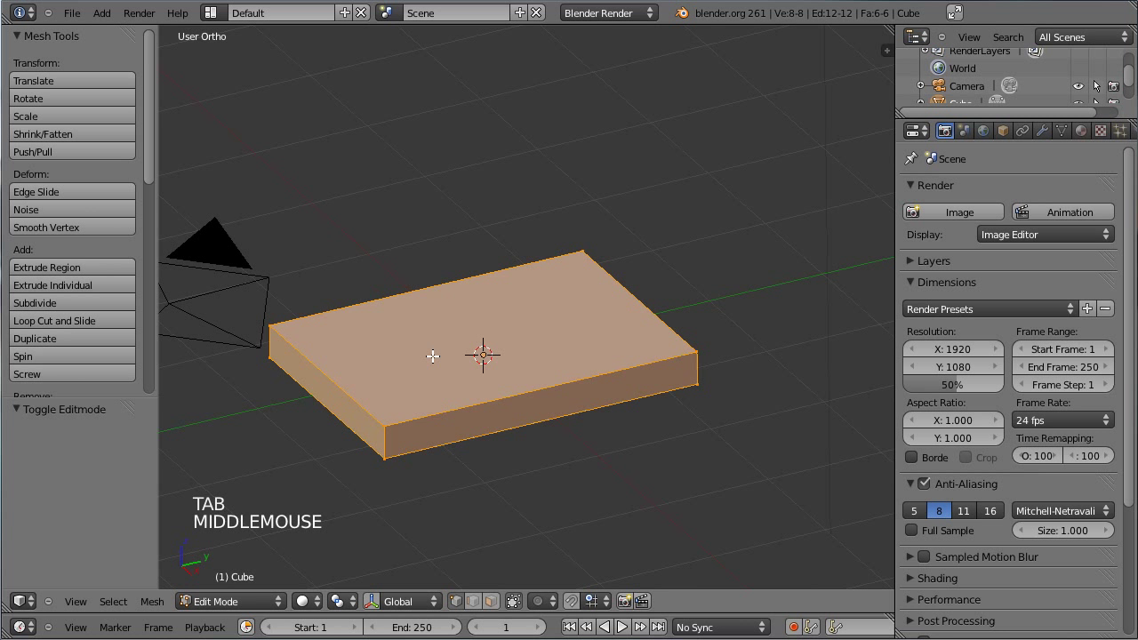
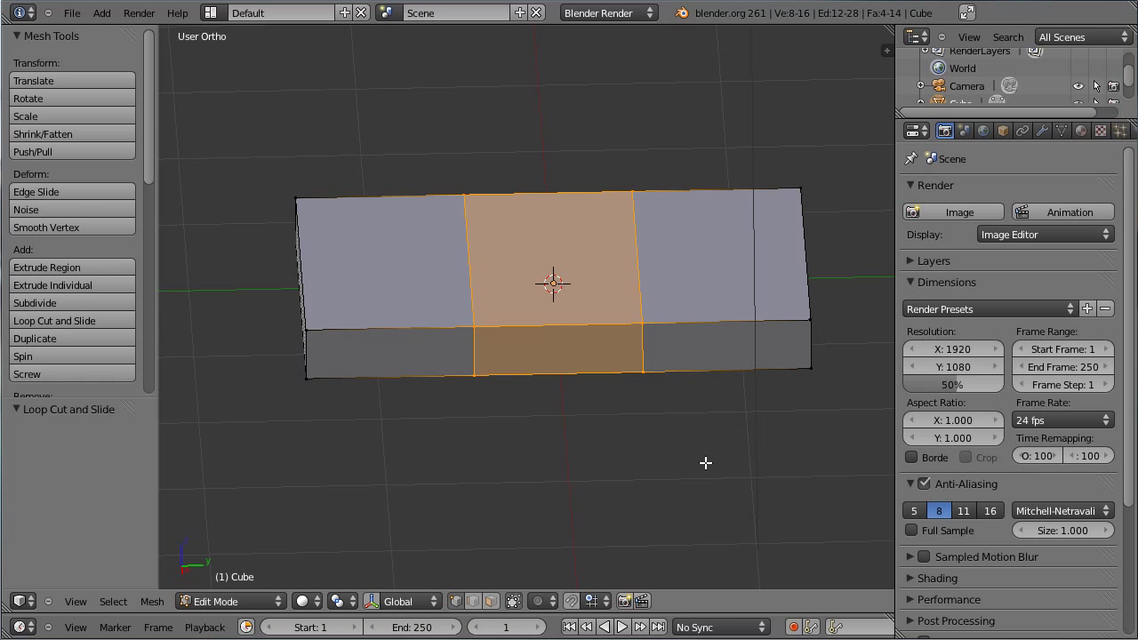
{"action": "key", "text": "s"}
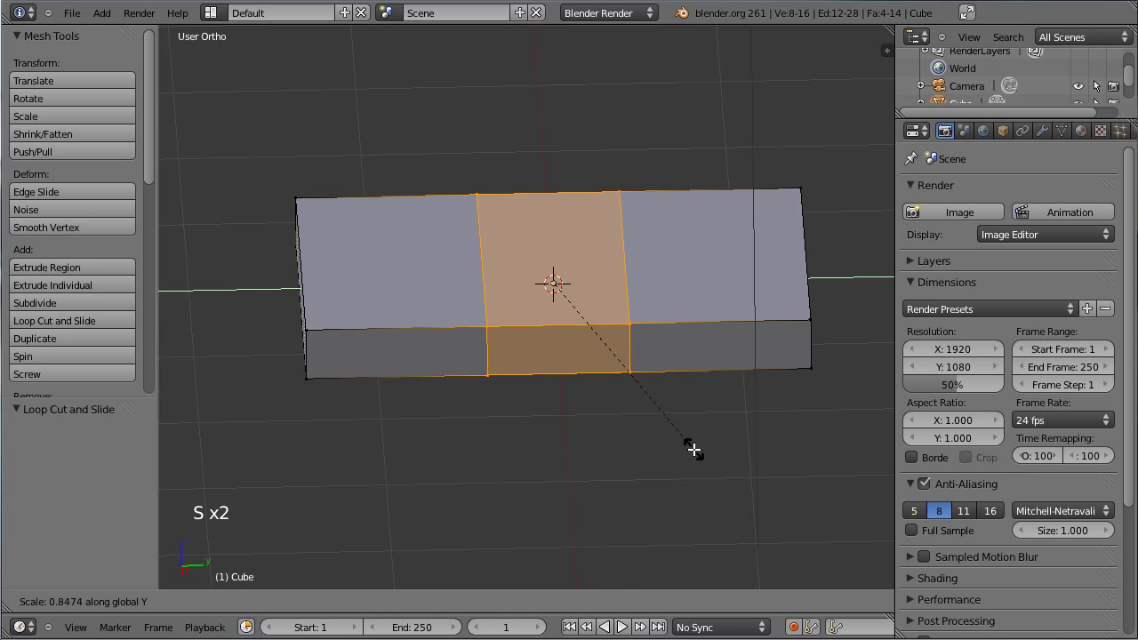
{"action": "left_click", "coordinate": [561, 277]}
{"action": "scroll", "scroll_direction": "up", "scroll_amount": 3}
Step: Add an edge loop around the slab's sides and scale that band's height along Z
{"action": "middle_click", "coordinate": [562, 278]}
{"action": "key", "text": "ctrl+r"}
{"action": "left_click", "coordinate": [1032, 44]}
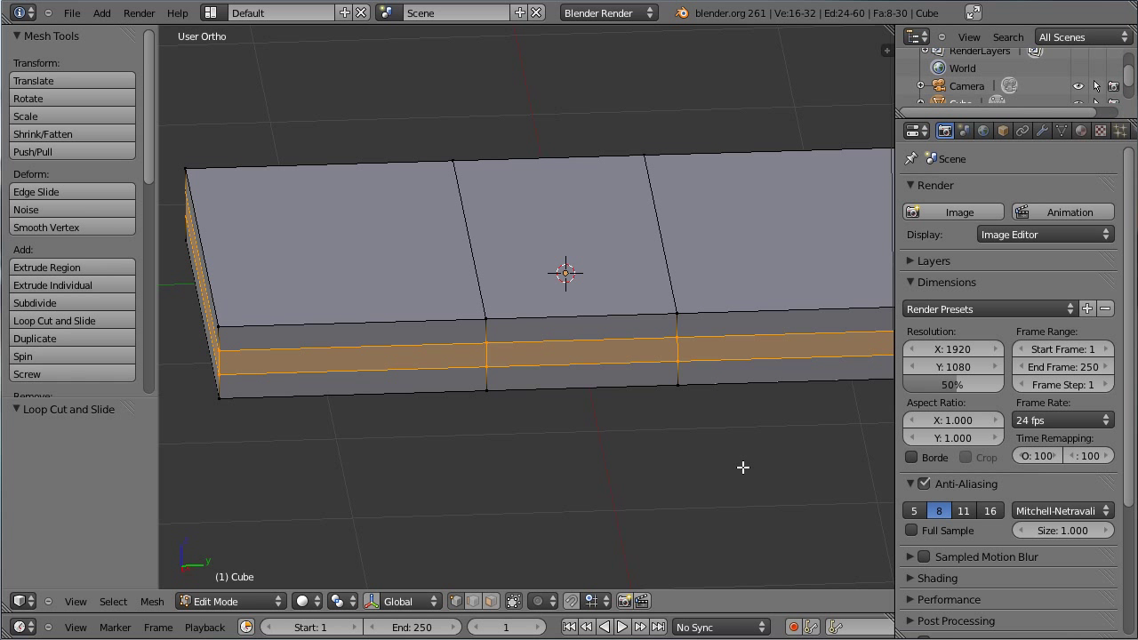
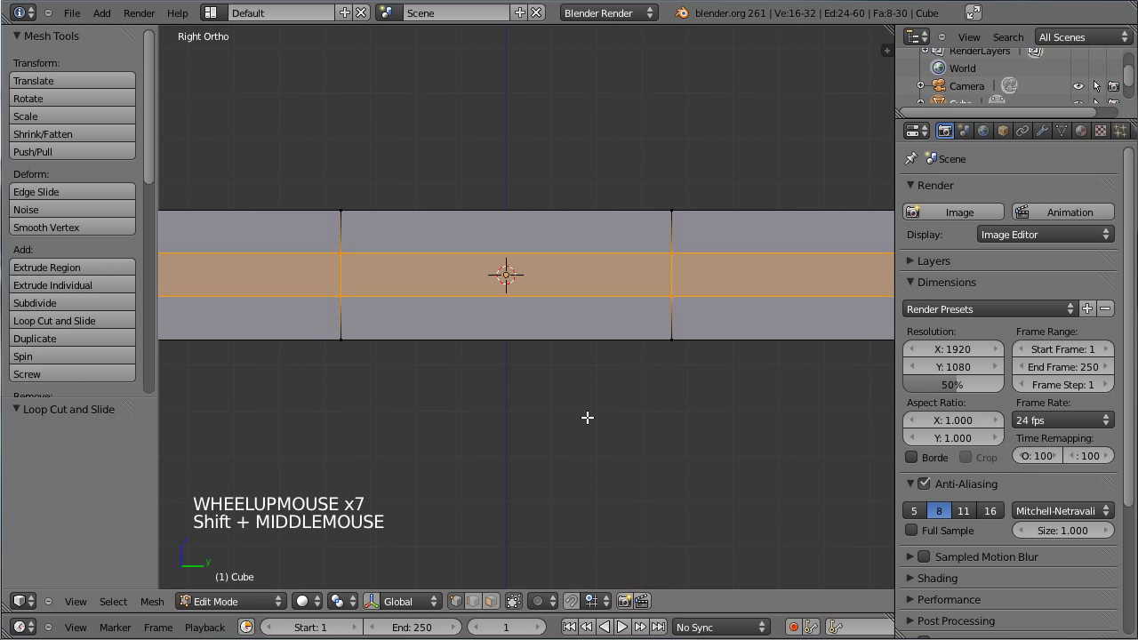
{"action": "key", "text": "s"}
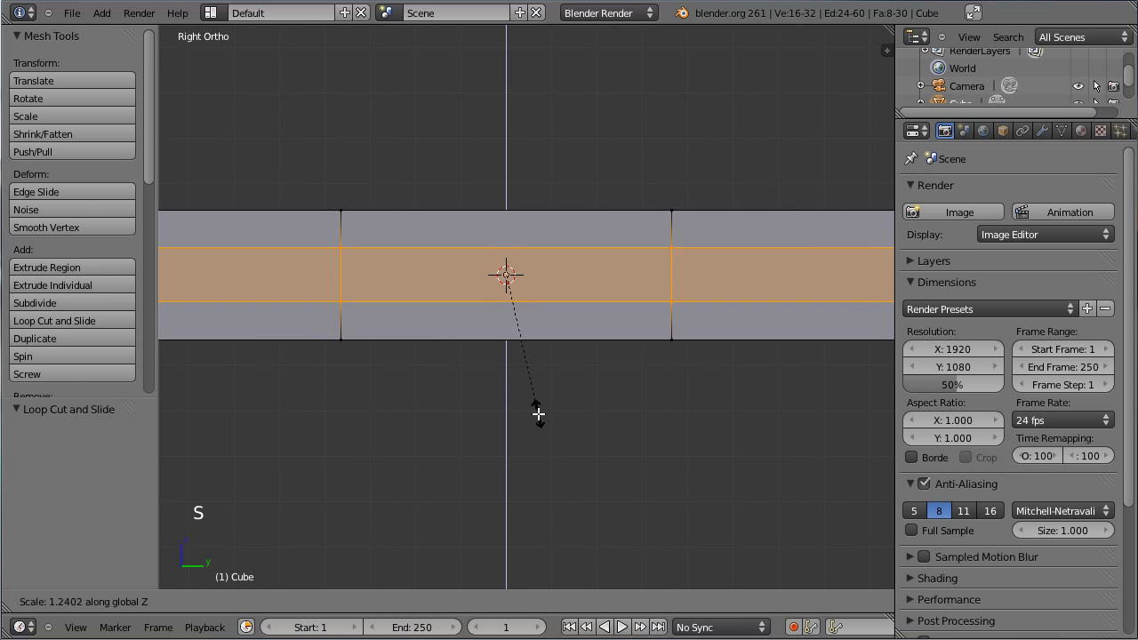
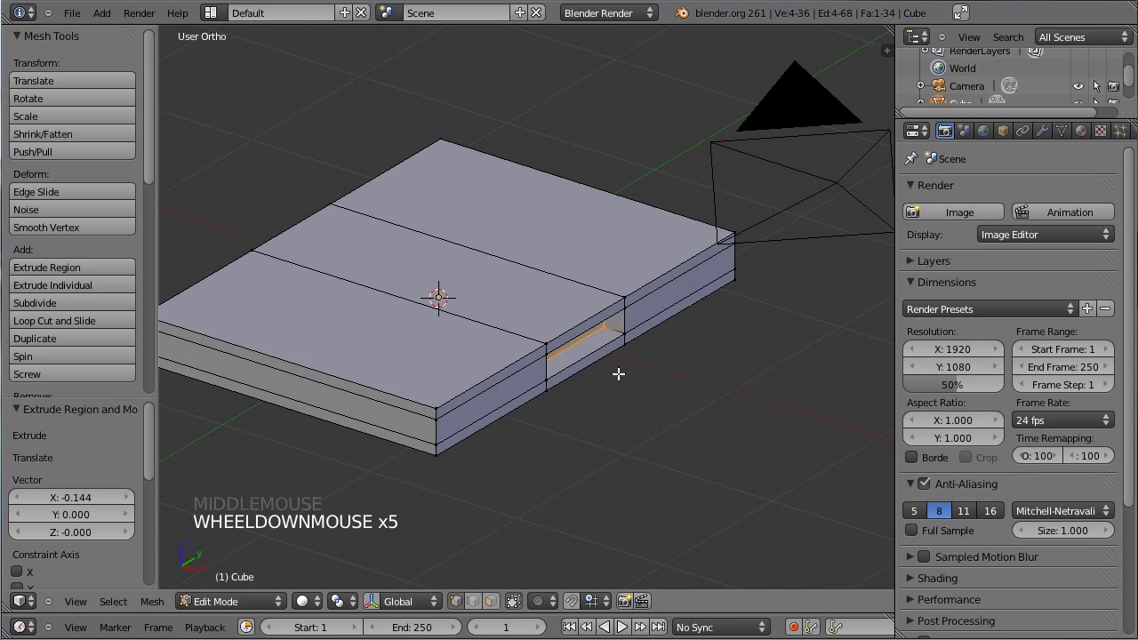
Step: Move the selected side edges along X to form the notch, then view through the camera
{"action": "key", "text": "g"}
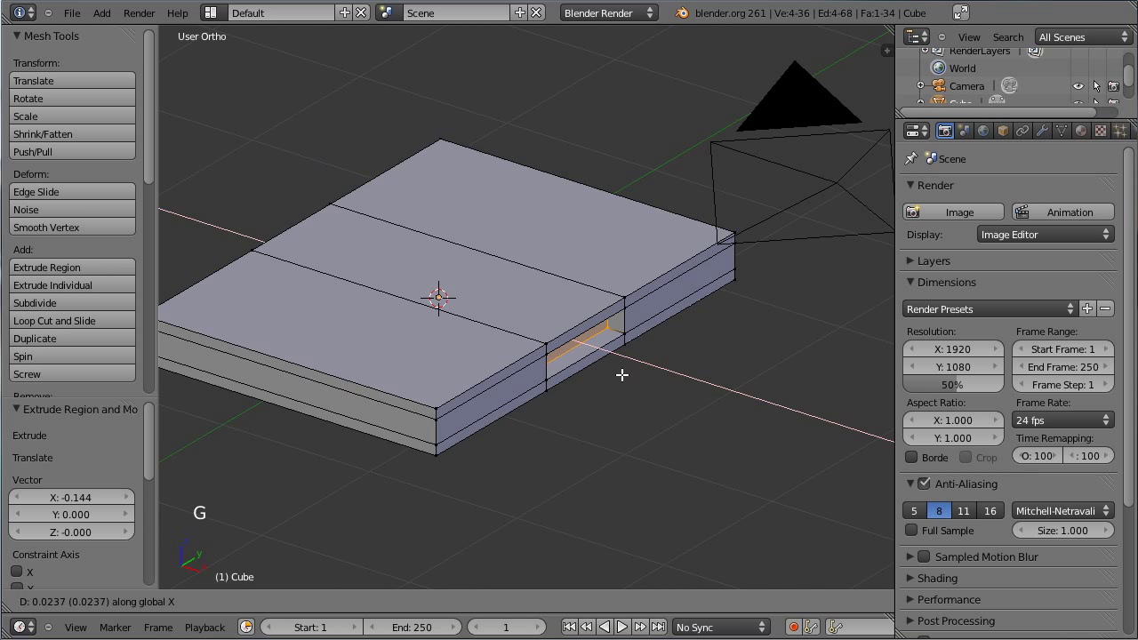
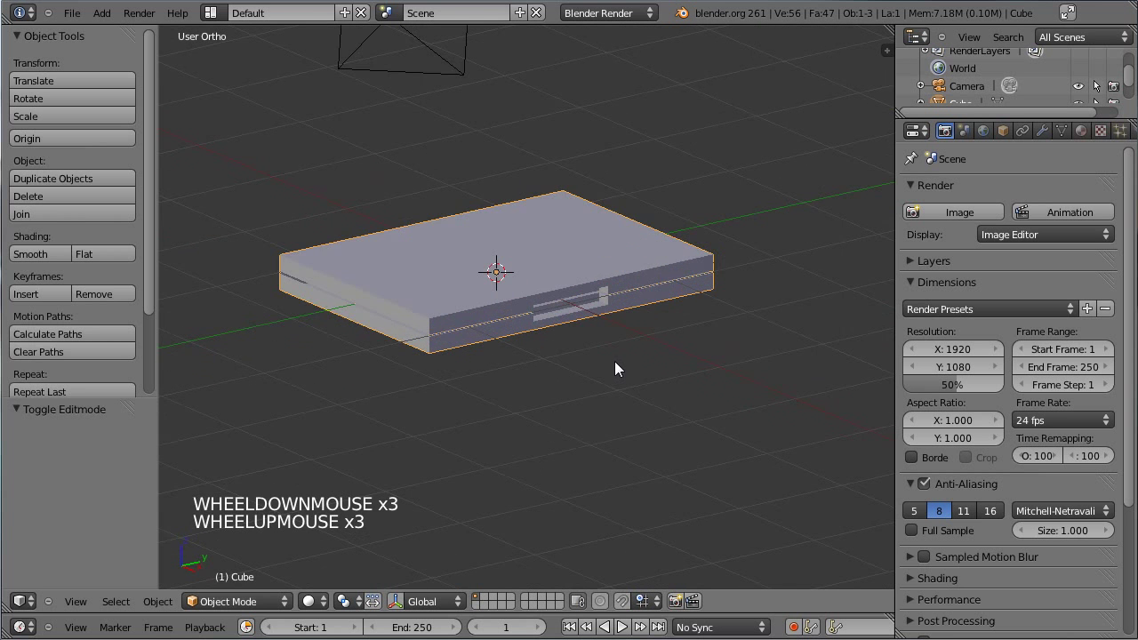
{"action": "key", "text": "KP_0"}
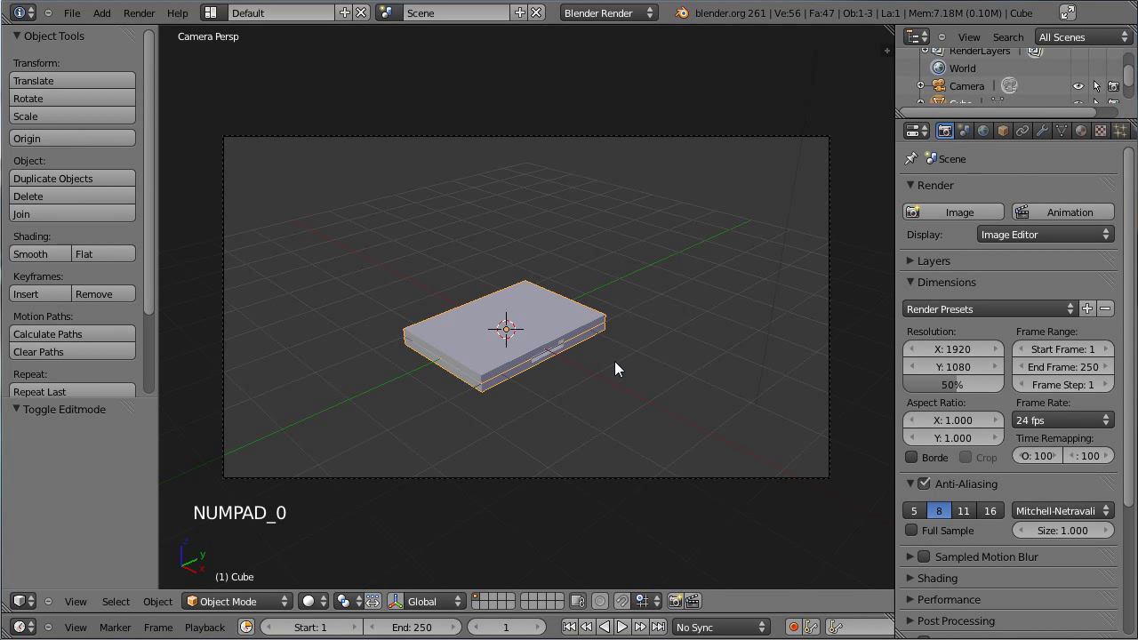
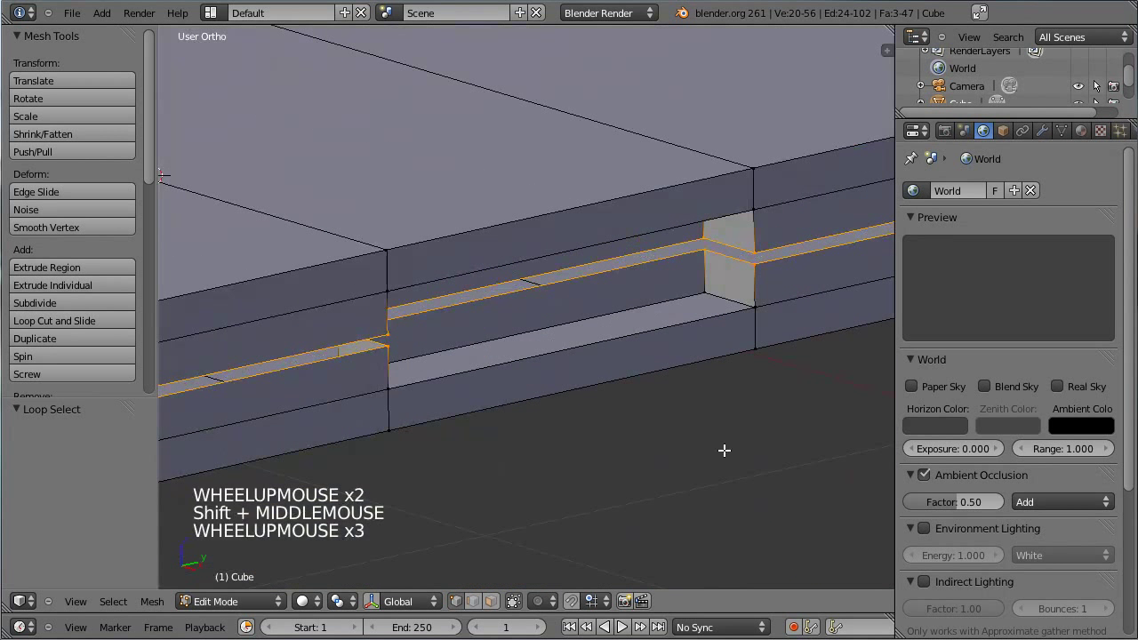
Step: Scale the groove edges along Z to refine the recessed side groove
{"action": "key", "text": "s"}
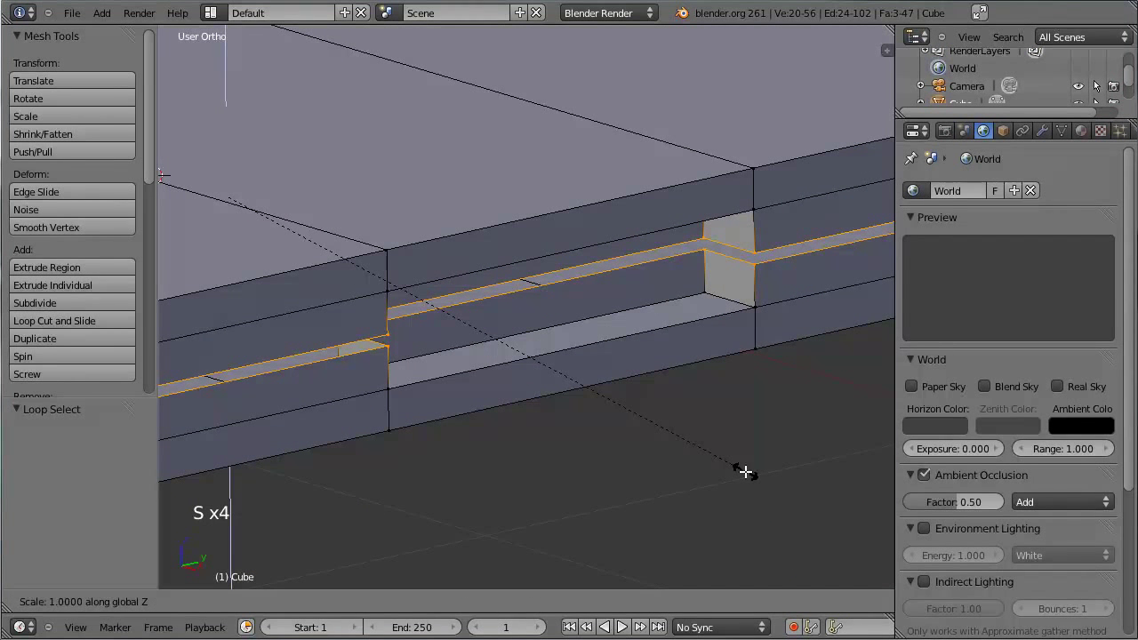
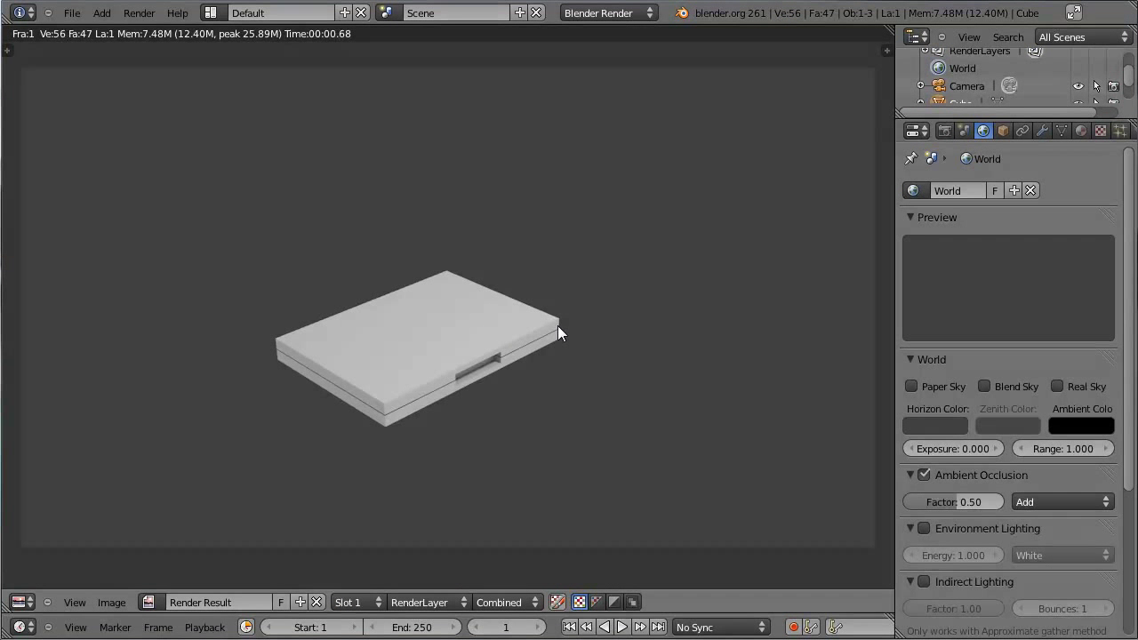
Step: Close the render, delete the default lamp and save the file
{"action": "key", "text": "Escape"}
{"action": "scroll", "scroll_direction": "down", "scroll_amount": 3}
{"action": "scroll", "scroll_direction": "down", "scroll_amount": 3}
{"action": "scroll", "scroll_direction": "up", "scroll_amount": 3}
{"action": "middle_click", "coordinate": [377, 220]}
{"action": "scroll", "scroll_direction": "down", "scroll_amount": 3}
{"action": "right_click", "coordinate": [700, 121]}
{"action": "key", "text": "x"}
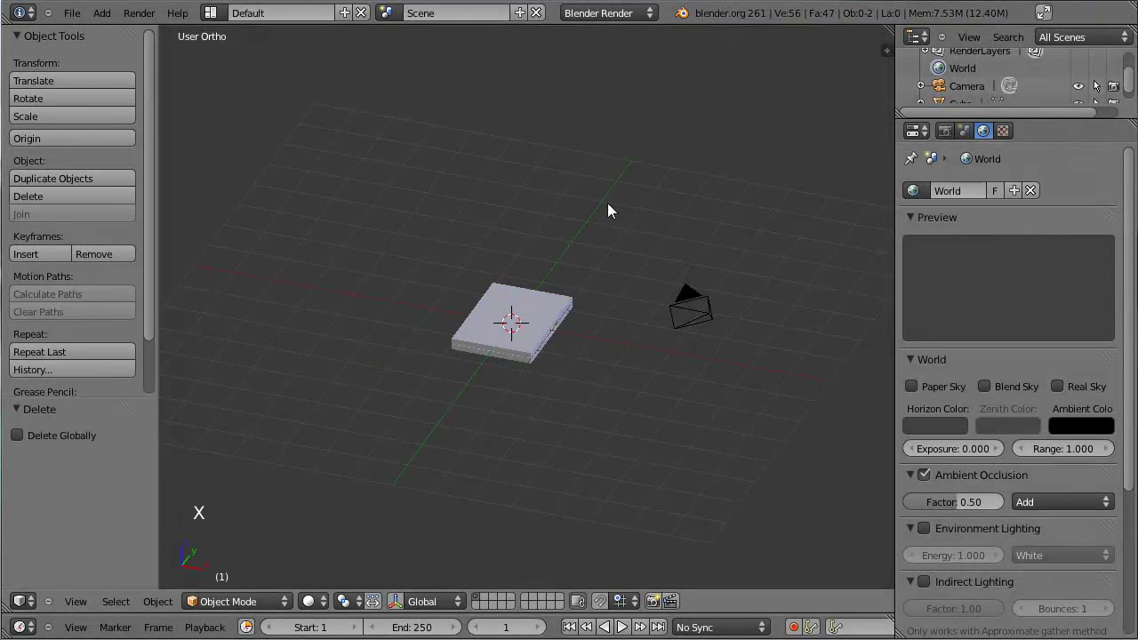
{"action": "middle_click", "coordinate": [569, 221]}
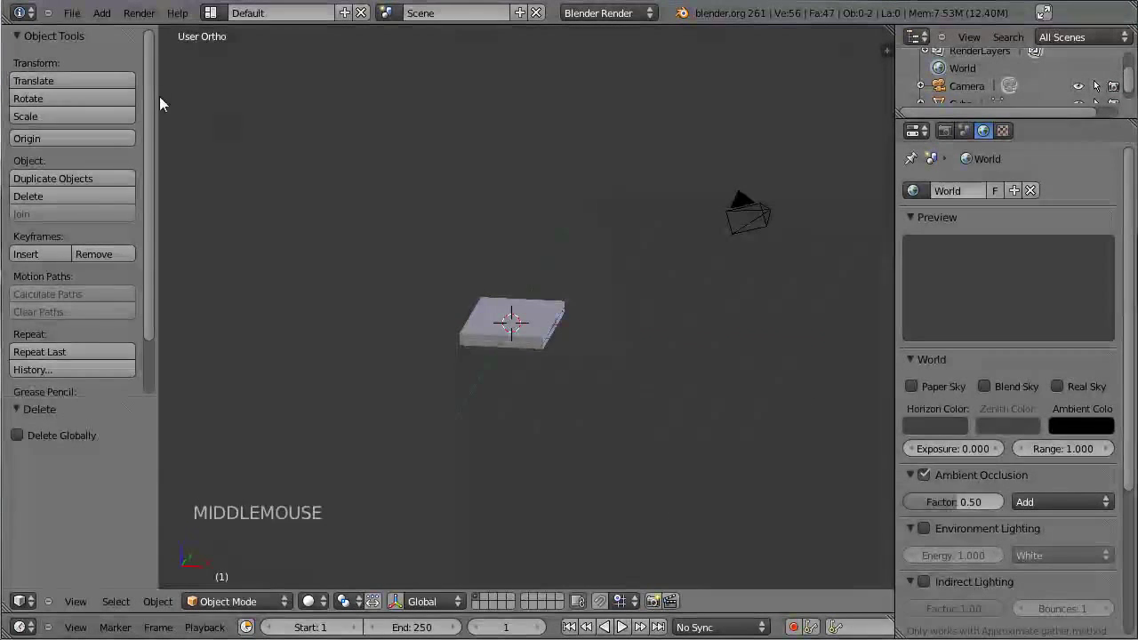
{"action": "key", "text": "t"}
{"action": "scroll", "scroll_direction": "up", "scroll_amount": 3}
{"action": "middle_click", "coordinate": [368, 225]}
{"action": "scroll", "scroll_direction": "up", "scroll_amount": 3}
{"action": "key", "text": "ctrl+s"}
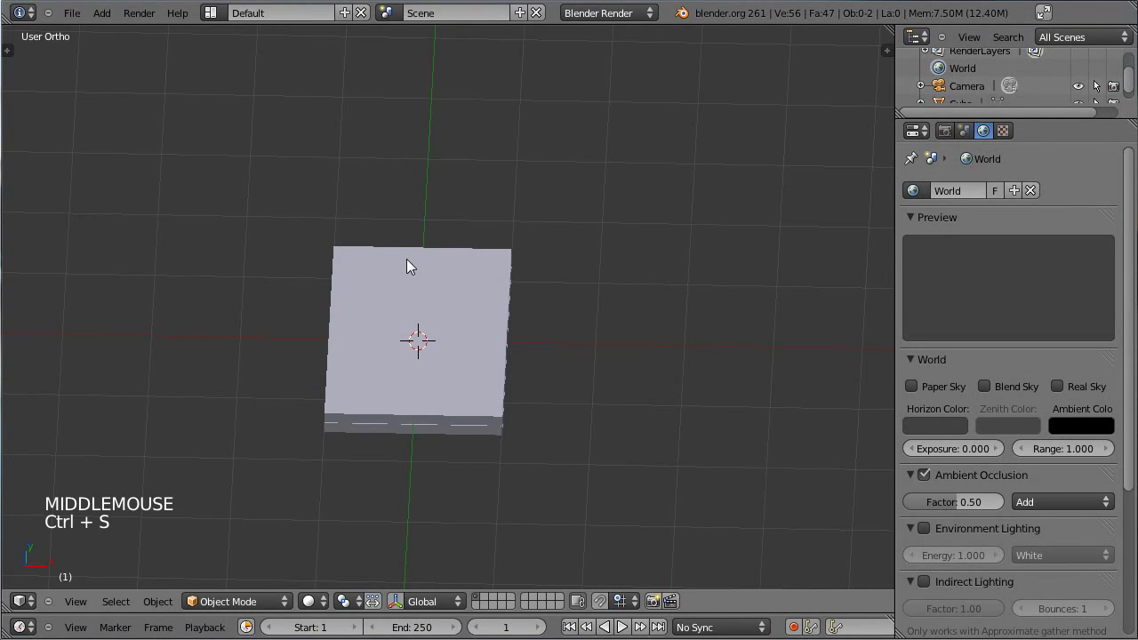
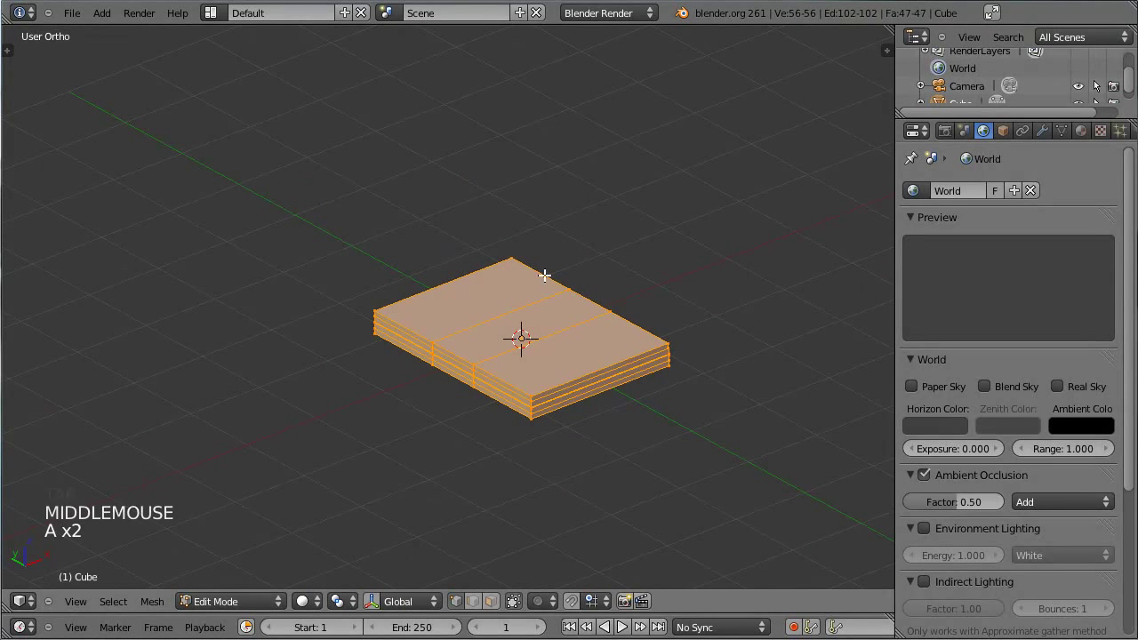
Step: Return to Object Mode and orbit around the DVD case to inspect its side groove and notch
{"action": "key", "text": "Tab"}
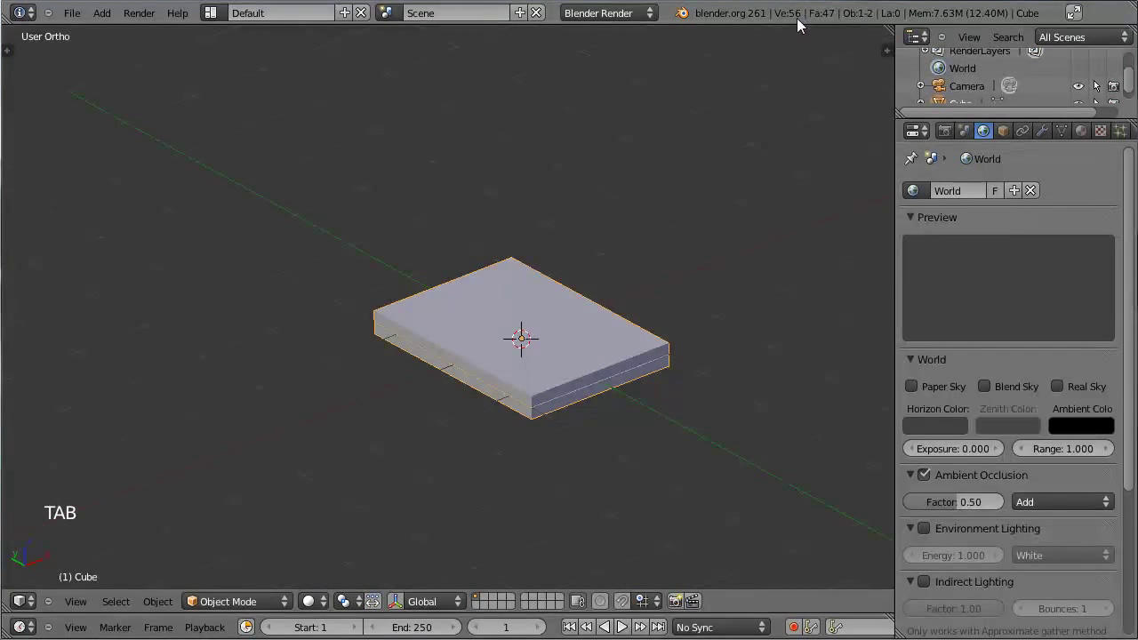
{"action": "middle_click", "coordinate": [725, 156]}
{"action": "middle_click", "coordinate": [414, 248]}
{"action": "key", "text": "Tab"}
{"action": "key", "text": "Tab"}
{"action": "middle_click", "coordinate": [673, 238]}
{"action": "middle_click", "coordinate": [501, 218]}
{"action": "scroll", "scroll_direction": "up", "scroll_amount": 3}
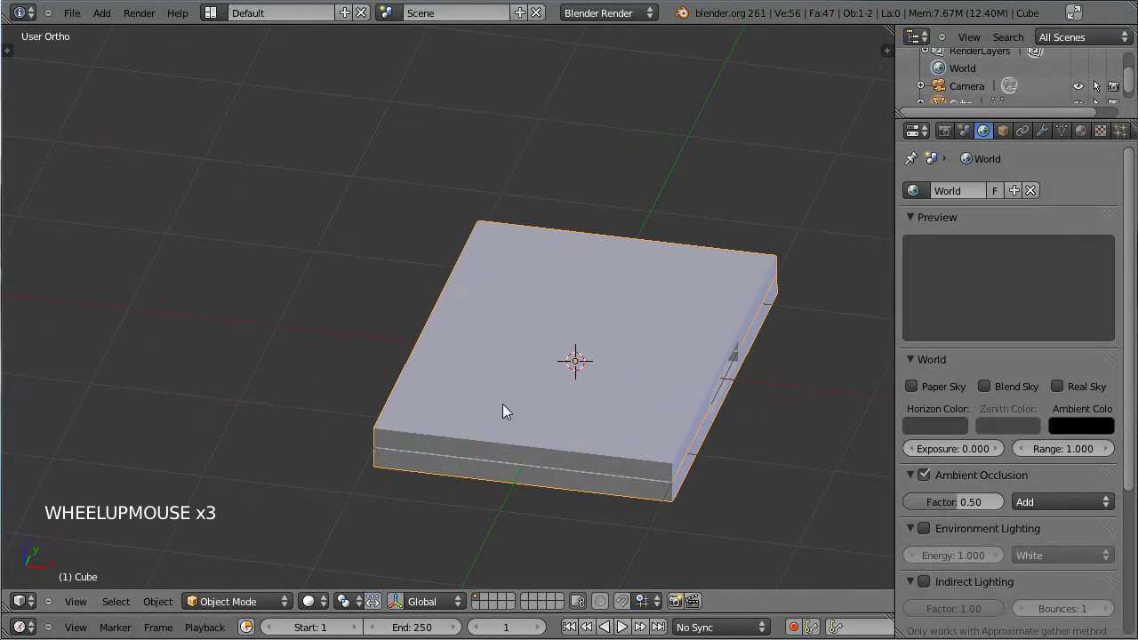
{"action": "middle_click", "coordinate": [742, 362]}
{"action": "middle_click", "coordinate": [652, 268]}
{"action": "middle_click", "coordinate": [660, 275]}
{"action": "middle_click", "coordinate": [282, 237]}
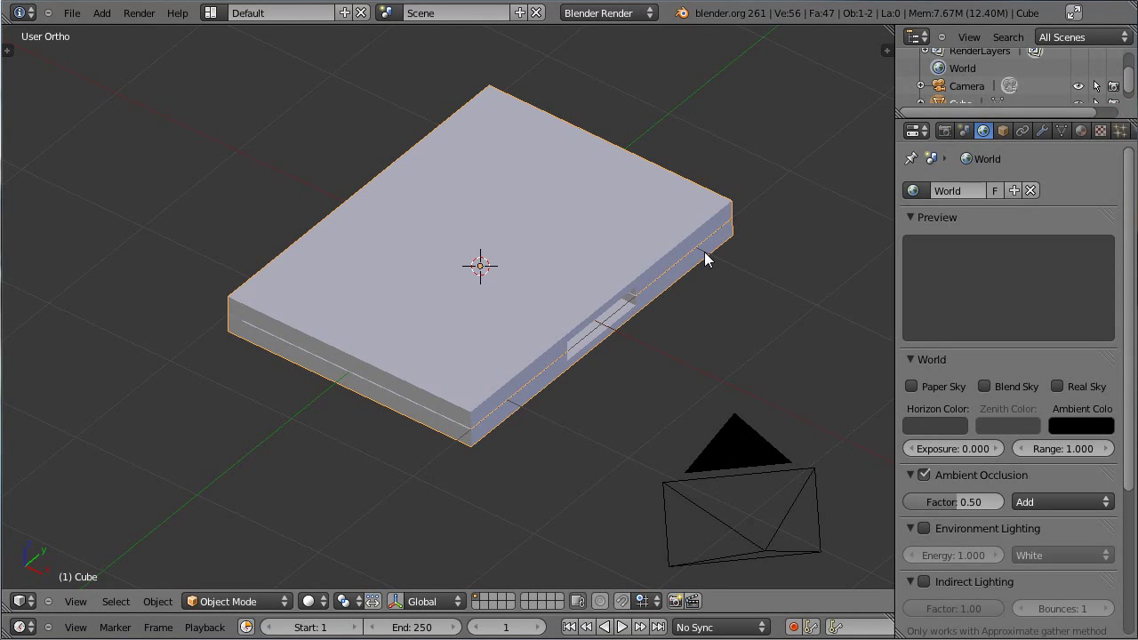
{"action": "scroll", "scroll_direction": "down", "scroll_amount": 3}
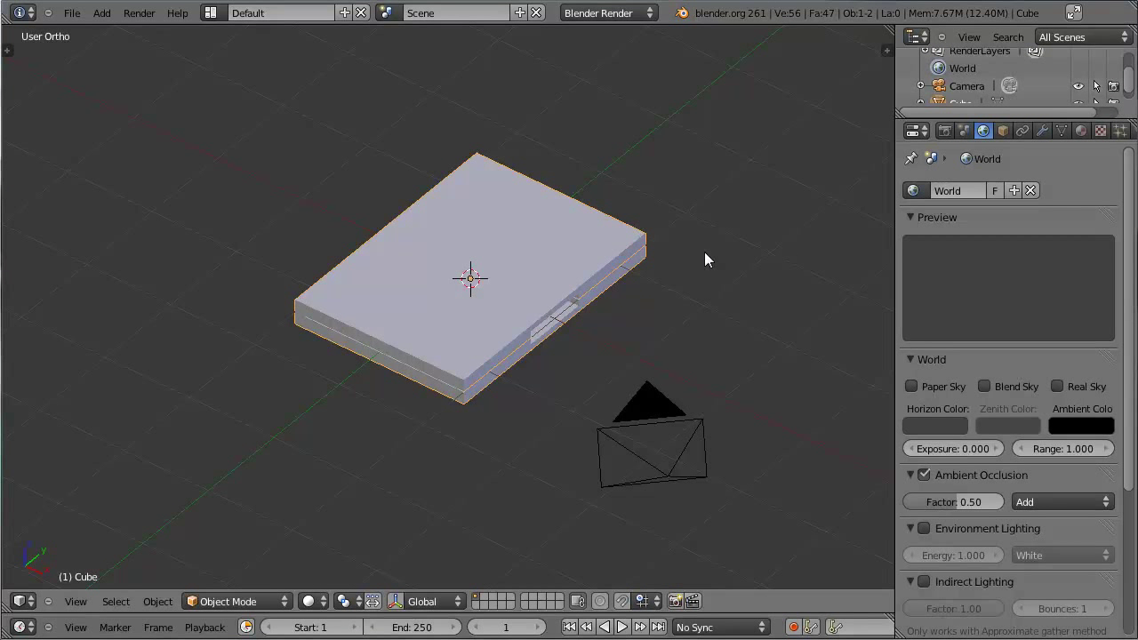
{"action": "scroll", "scroll_direction": "down", "scroll_amount": 3}
Step: Switch the render engine to Cycles Render
{"action": "left_click", "coordinate": [587, 26]}
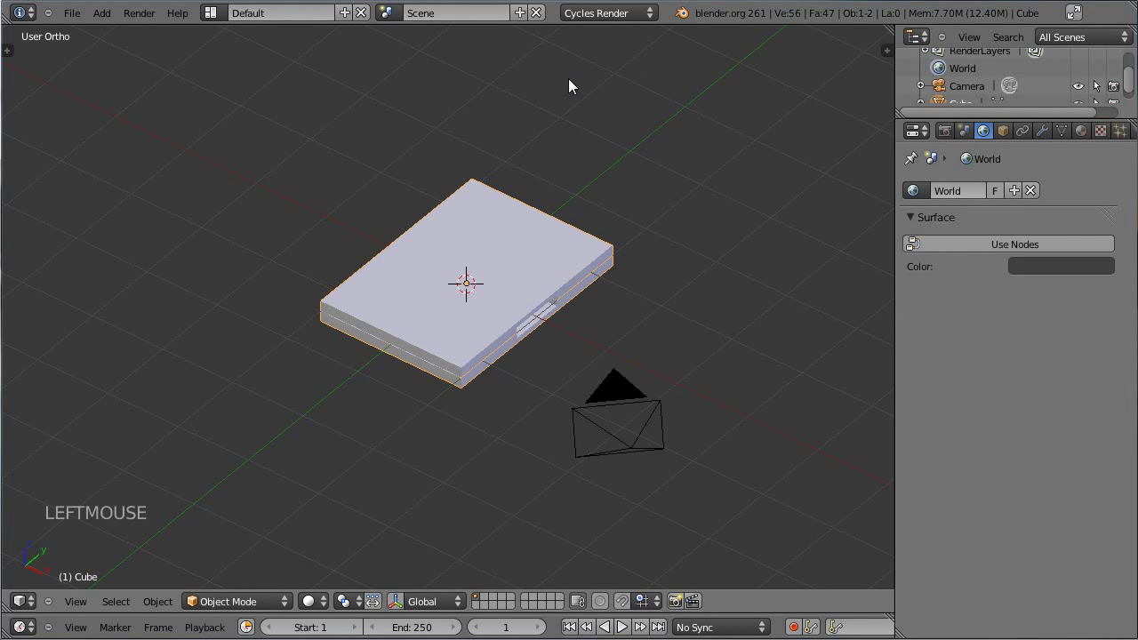
{"action": "left_click", "coordinate": [1020, 252]}
{"action": "scroll", "scroll_direction": "down", "scroll_amount": 3}
{"action": "middle_click", "coordinate": [425, 344]}
{"action": "middle_click", "coordinate": [346, 312]}
Step: Rename the case material DVD_body, enable nodes and give it a green diffuse colour
{"action": "left_click", "coordinate": [1088, 133]}
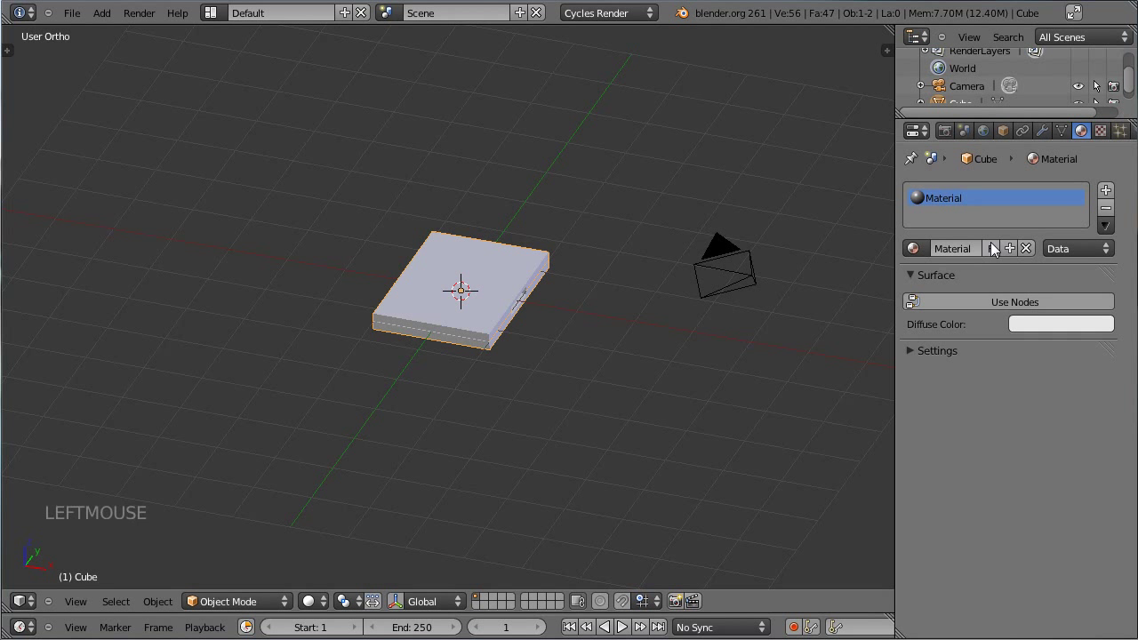
{"action": "left_click", "coordinate": [984, 250]}
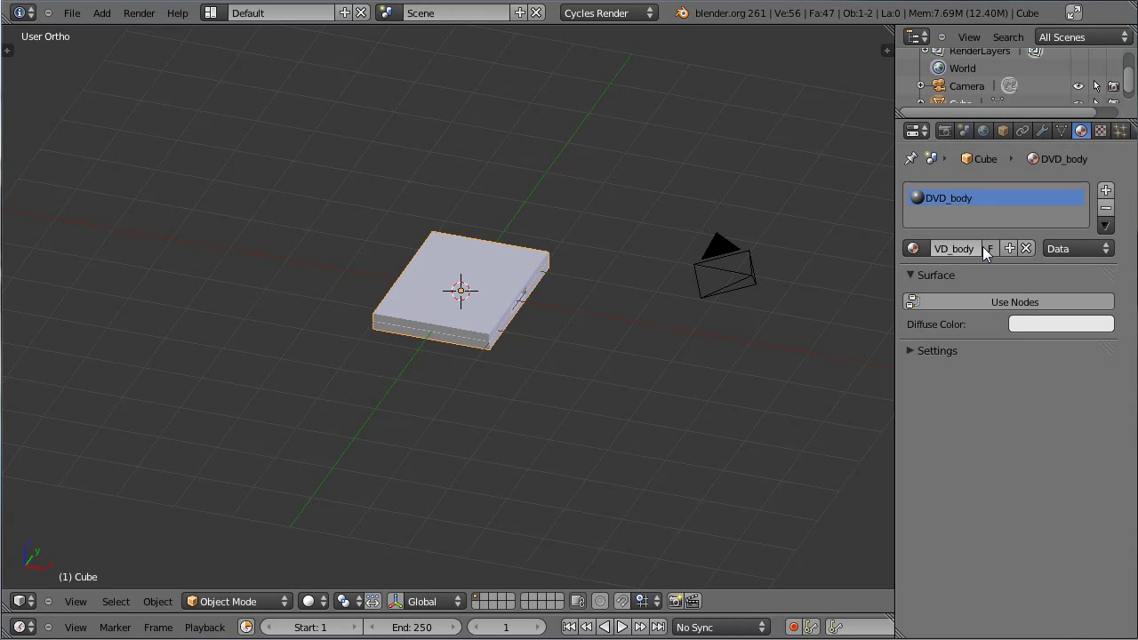
{"action": "left_click", "coordinate": [946, 306]}
{"action": "left_click", "coordinate": [1007, 339]}
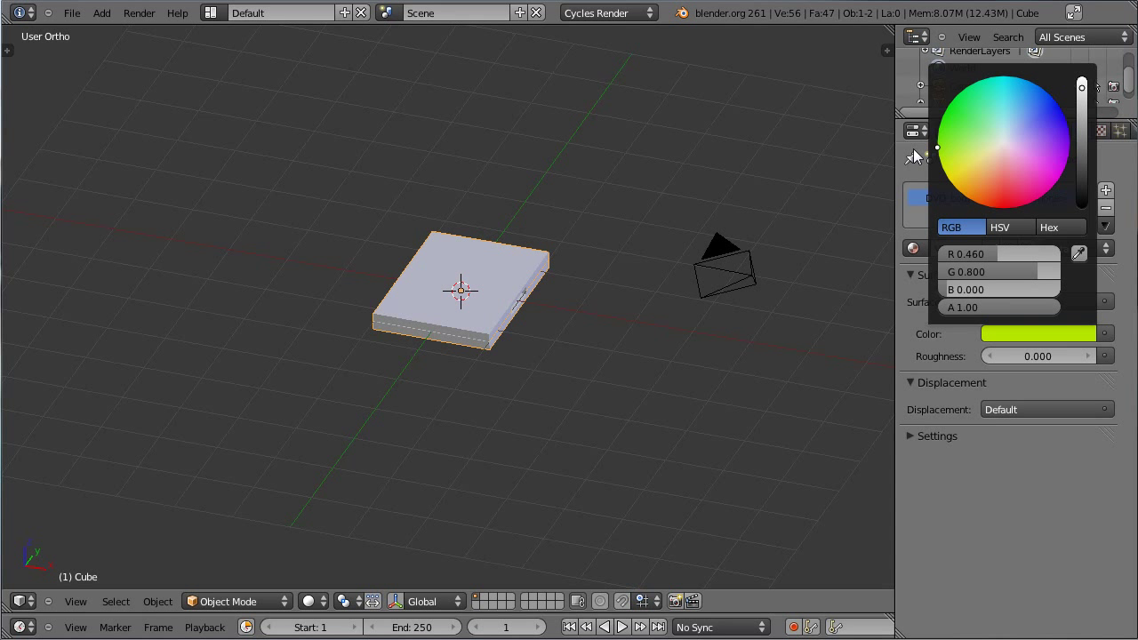
{"action": "scroll", "scroll_direction": "up", "scroll_amount": 3}
{"action": "left_click", "coordinate": [321, 609]}
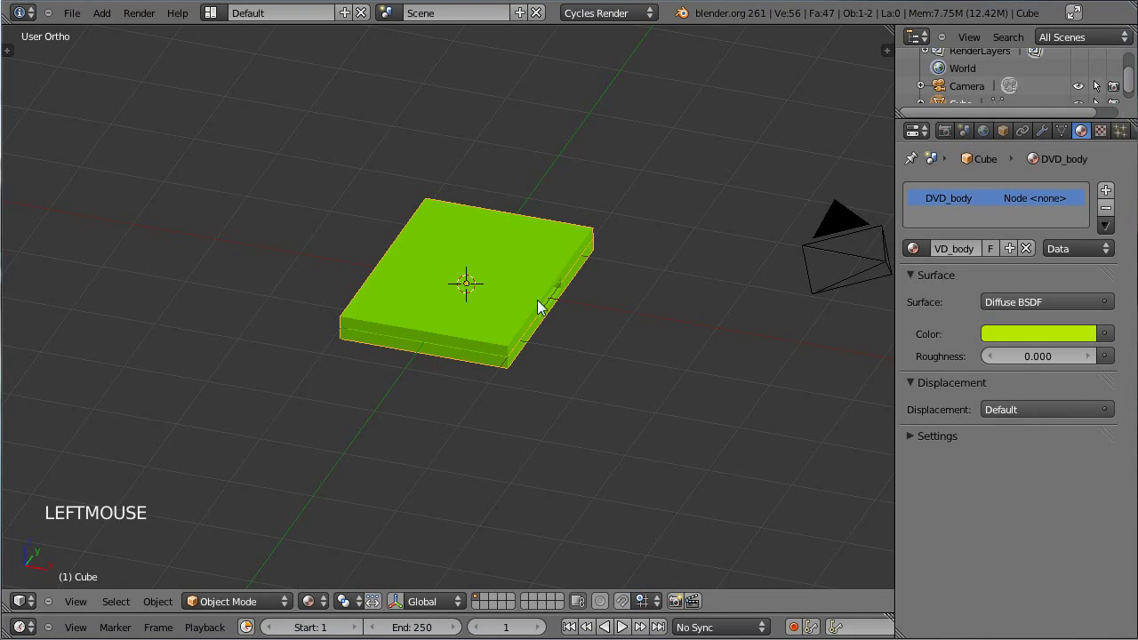
{"action": "middle_click", "coordinate": [545, 125]}
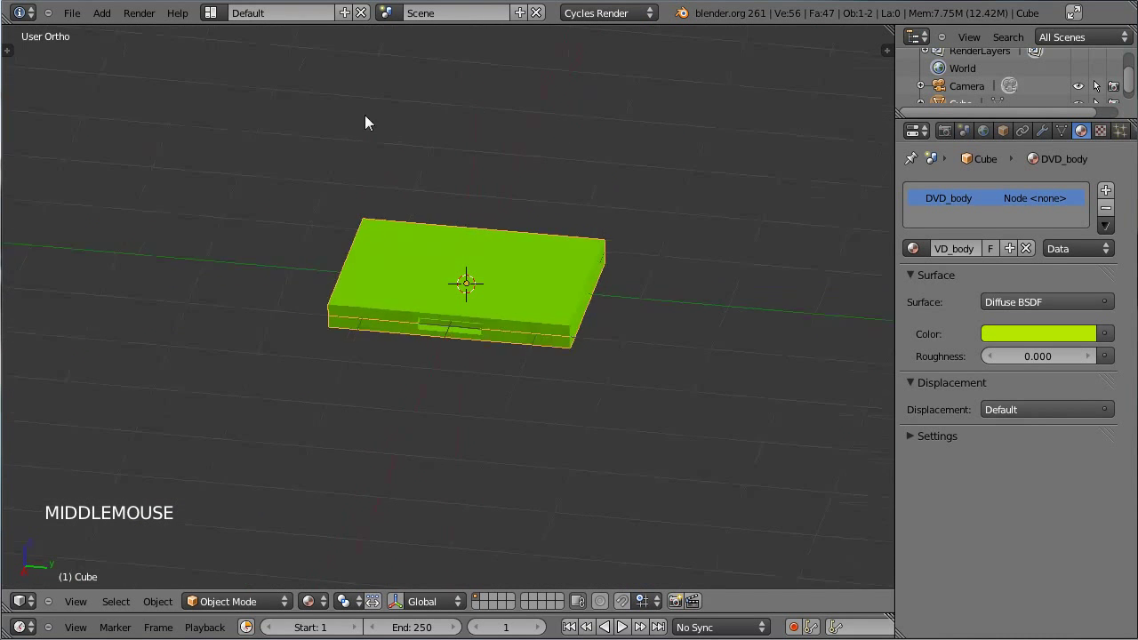
{"action": "middle_click", "coordinate": [244, 162]}
{"action": "middle_click", "coordinate": [543, 337]}
{"action": "middle_click", "coordinate": [439, 332]}
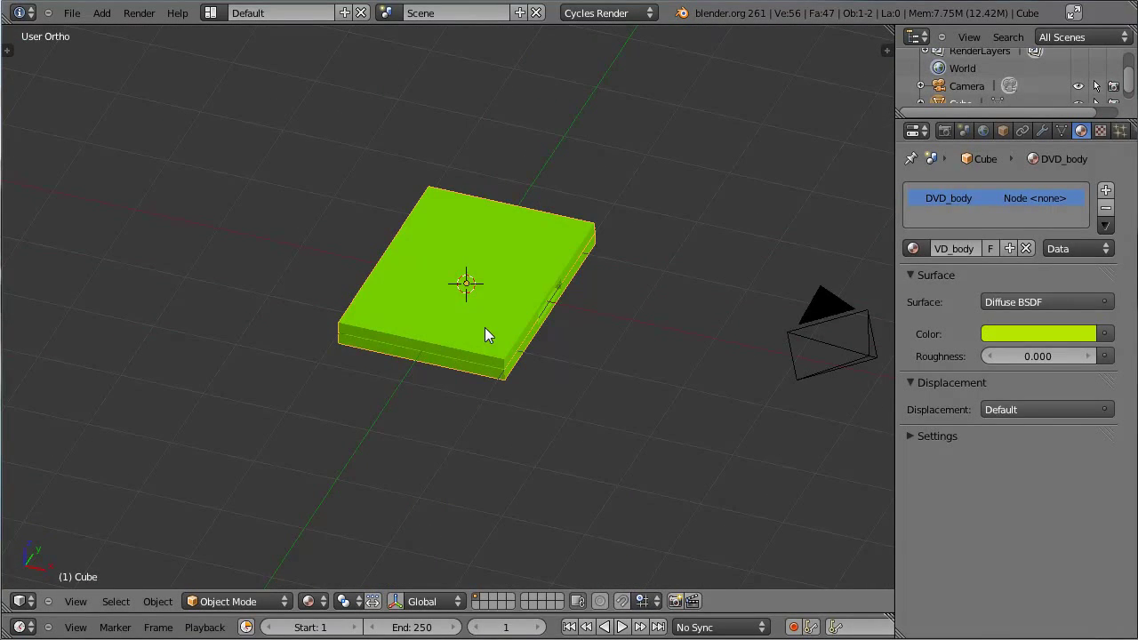
{"action": "scroll", "scroll_direction": "up", "scroll_amount": 3}
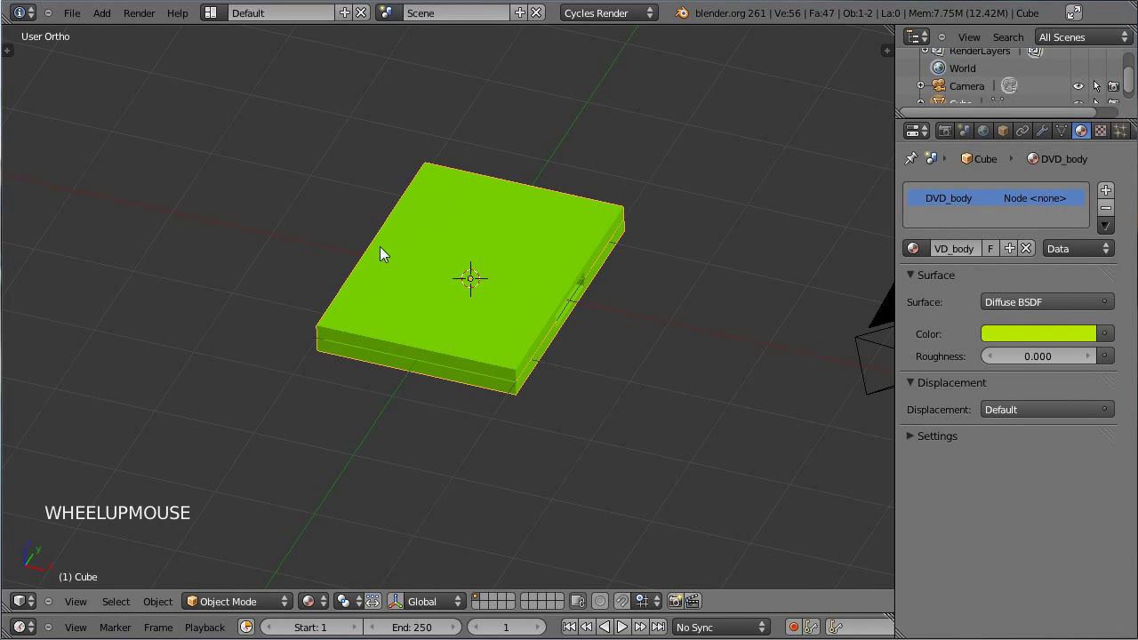
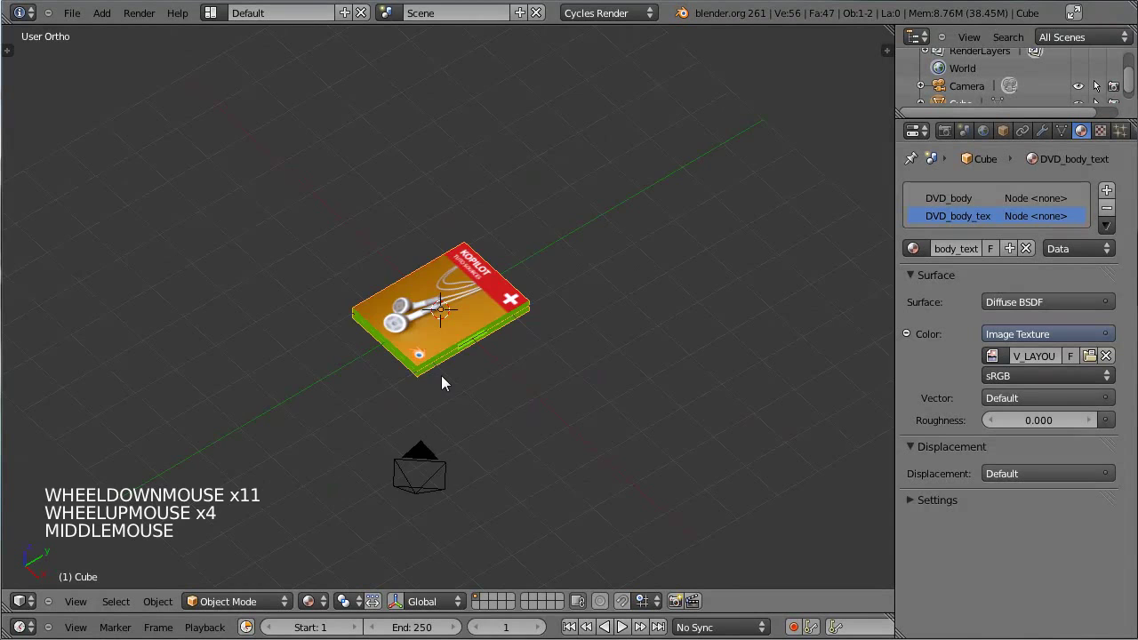
Step: Zoom in on the DVD case showing the KOPILOT cover image
{"action": "scroll", "scroll_direction": "up", "scroll_amount": 3}
Step: Orbit around the textured case and switch to the scene camera's view
{"action": "scroll", "scroll_direction": "up", "scroll_amount": 3}
{"action": "middle_click", "coordinate": [367, 459]}
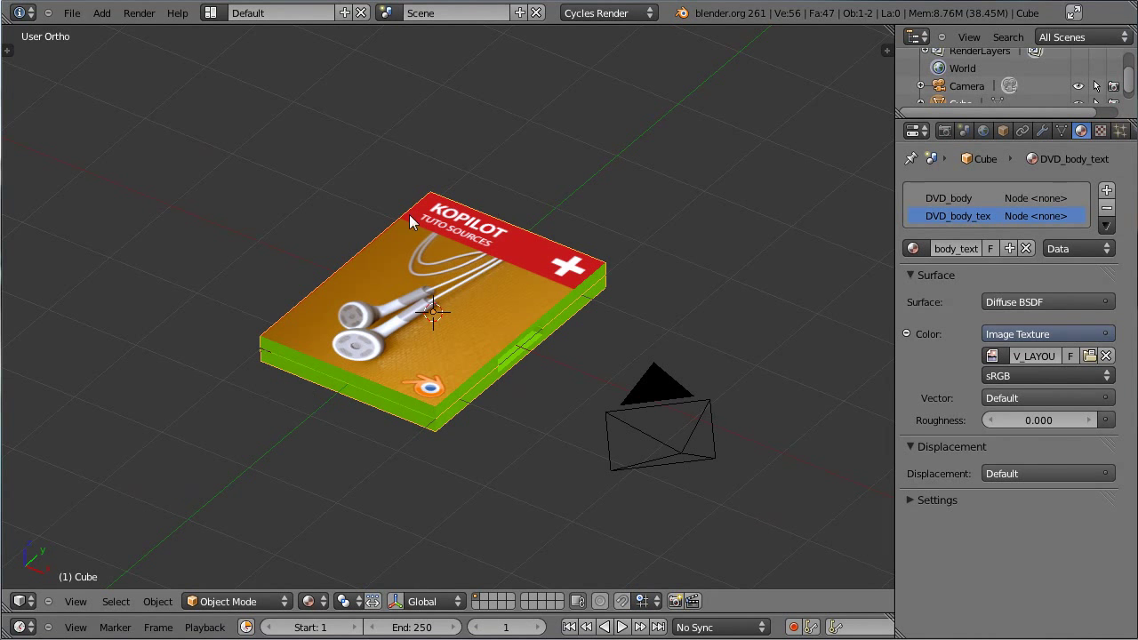
{"action": "scroll", "scroll_direction": "down", "scroll_amount": 3}
{"action": "key", "text": "KP_0"}
{"action": "scroll", "scroll_direction": "up", "scroll_amount": 3}
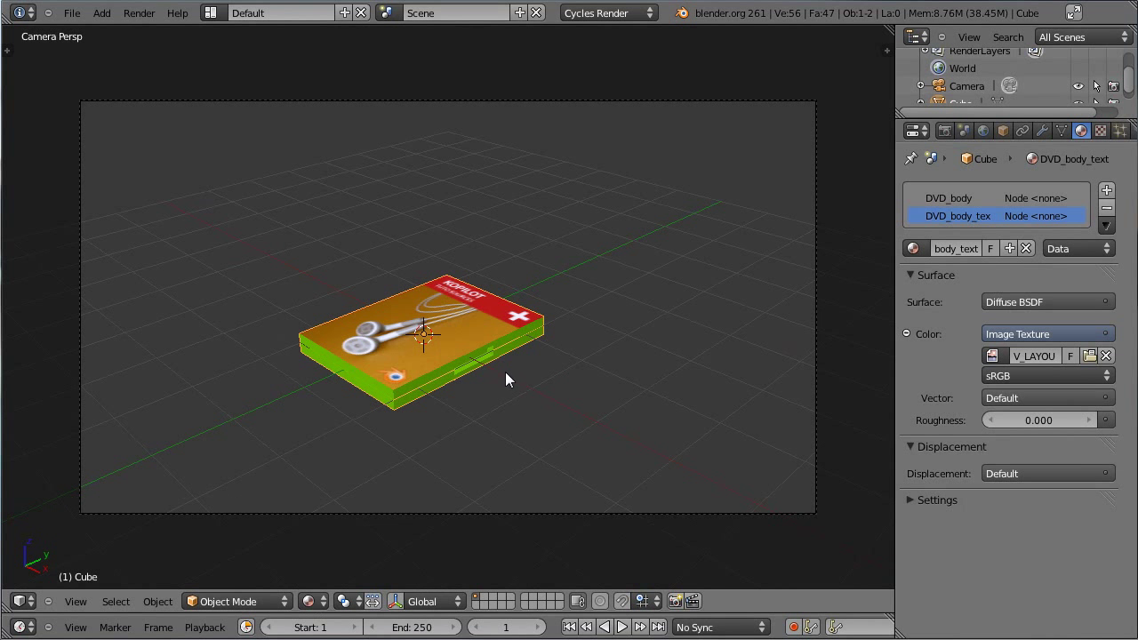
Step: Add a plane, rotate it upright and move it beside the DVD case in top view
{"action": "key", "text": "shift+a"}
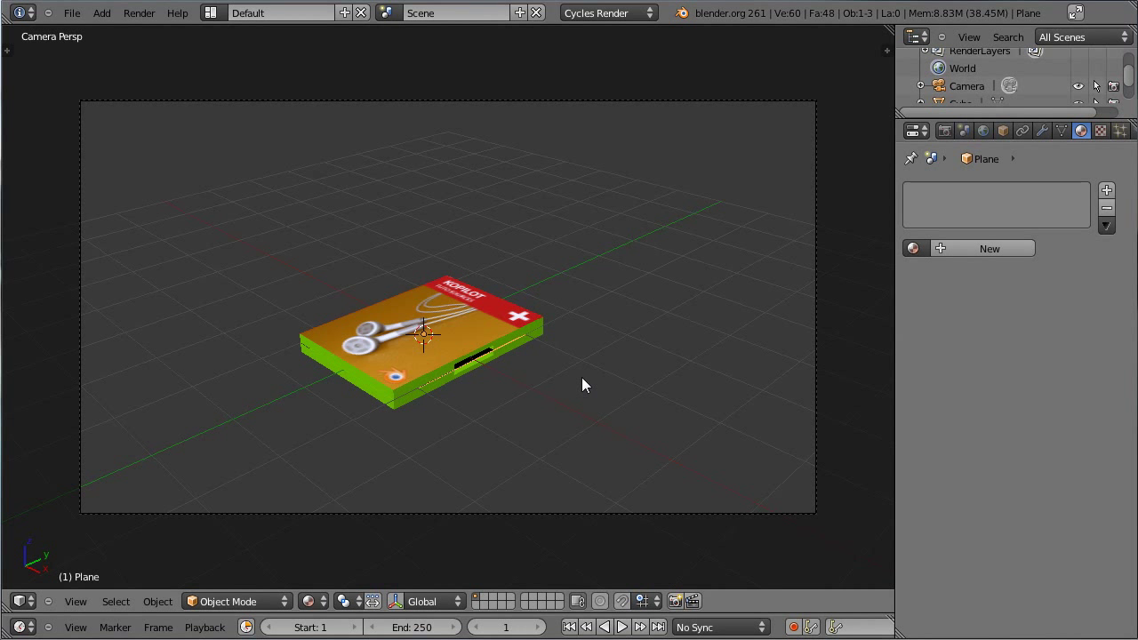
{"action": "key", "text": "g"}
{"action": "key", "text": "r"}
{"action": "left_click", "coordinate": [575, 334]}
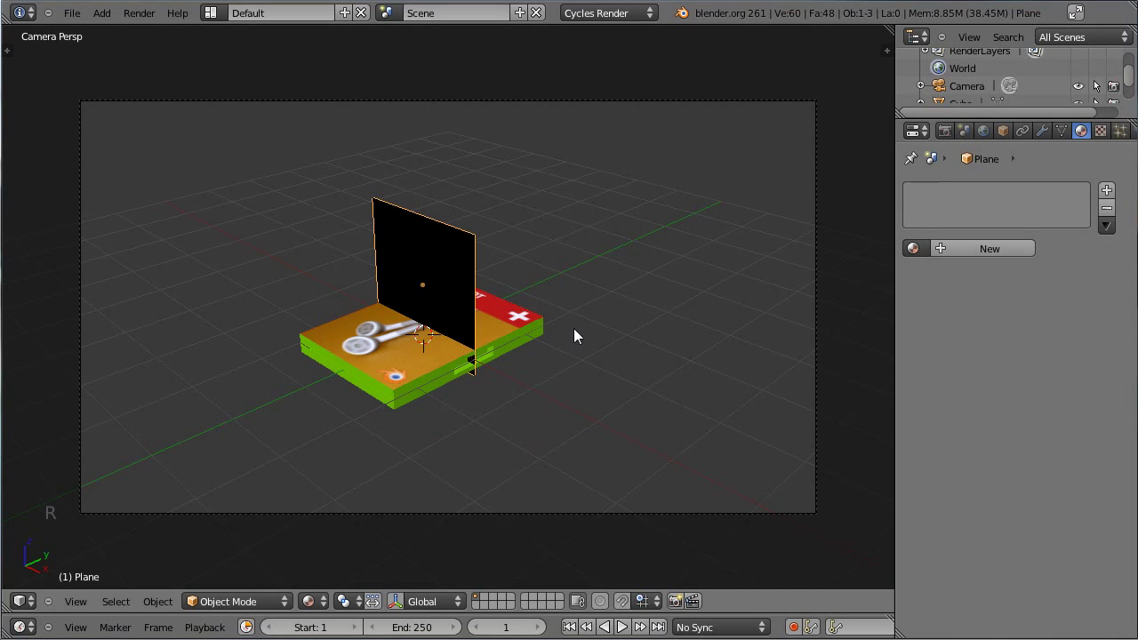
{"action": "key", "text": "r"}
{"action": "key", "text": "KP_7"}
{"action": "middle_click", "coordinate": [392, 131]}
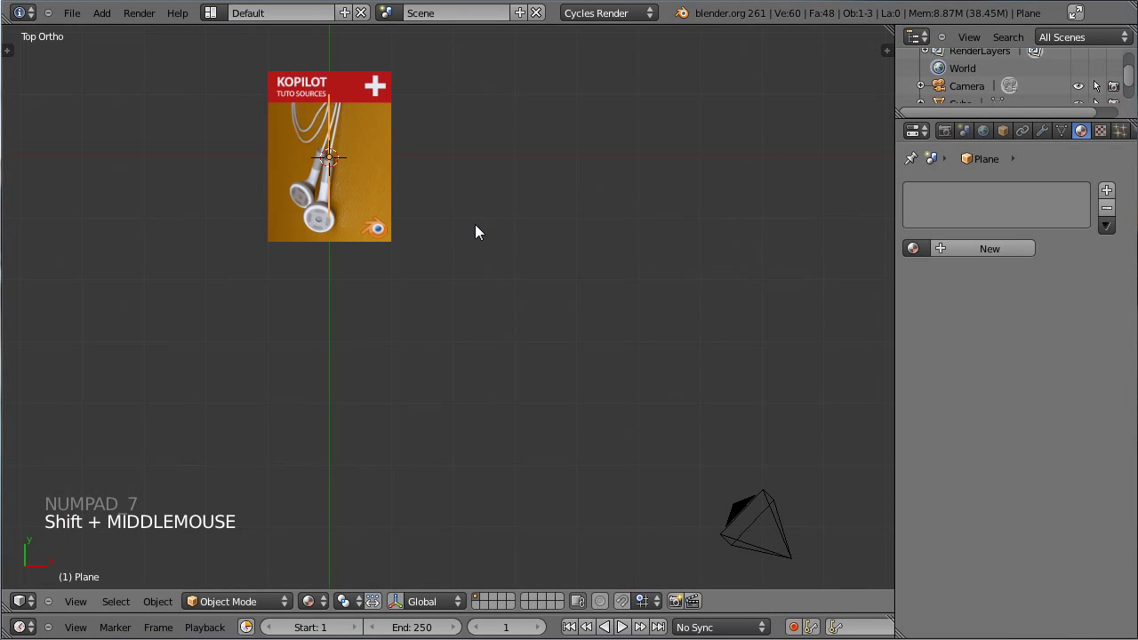
{"action": "key", "text": "g"}
{"action": "left_click", "coordinate": [305, 408]}
{"action": "key", "text": "r"}
{"action": "left_click", "coordinate": [434, 334]}
Step: Scale the plane about 2.7 times wider along X
{"action": "key", "text": "KP_3"}
{"action": "scroll", "scroll_direction": "down", "scroll_amount": 3}
{"action": "middle_click", "coordinate": [411, 361]}
{"action": "middle_click", "coordinate": [488, 334]}
{"action": "scroll", "scroll_direction": "up", "scroll_amount": 3}
{"action": "middle_click", "coordinate": [361, 272]}
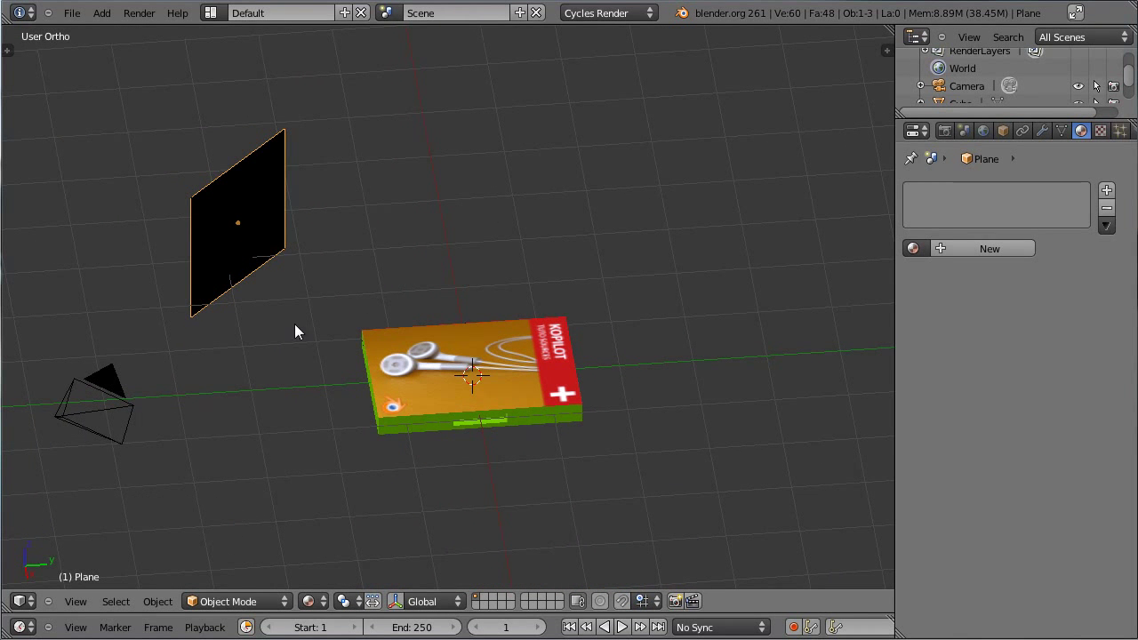
{"action": "middle_click", "coordinate": [341, 312]}
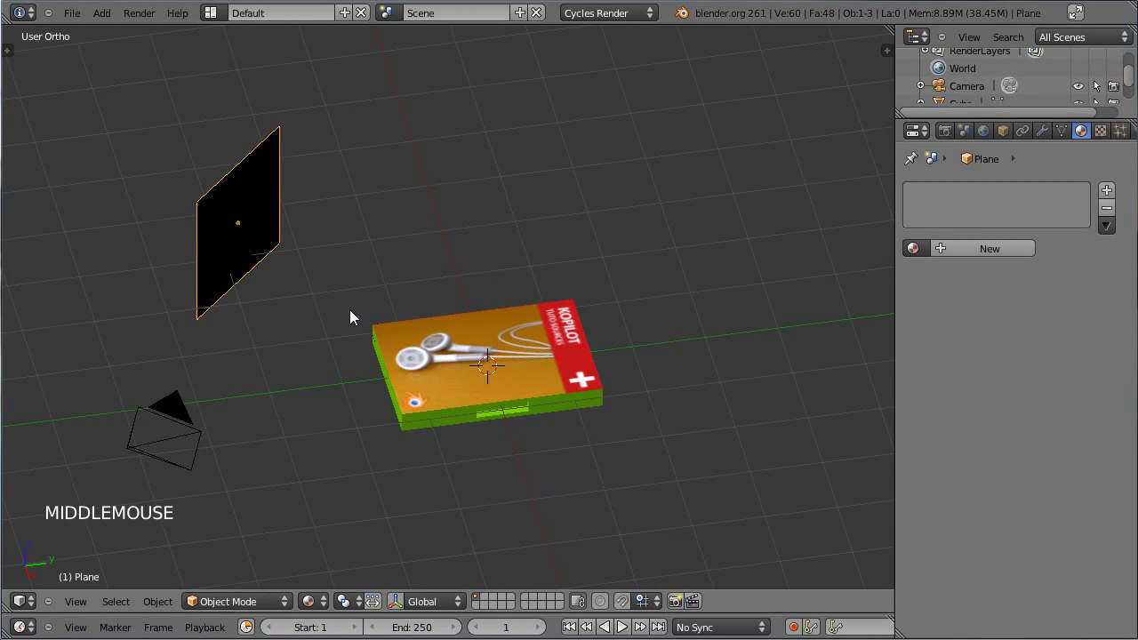
{"action": "middle_click", "coordinate": [335, 316]}
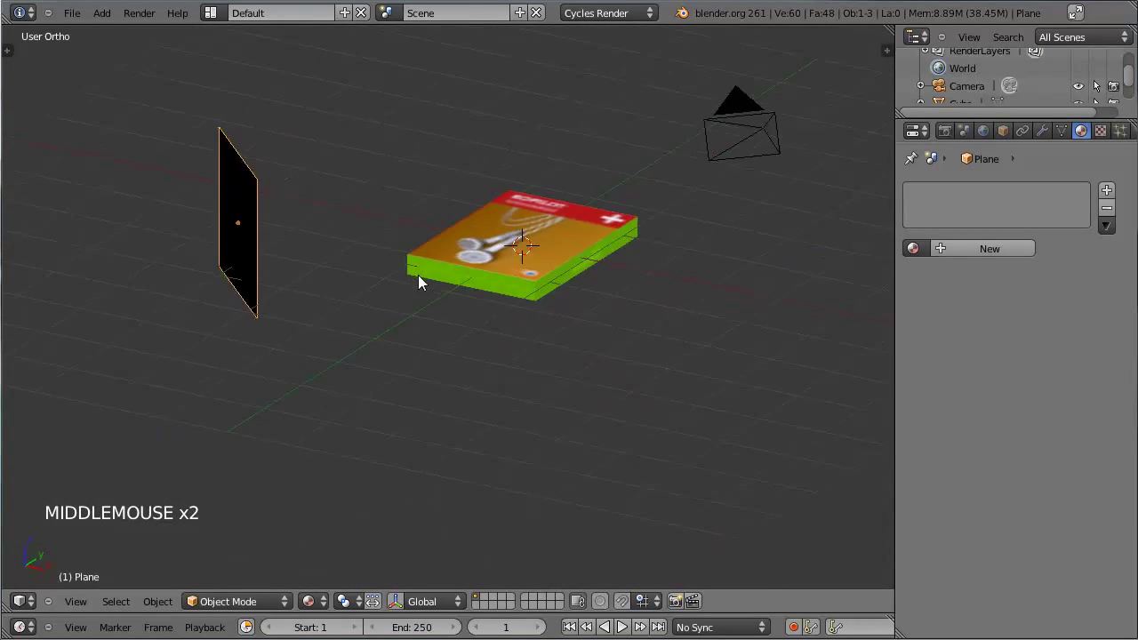
{"action": "key", "text": "s"}
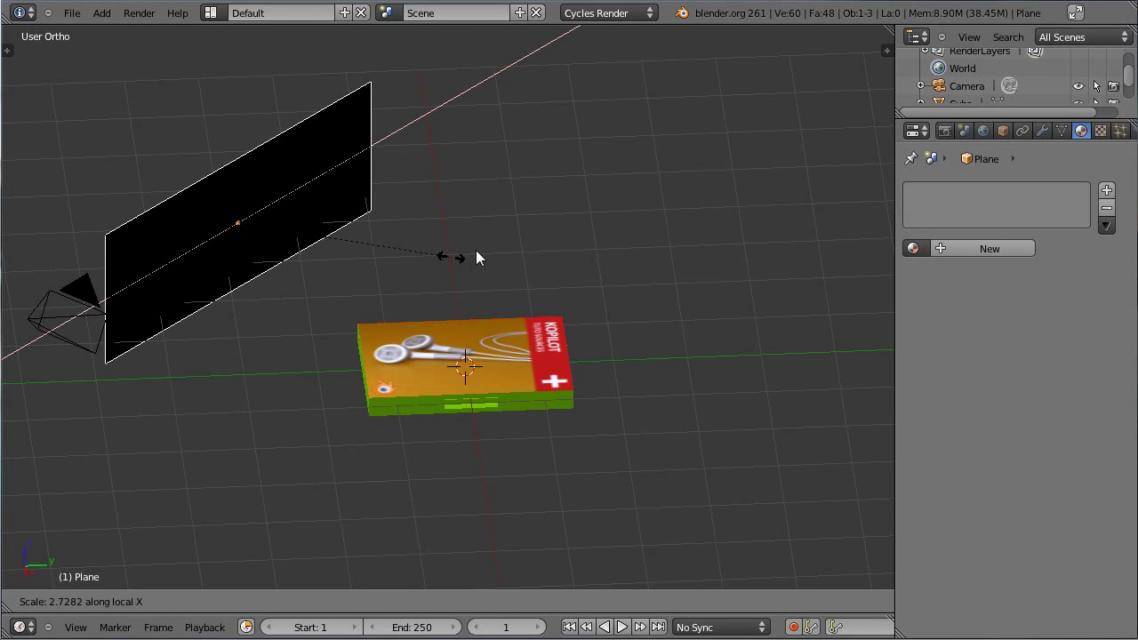
{"action": "left_click", "coordinate": [384, 262]}
Step: Tilt the plane about 37 degrees around X and create a new material for it
{"action": "key", "text": "r"}
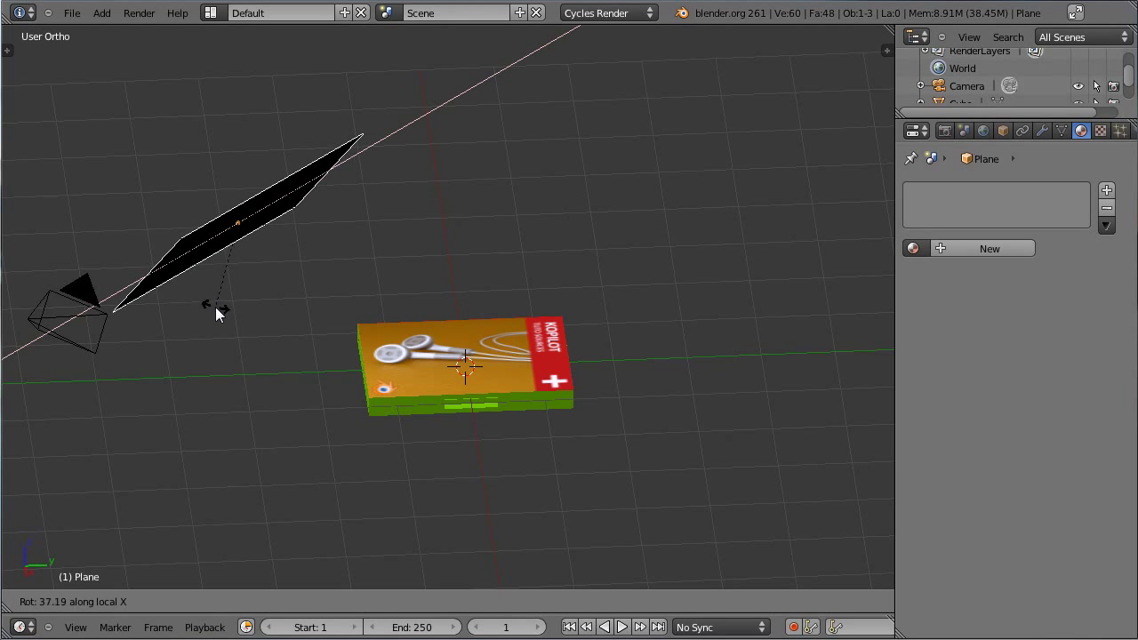
{"action": "left_click", "coordinate": [385, 309]}
{"action": "left_click", "coordinate": [996, 256]}
Step: Make the plane's Lamp material an Emission shader and shift the plane along Y beside the case
{"action": "left_click", "coordinate": [986, 255]}
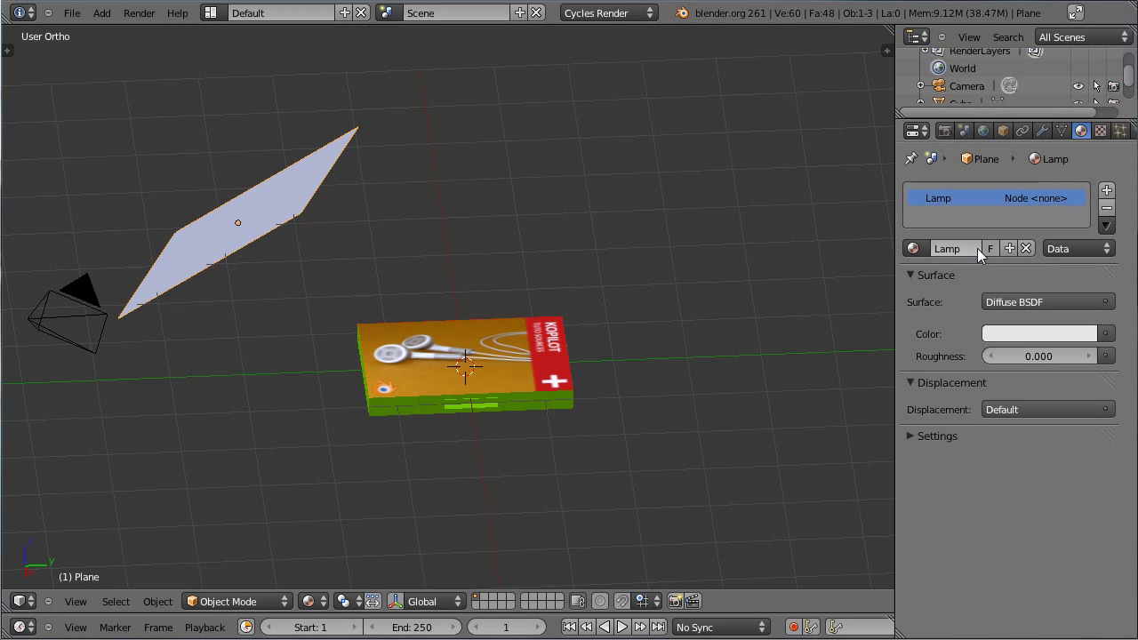
{"action": "left_click", "coordinate": [1042, 304]}
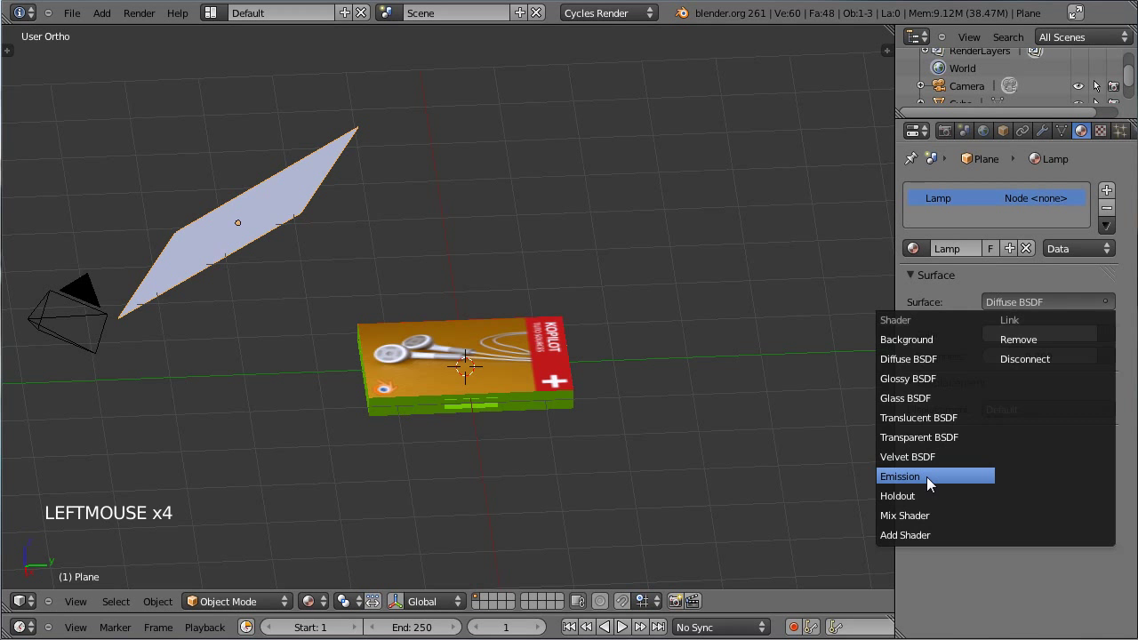
{"action": "right_click", "coordinate": [83, 292]}
{"action": "key", "text": "KP_0"}
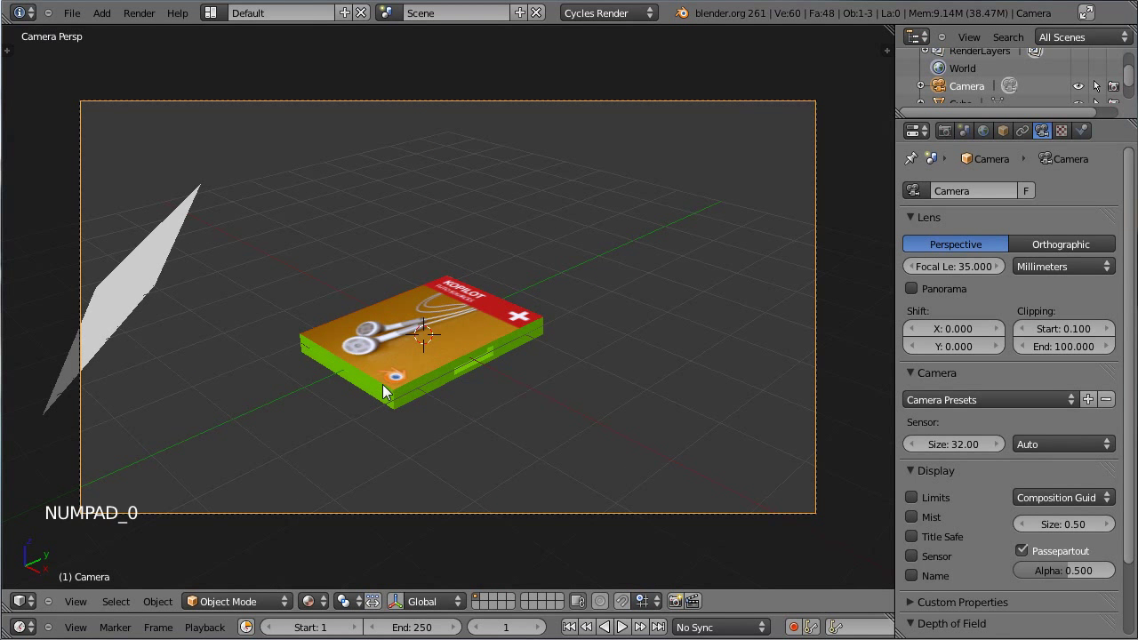
{"action": "right_click", "coordinate": [514, 521]}
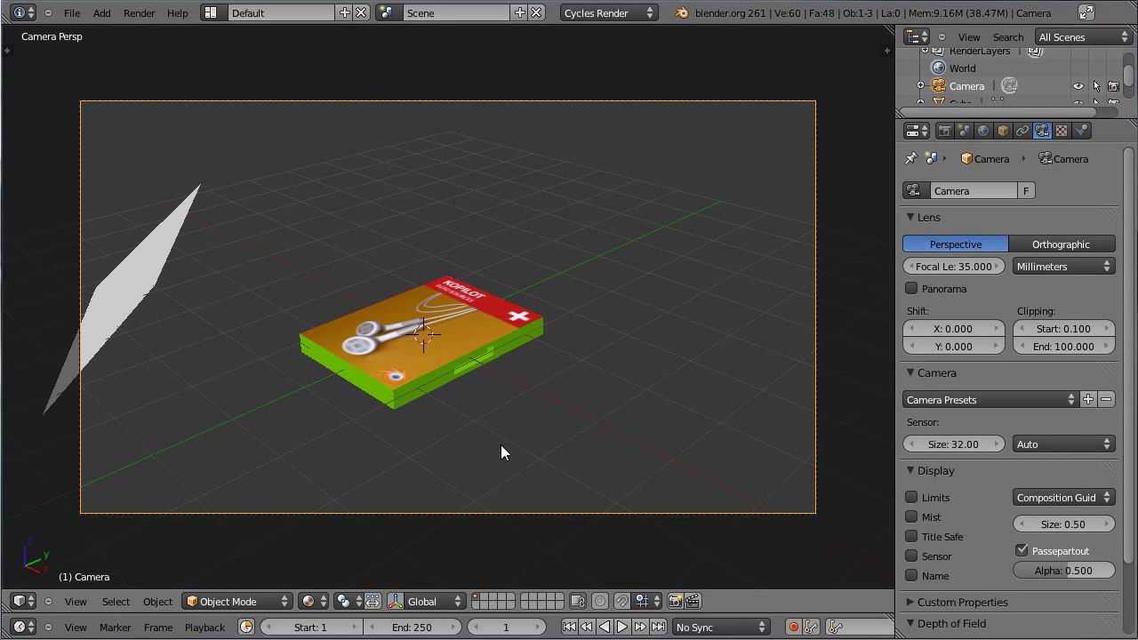
{"action": "key", "text": "g"}
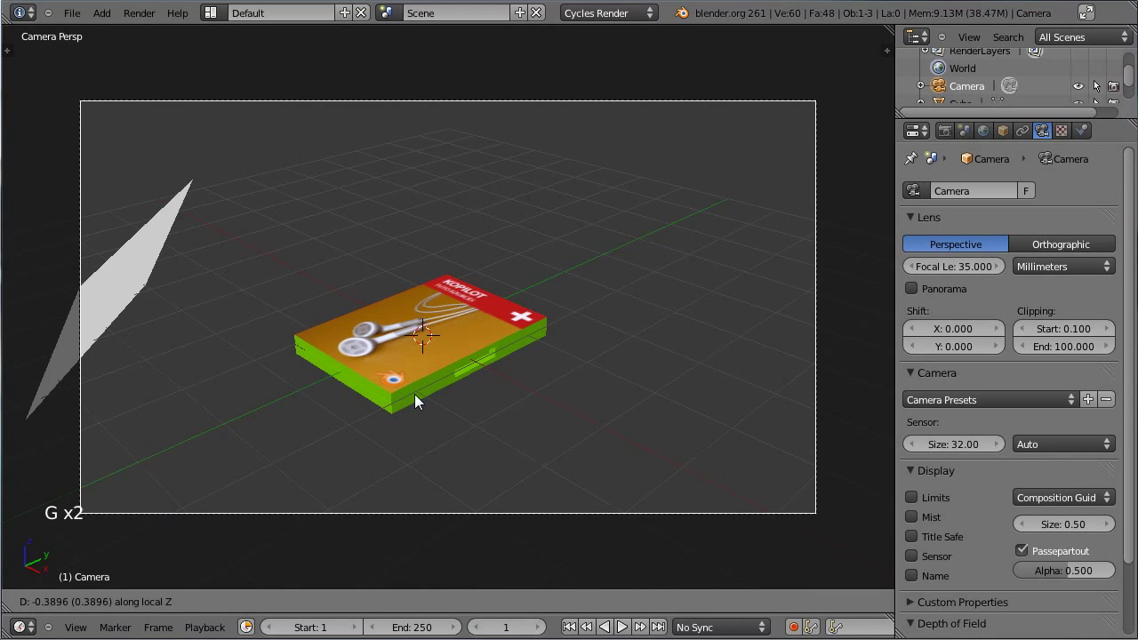
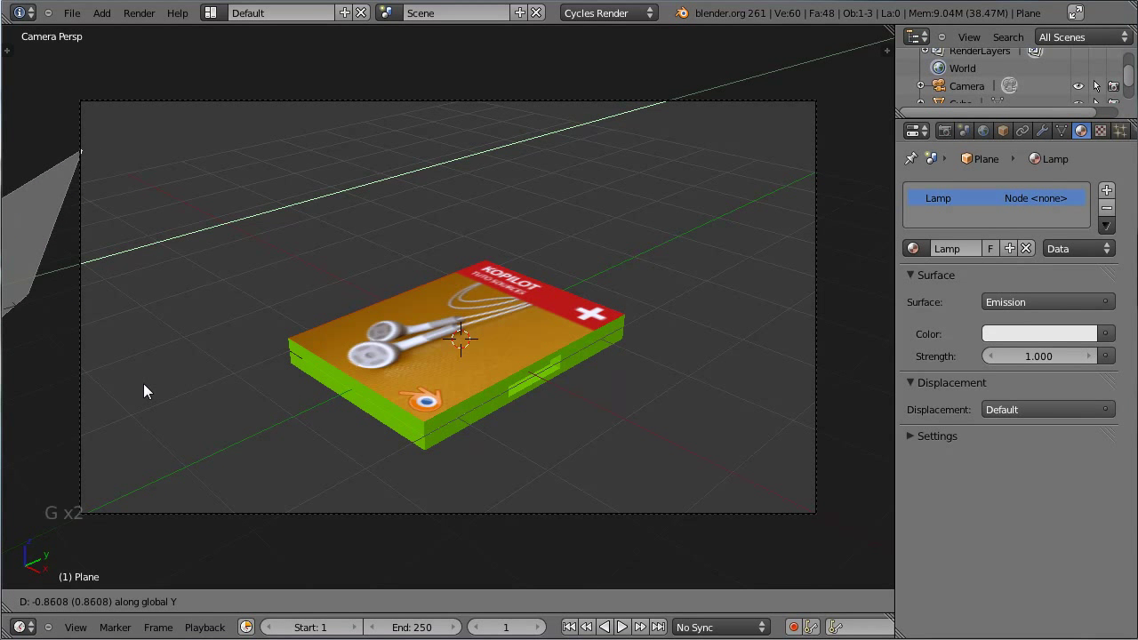
{"action": "left_click", "coordinate": [131, 390]}
Step: Check the lamp plane's placement from orthographic and orbited views
{"action": "middle_click", "coordinate": [307, 313]}
{"action": "key", "text": "g"}
{"action": "left_click", "coordinate": [101, 308]}
{"action": "middle_click", "coordinate": [136, 313]}
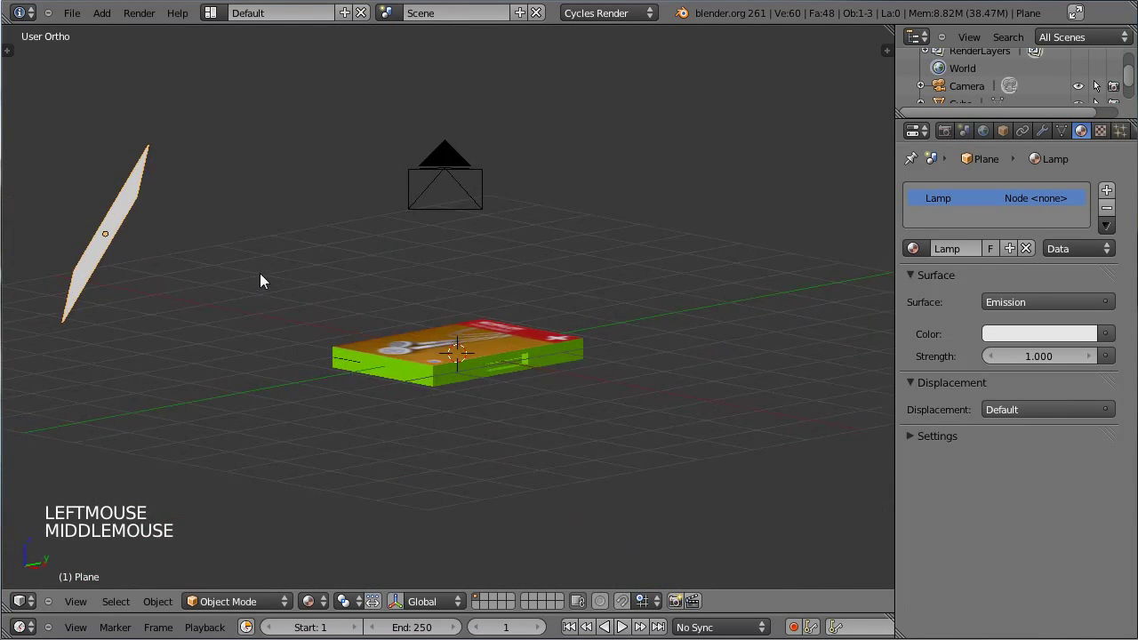
Step: Preview the camera view as rendered and set Cycles preview samples to 250
{"action": "key", "text": "KP_0"}
{"action": "left_click", "coordinate": [327, 565]}
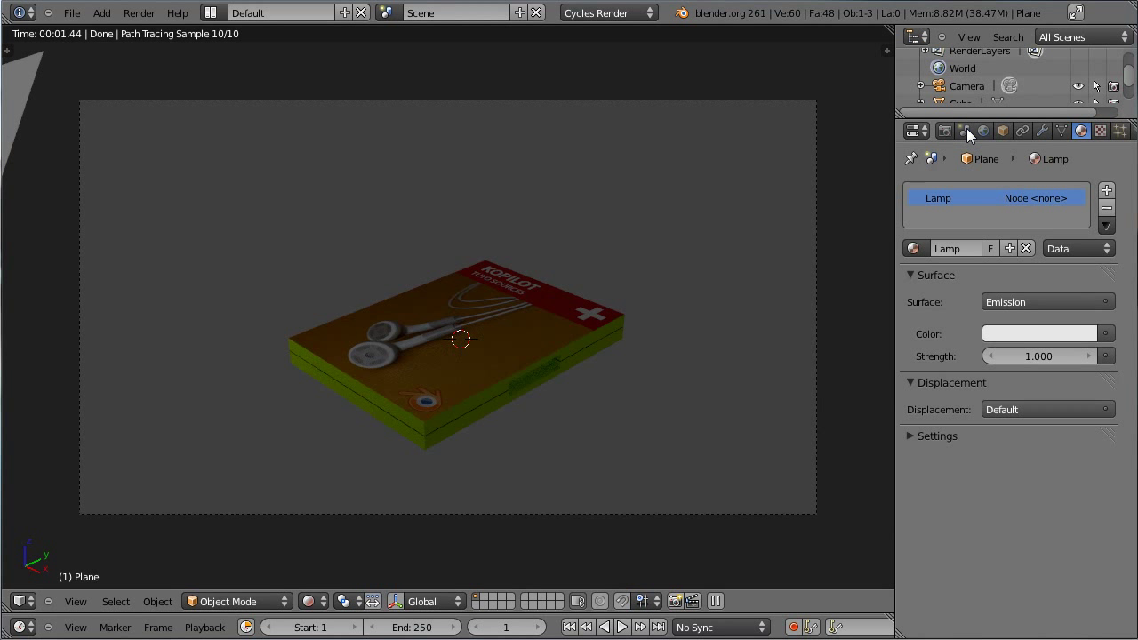
{"action": "left_click", "coordinate": [951, 138]}
{"action": "left_click", "coordinate": [1004, 281]}
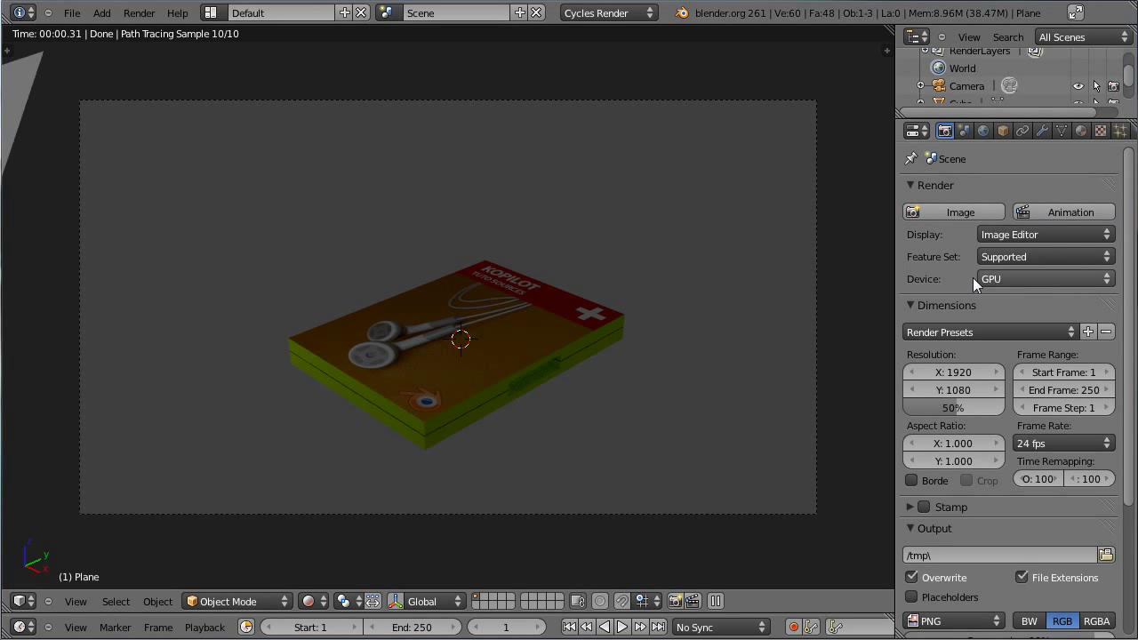
{"action": "scroll", "scroll_direction": "down", "scroll_amount": 3}
{"action": "left_click", "coordinate": [922, 493]}
{"action": "scroll", "scroll_direction": "down", "scroll_amount": 3}
{"action": "left_click", "coordinate": [951, 584]}
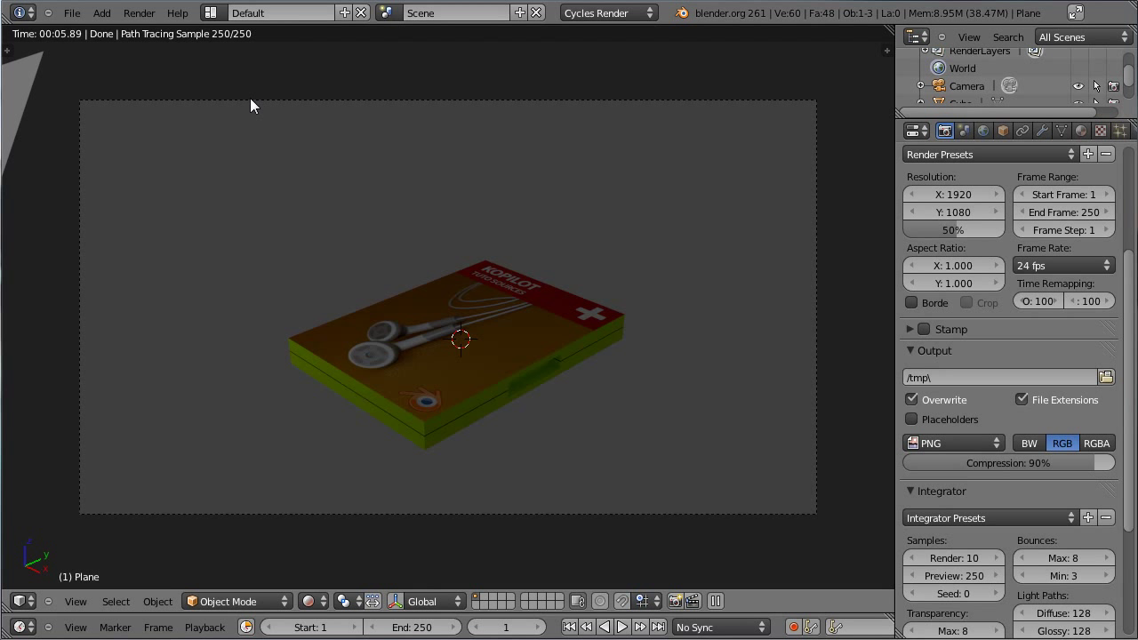
Step: Raise the Lamp material's emission strength in the material settings
{"action": "left_click", "coordinate": [33, 607]}
{"action": "right_click", "coordinate": [24, 89]}
{"action": "scroll", "scroll_direction": "up", "scroll_amount": 3}
{"action": "left_click", "coordinate": [1083, 134]}
{"action": "left_click", "coordinate": [1047, 363]}
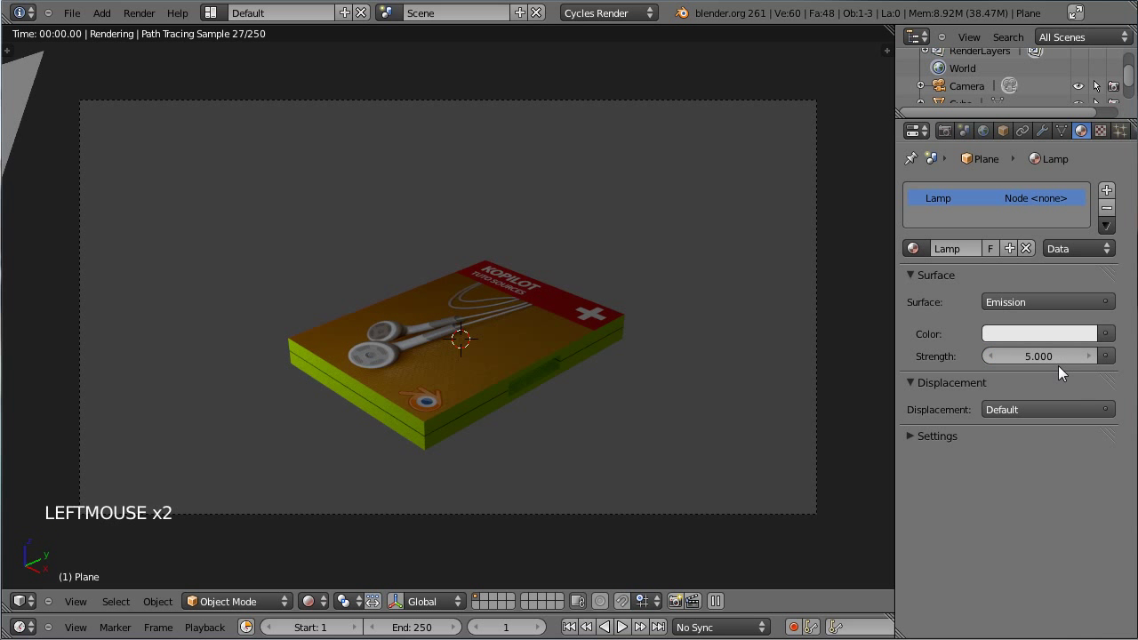
{"action": "left_click", "coordinate": [1053, 363]}
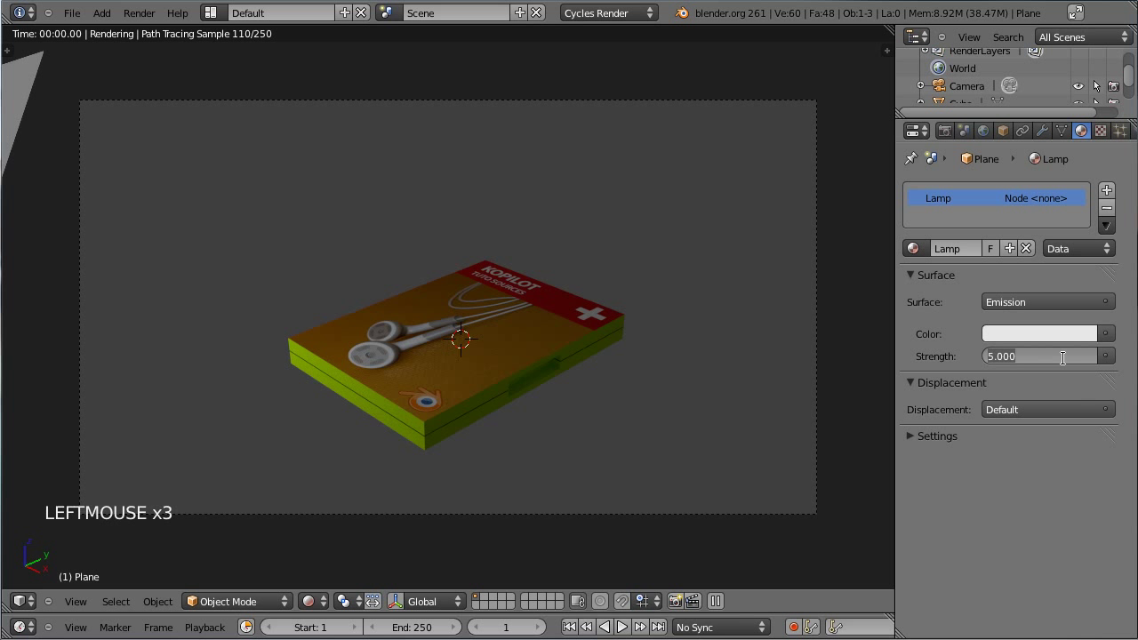
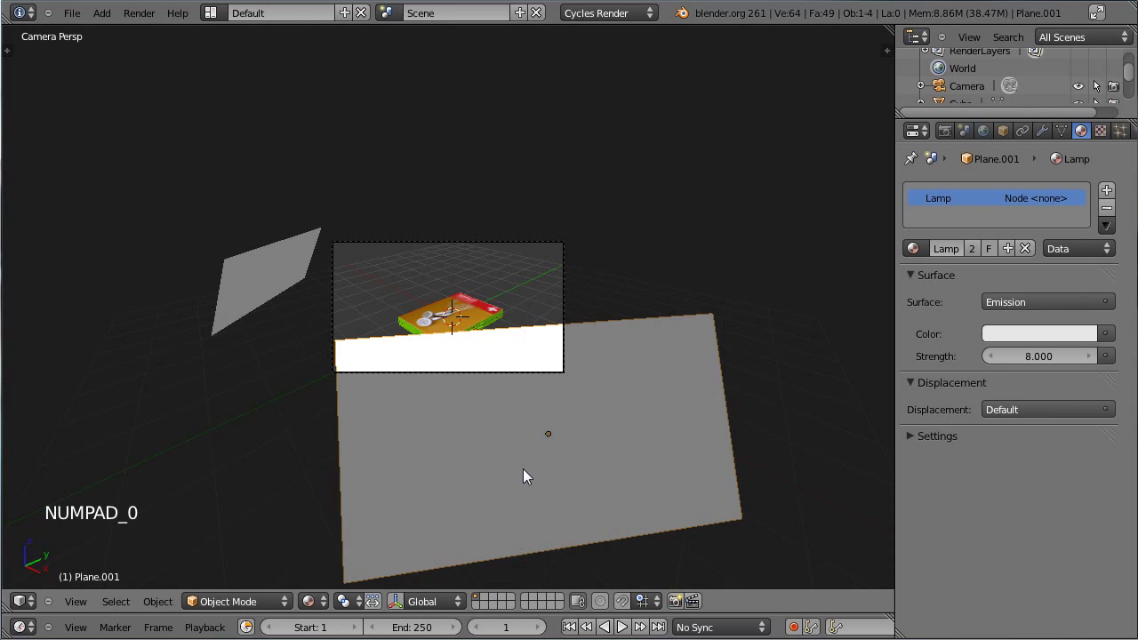
Step: Move the second lamp plane to the opposite side and rotate it around Z toward the case
{"action": "key", "text": "g"}
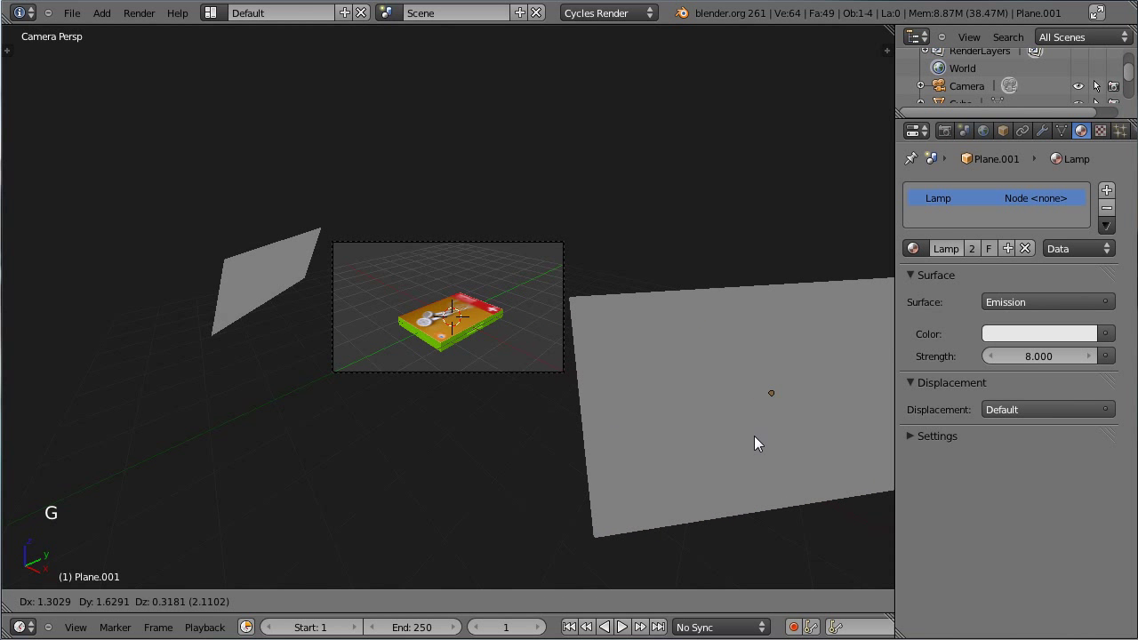
{"action": "left_click", "coordinate": [722, 401]}
{"action": "middle_click", "coordinate": [576, 166]}
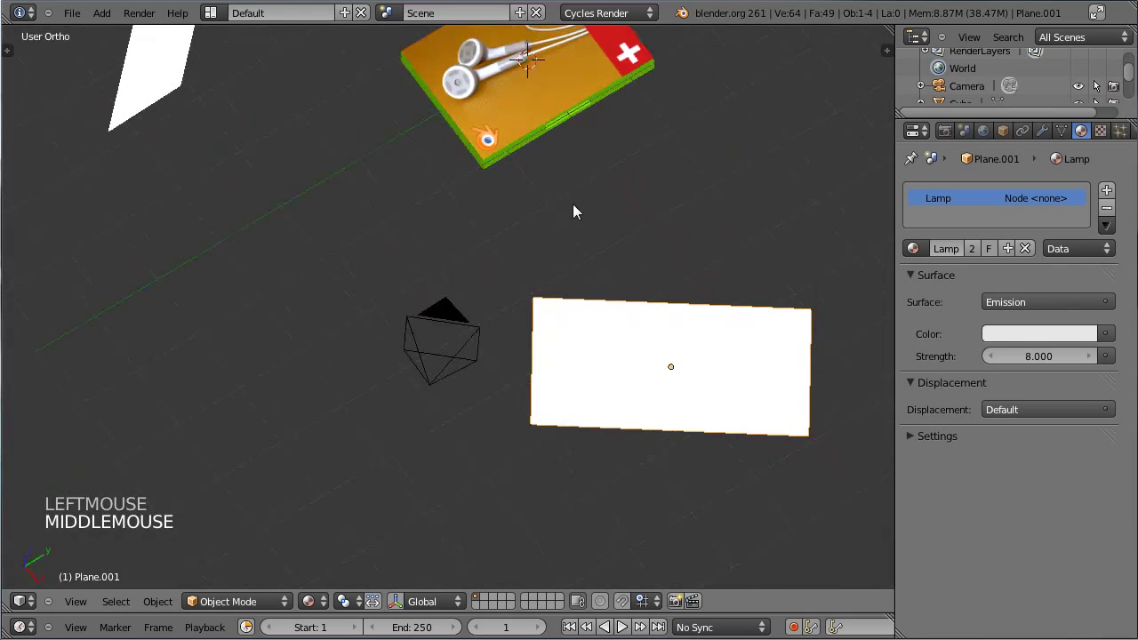
{"action": "key", "text": "r"}
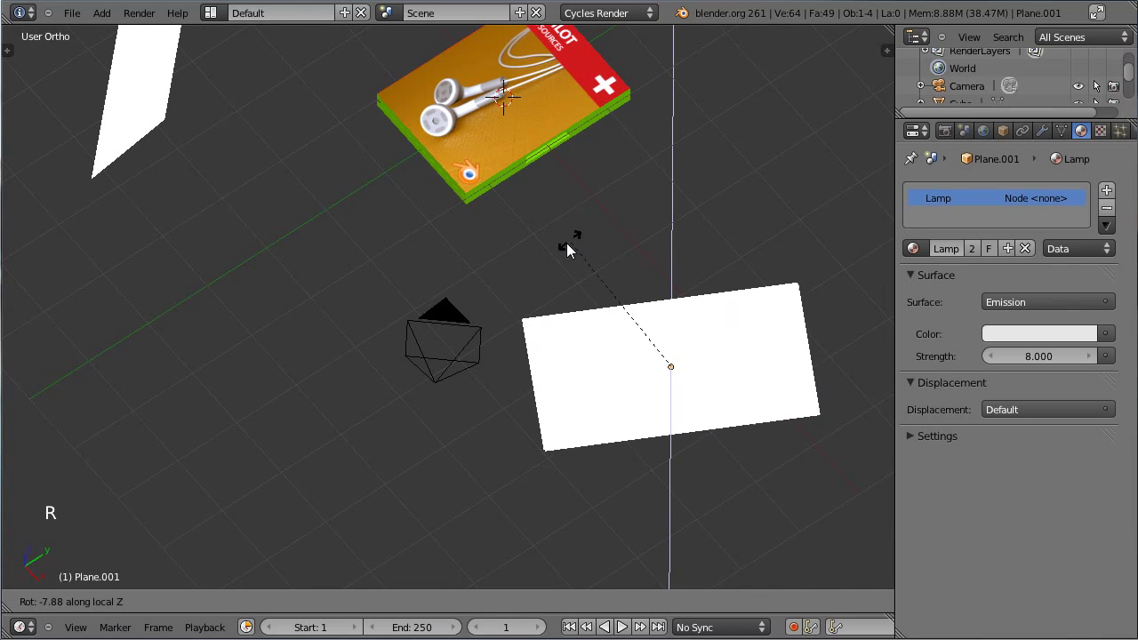
{"action": "middle_click", "coordinate": [668, 286]}
{"action": "key", "text": "r"}
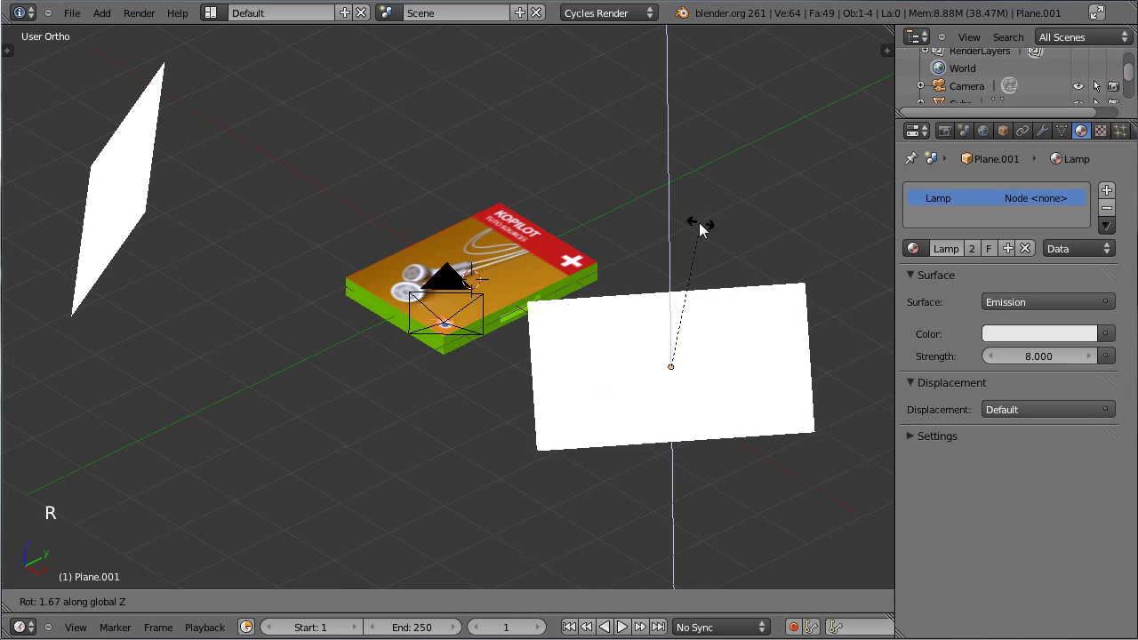
{"action": "left_click", "coordinate": [647, 244]}
Step: Fine-tune the second lamp plane's rotation so it faces the DVD case
{"action": "middle_click", "coordinate": [768, 247]}
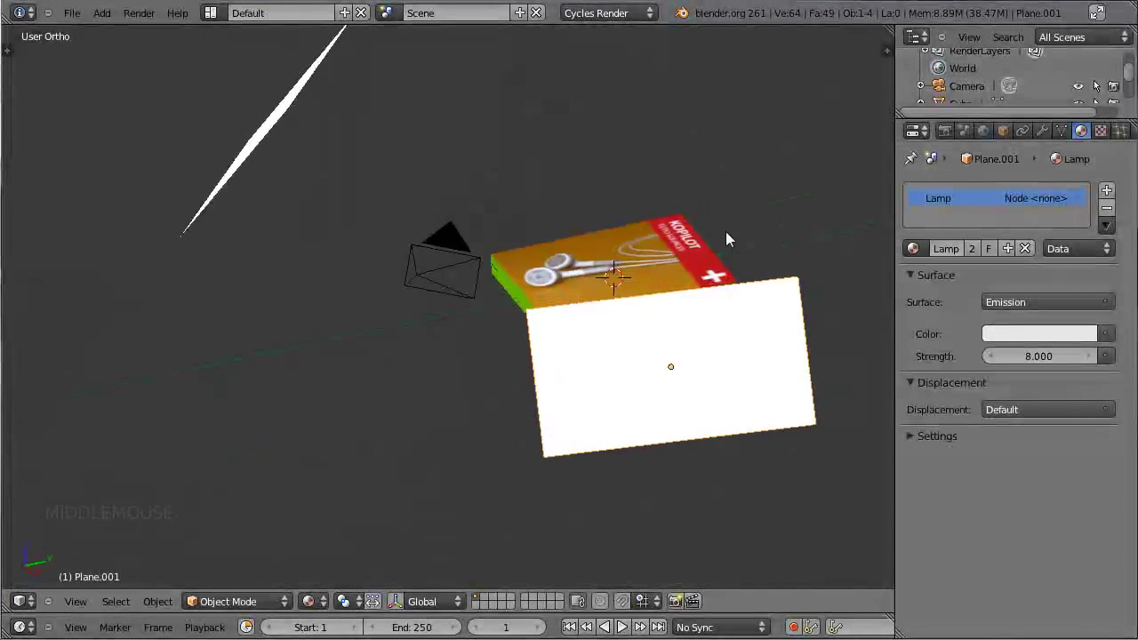
{"action": "key", "text": "r"}
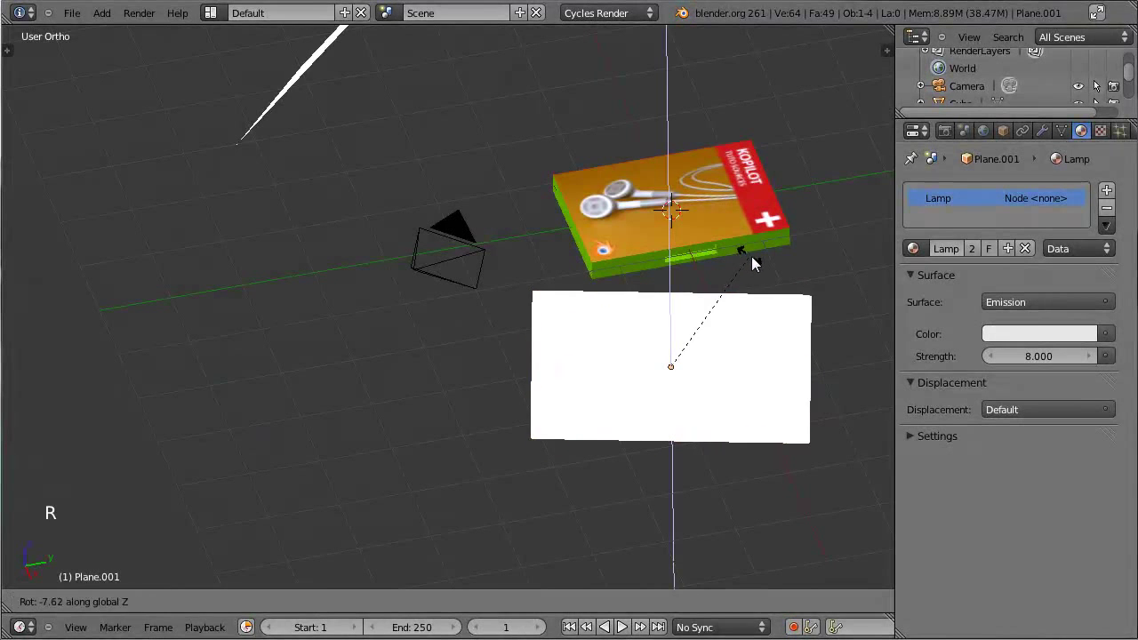
{"action": "left_click", "coordinate": [760, 266]}
{"action": "scroll", "scroll_direction": "down", "scroll_amount": 3}
{"action": "middle_click", "coordinate": [462, 305]}
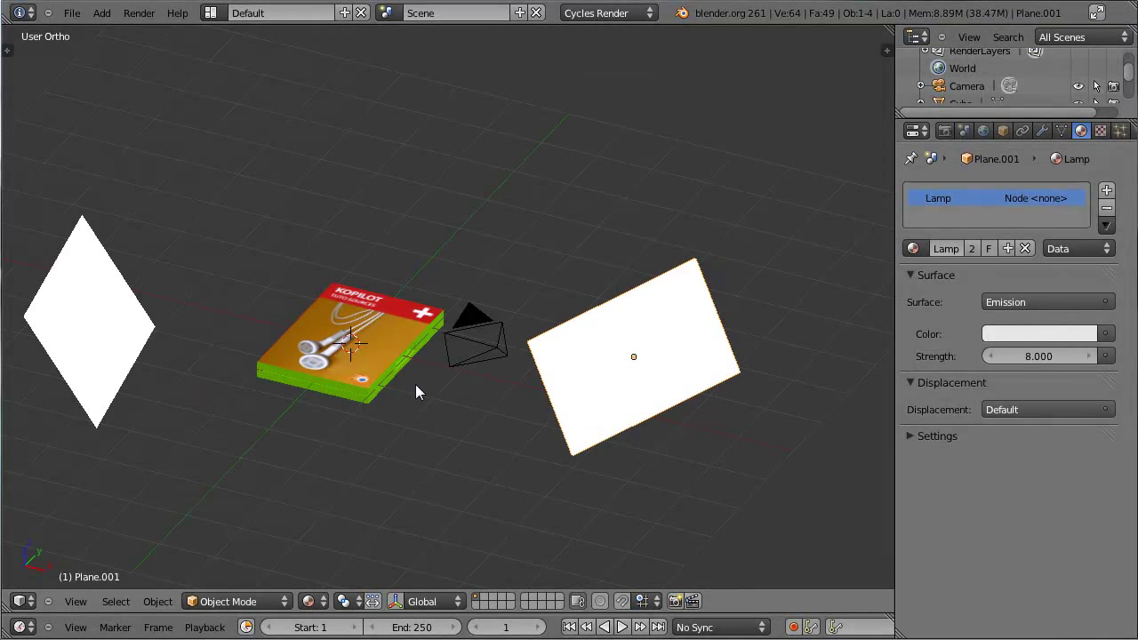
{"action": "key", "text": "shift+a"}
Step: Add a plane above the case, scale it, and give it the Lamp_top emission material at strength 5
{"action": "key", "text": "g"}
{"action": "left_click", "coordinate": [437, 276]}
{"action": "key", "text": "s"}
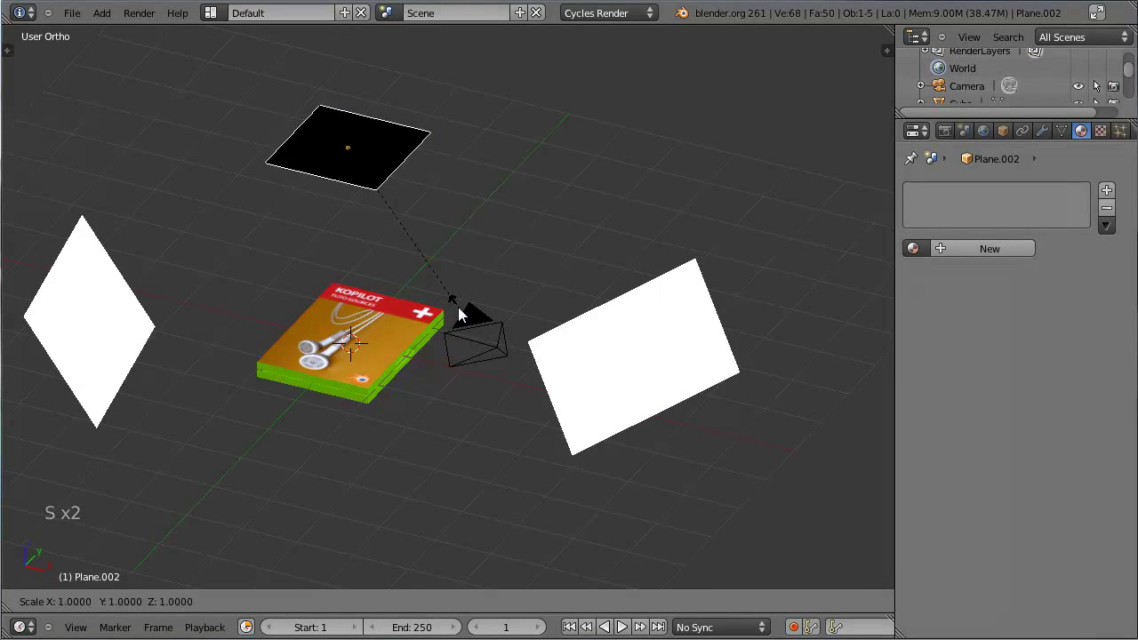
{"action": "left_click", "coordinate": [664, 376]}
{"action": "left_click", "coordinate": [916, 251]}
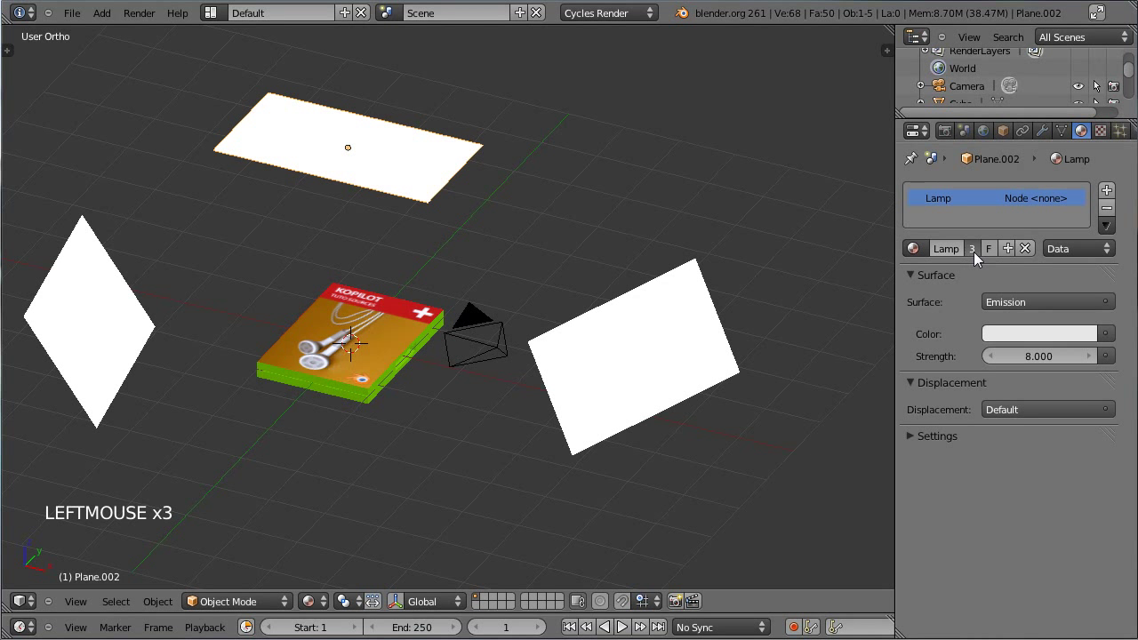
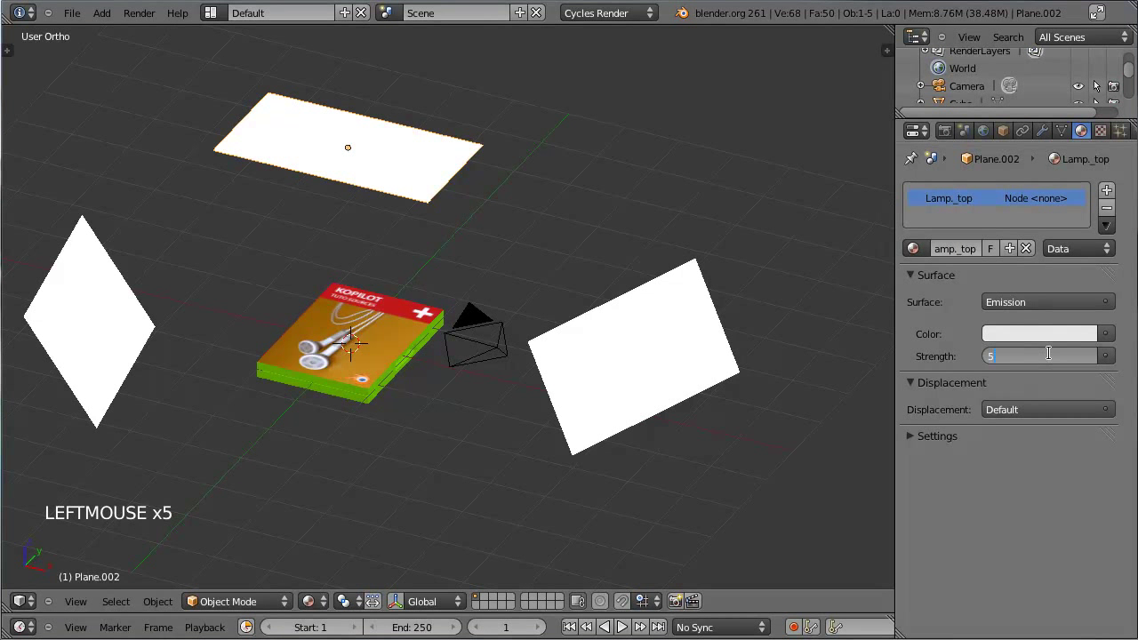
{"action": "key", "text": "KP_0"}
{"action": "scroll", "scroll_direction": "up", "scroll_amount": 3}
{"action": "left_click", "coordinate": [318, 601]}
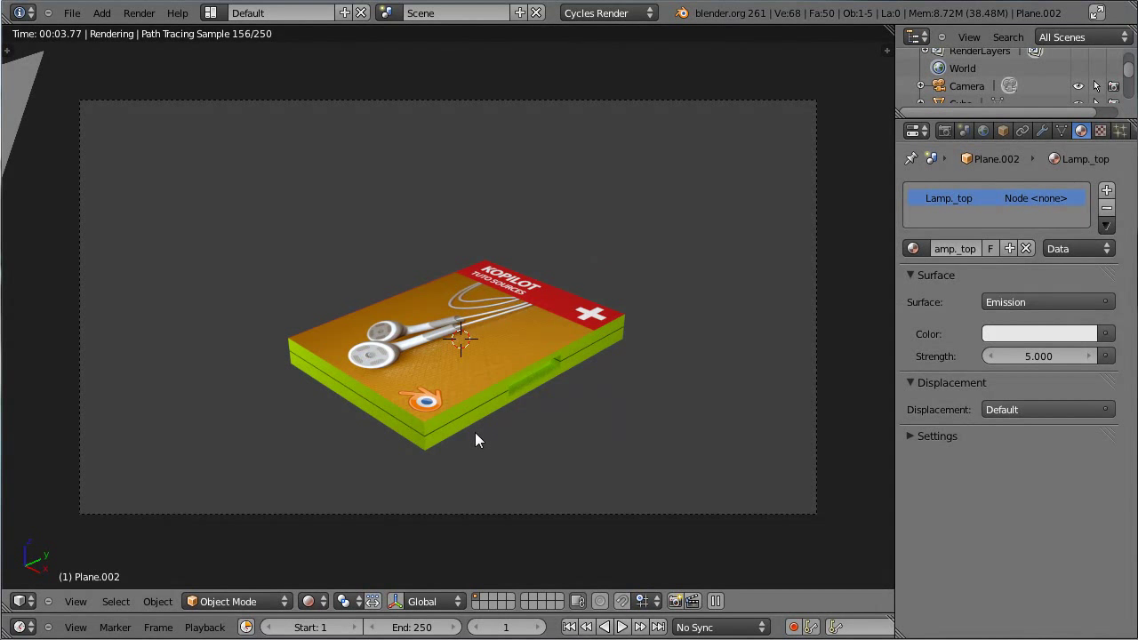
{"action": "left_click", "coordinate": [947, 134]}
{"action": "left_click", "coordinate": [986, 141]}
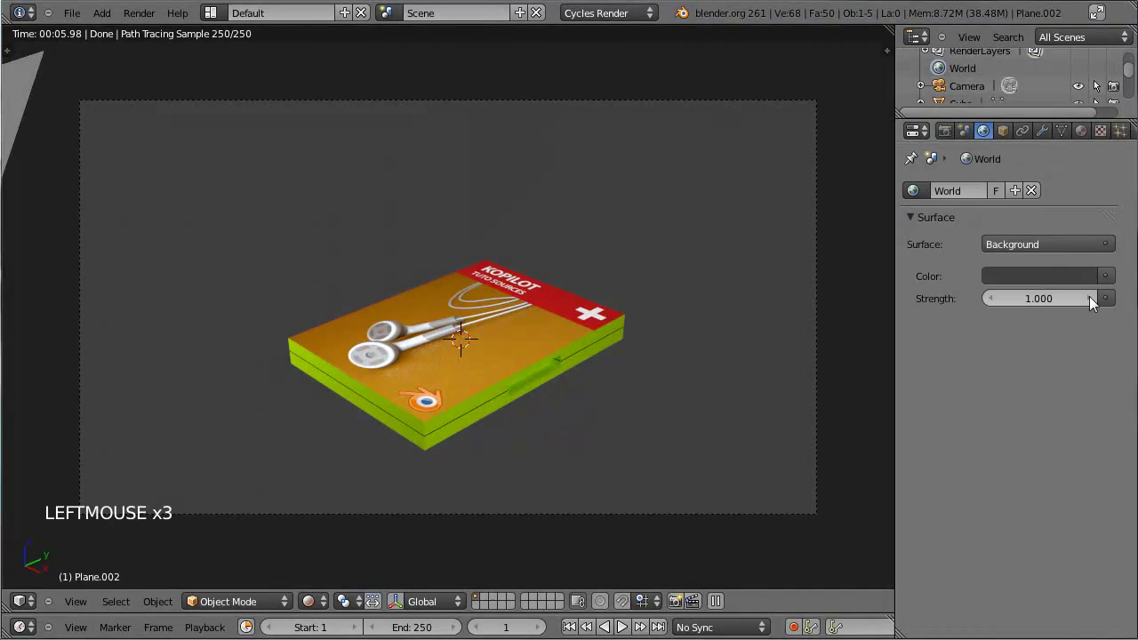
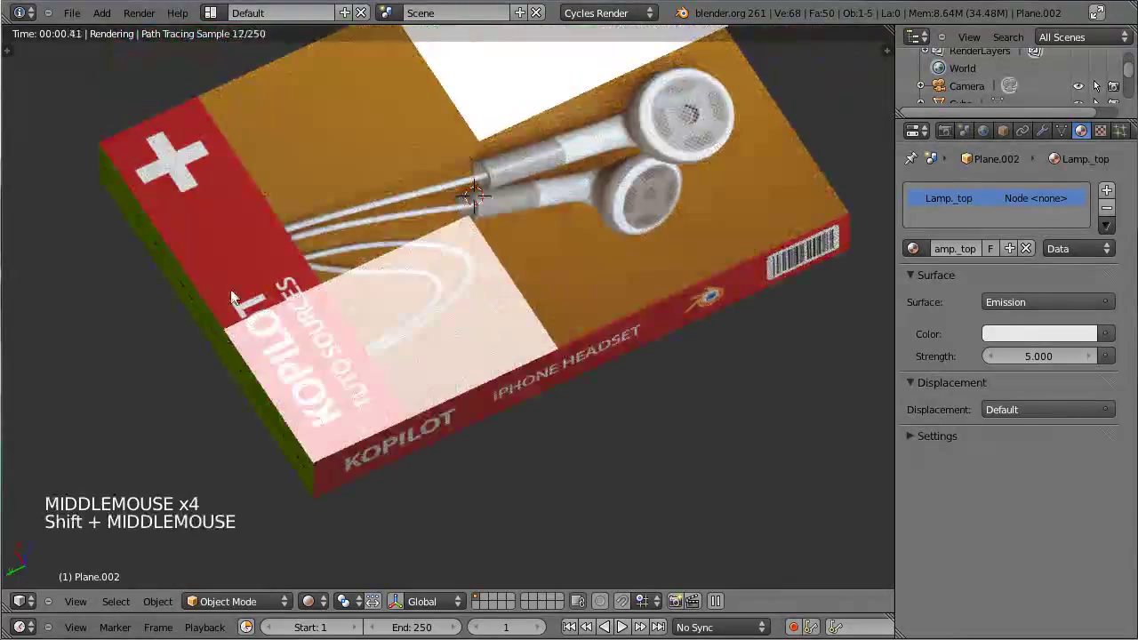
{"action": "scroll", "scroll_direction": "down", "scroll_amount": 3}
{"action": "middle_click", "coordinate": [509, 370]}
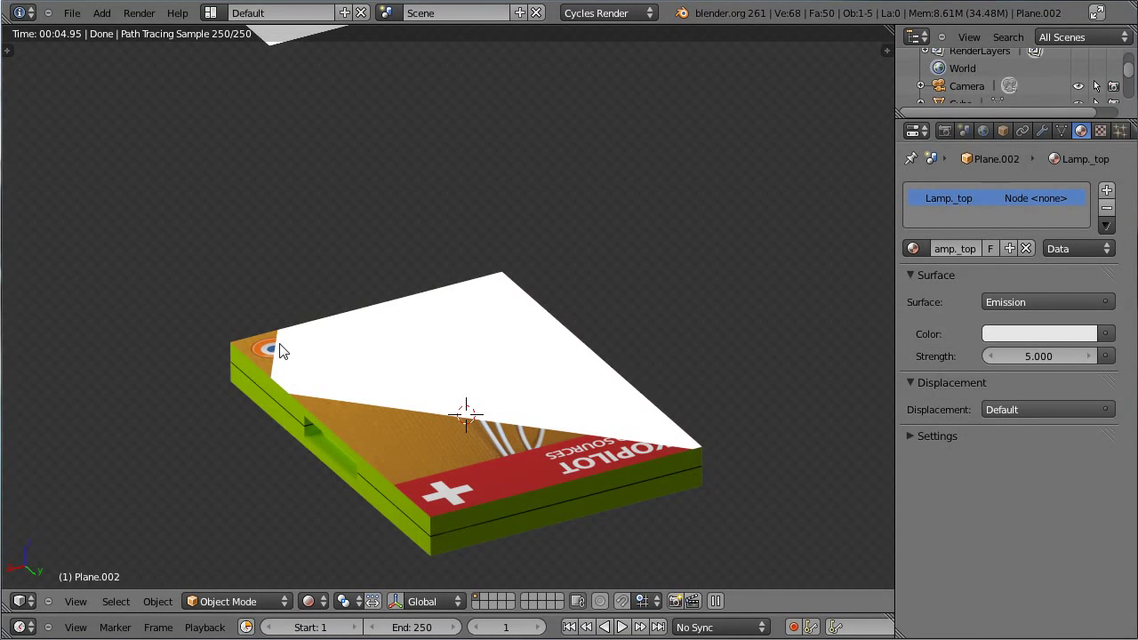
{"action": "middle_click", "coordinate": [252, 282]}
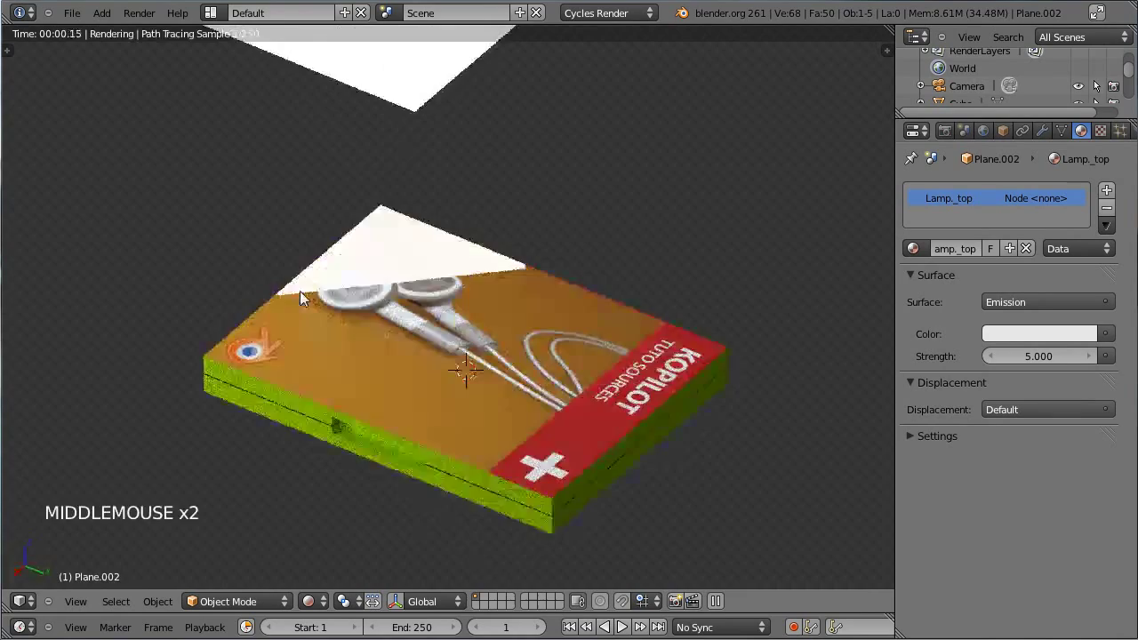
{"action": "middle_click", "coordinate": [278, 288]}
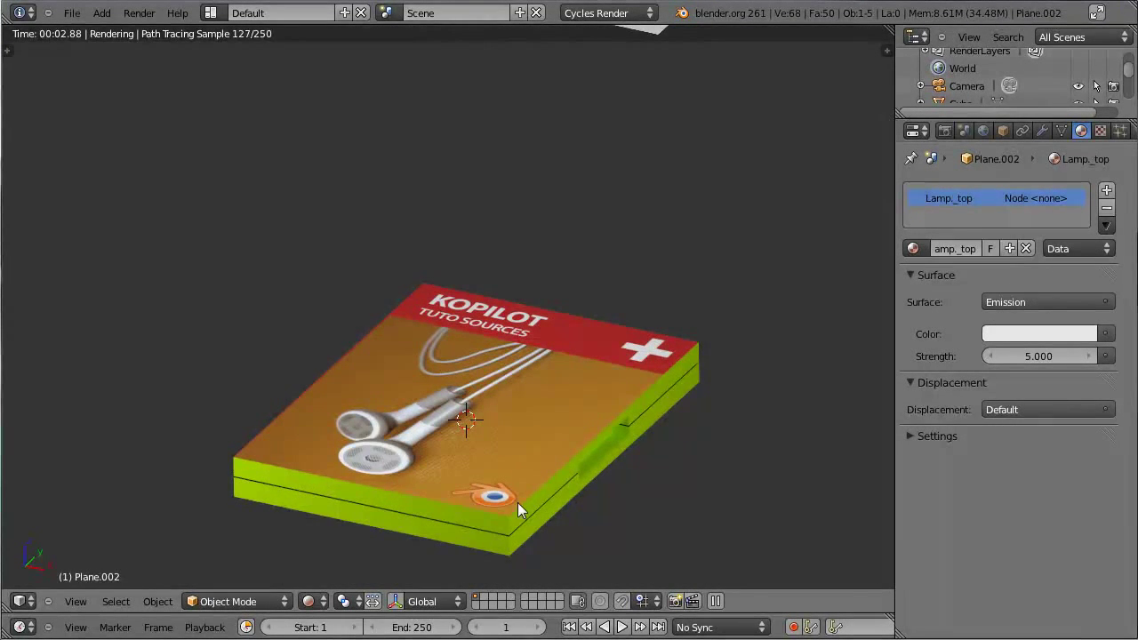
{"action": "key", "text": "KP_0"}
{"action": "scroll", "scroll_direction": "down", "scroll_amount": 3}
{"action": "scroll", "scroll_direction": "up", "scroll_amount": 3}
{"action": "scroll", "scroll_direction": "down", "scroll_amount": 3}
Step: Tilt the top lamp plane and move it, including vertically, above the DVD case
{"action": "right_click", "coordinate": [501, 90]}
{"action": "right_click", "coordinate": [528, 91]}
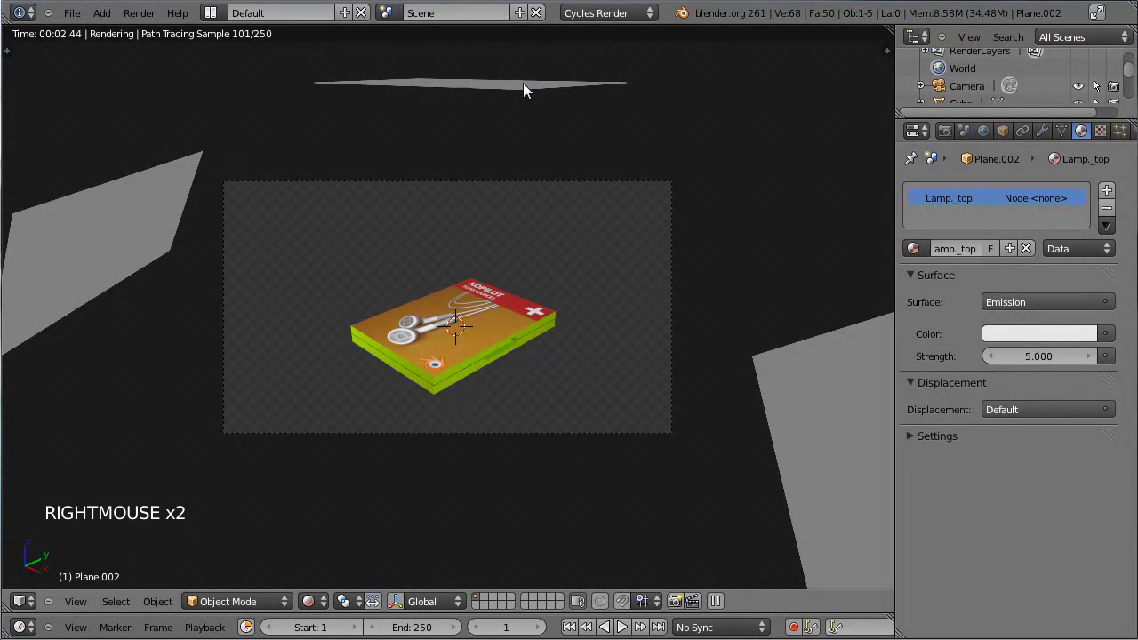
{"action": "key", "text": "r"}
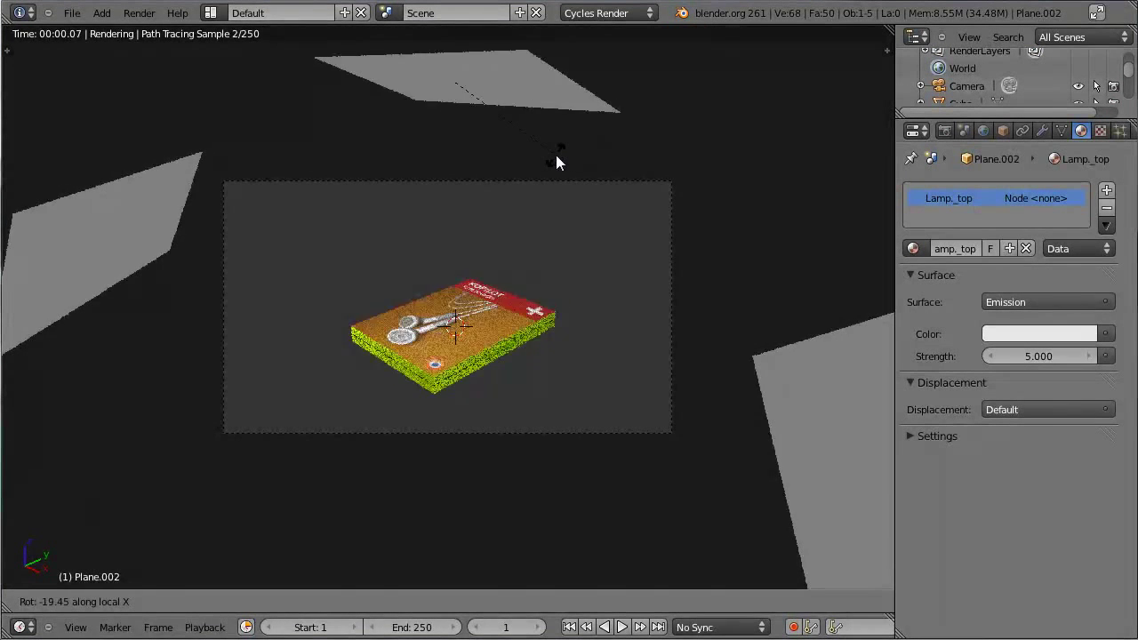
{"action": "left_click", "coordinate": [561, 163]}
{"action": "key", "text": "g"}
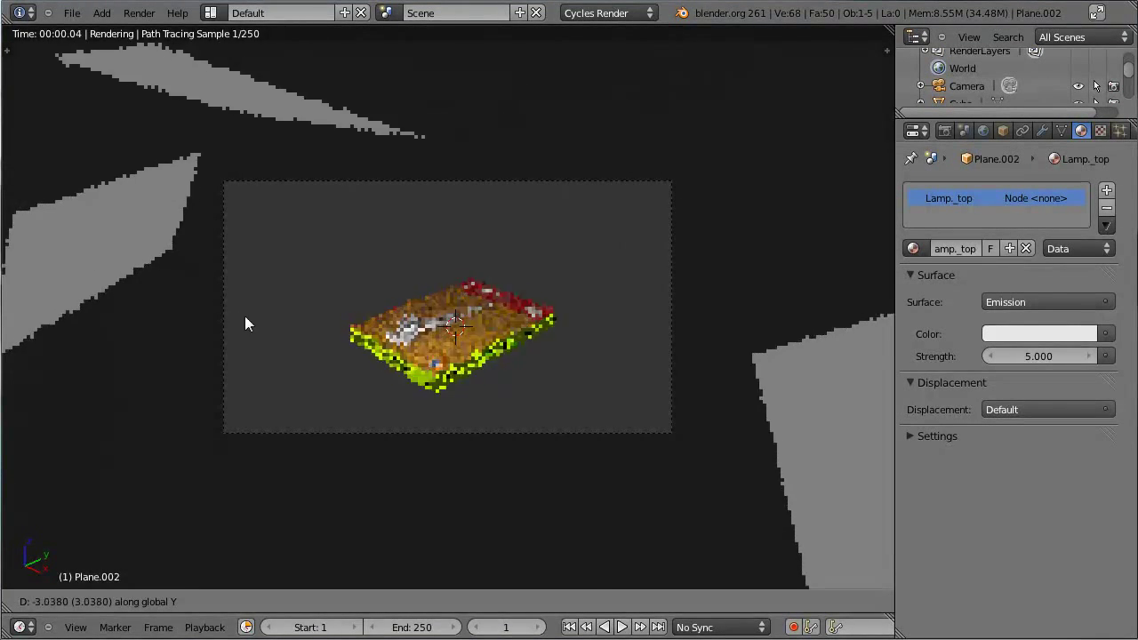
{"action": "left_click", "coordinate": [457, 270]}
{"action": "scroll", "scroll_direction": "up", "scroll_amount": 3}
{"action": "key", "text": "g"}
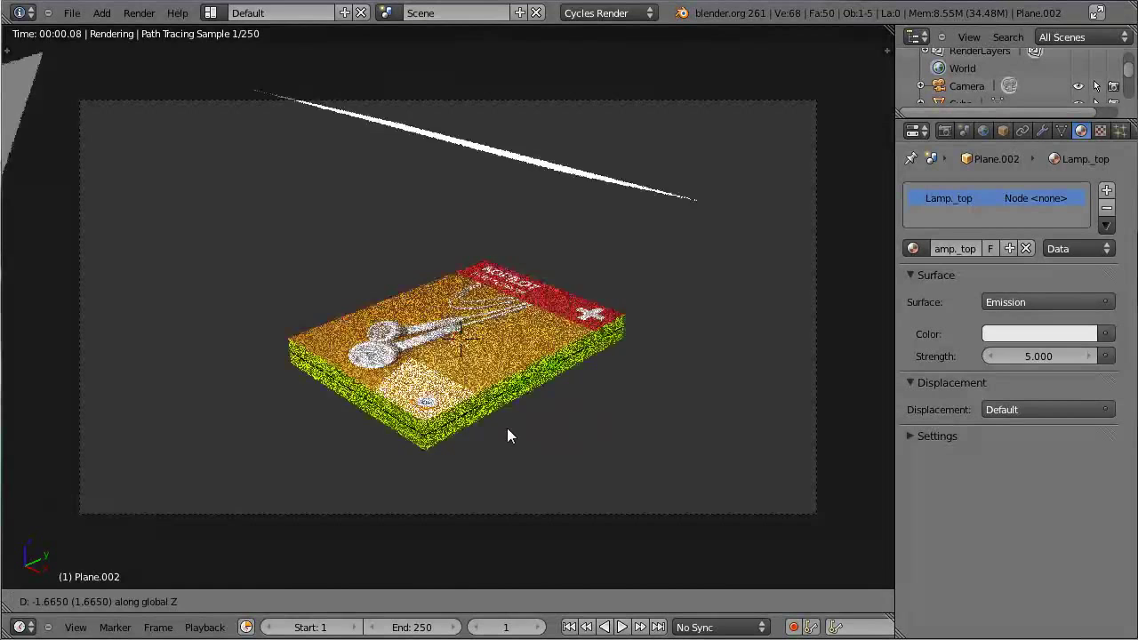
{"action": "left_click", "coordinate": [512, 436]}
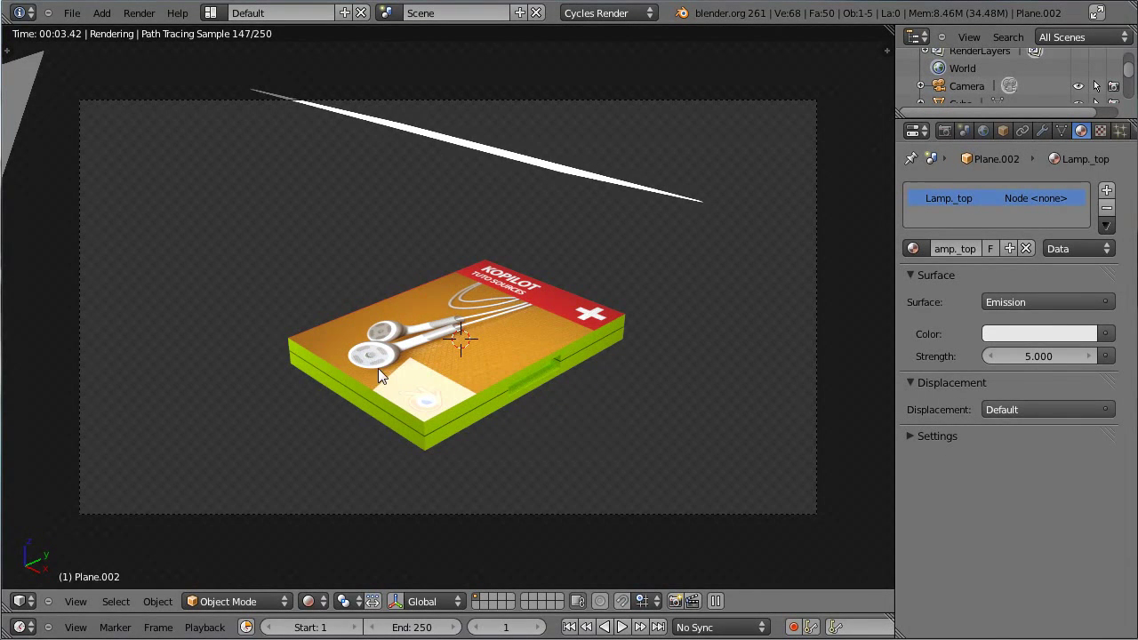
Step: Nudge the light plane's position repeatedly and scale it along its width
{"action": "key", "text": "g"}
{"action": "left_click", "coordinate": [492, 380]}
{"action": "key", "text": "g"}
{"action": "left_click", "coordinate": [689, 352]}
{"action": "key", "text": "g"}
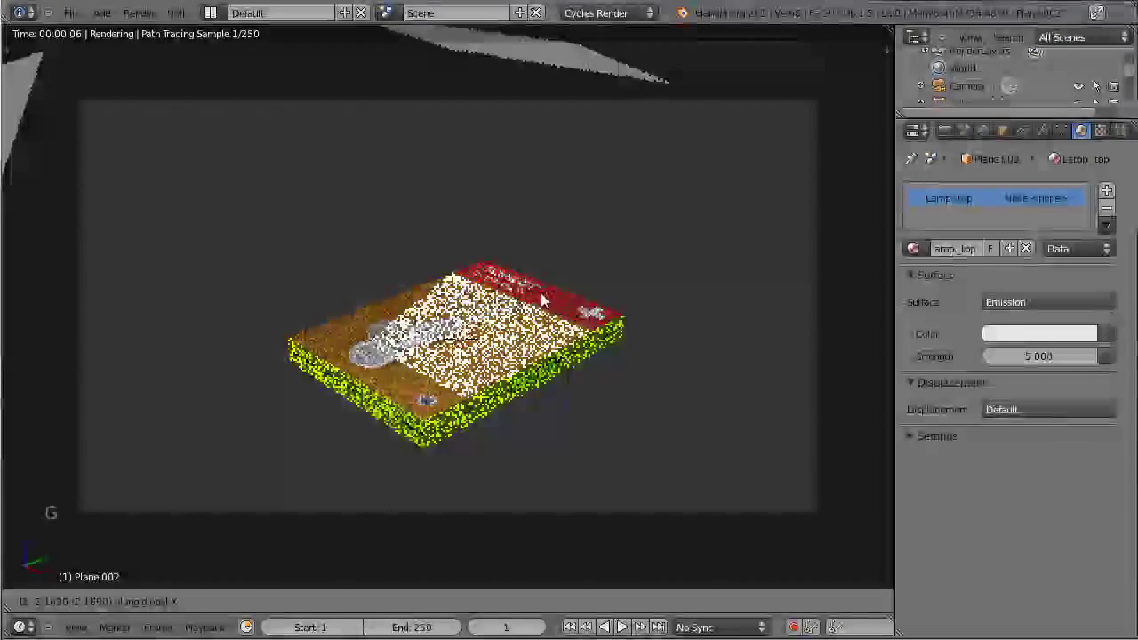
{"action": "left_click", "coordinate": [525, 294]}
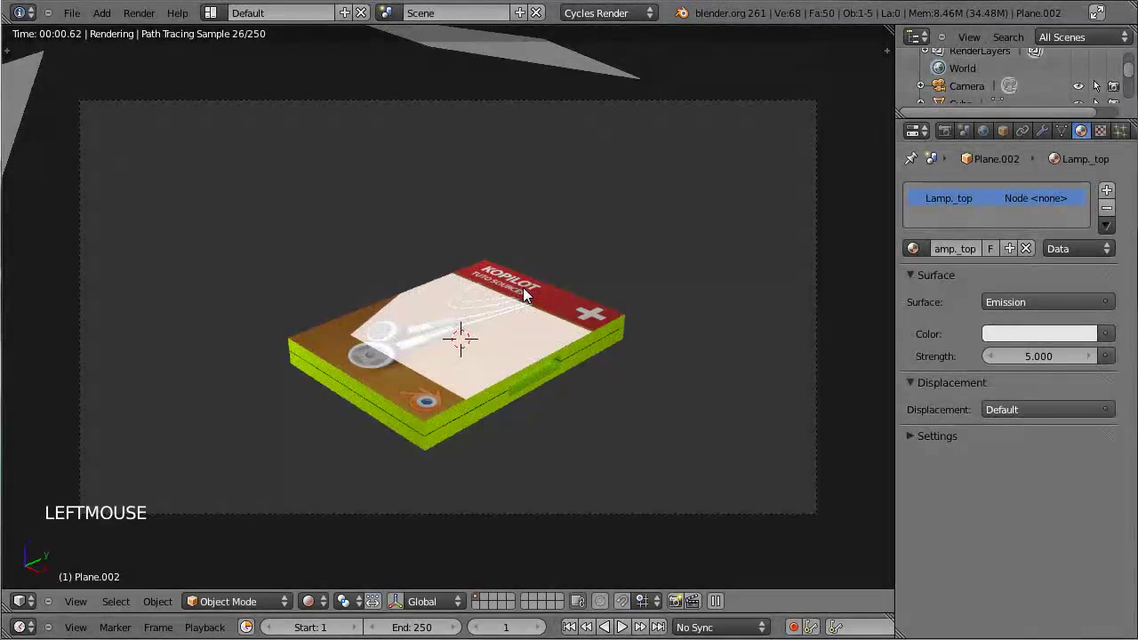
{"action": "key", "text": "g"}
{"action": "left_click", "coordinate": [540, 335]}
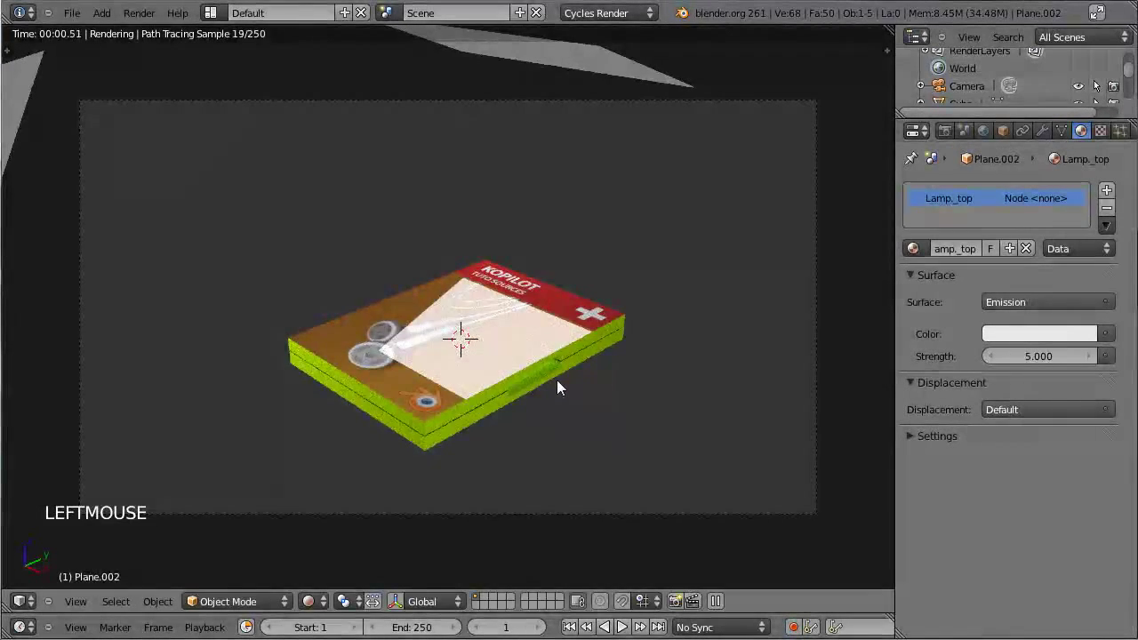
{"action": "key", "text": "s"}
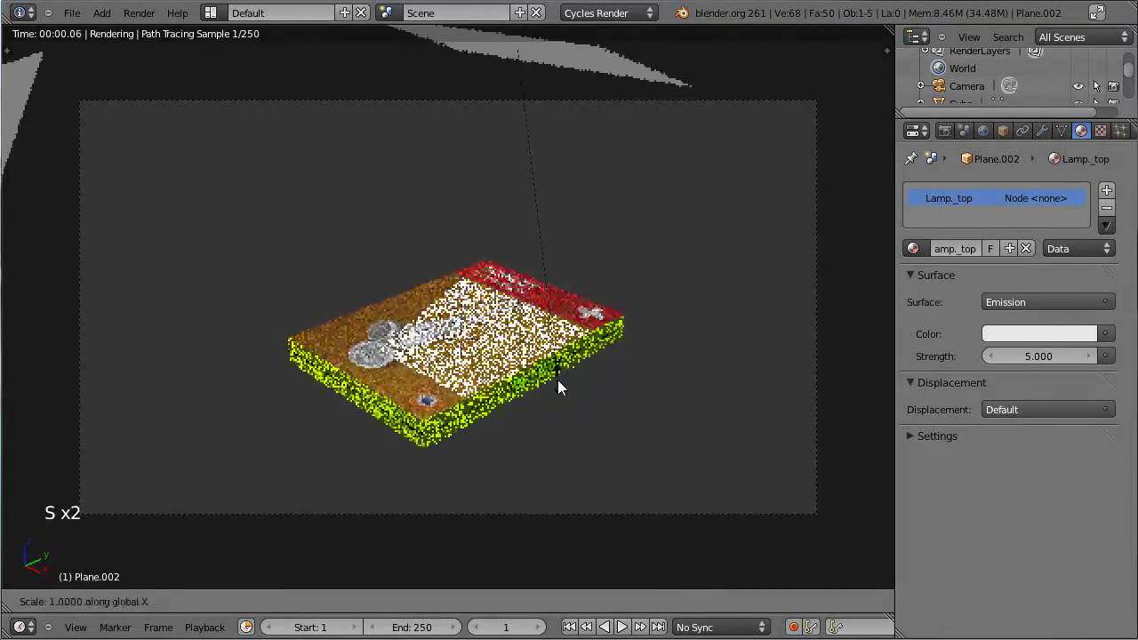
{"action": "left_click", "coordinate": [911, 534]}
Step: Rotate the light plane around the vertical axis, stretch its length and move it sideways
{"action": "key", "text": "r"}
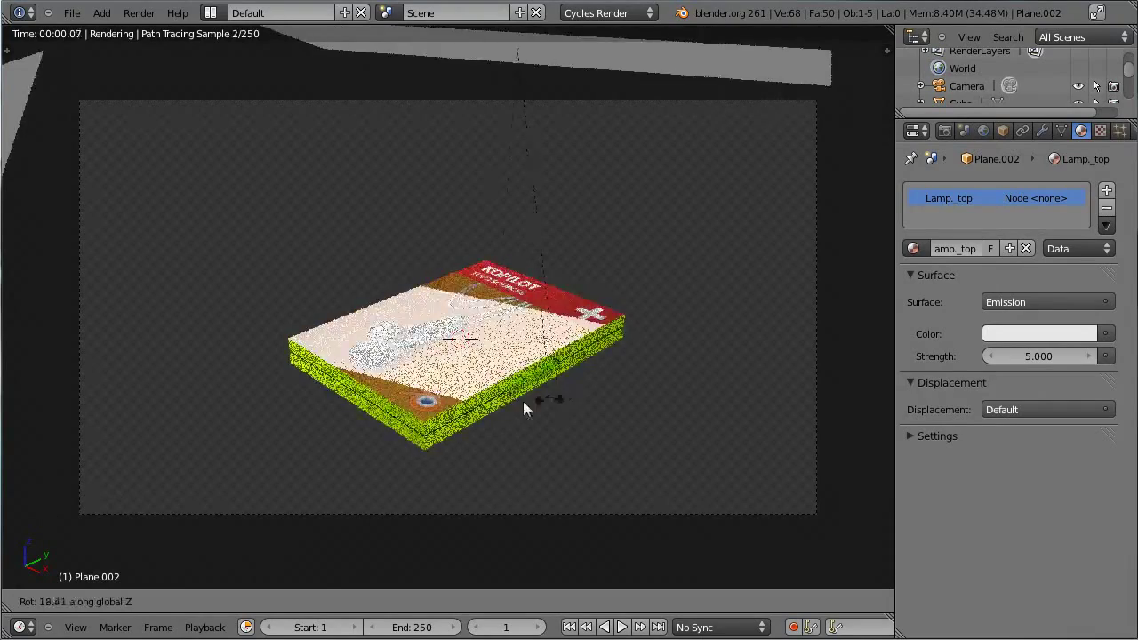
{"action": "left_click", "coordinate": [292, 330]}
{"action": "key", "text": "s"}
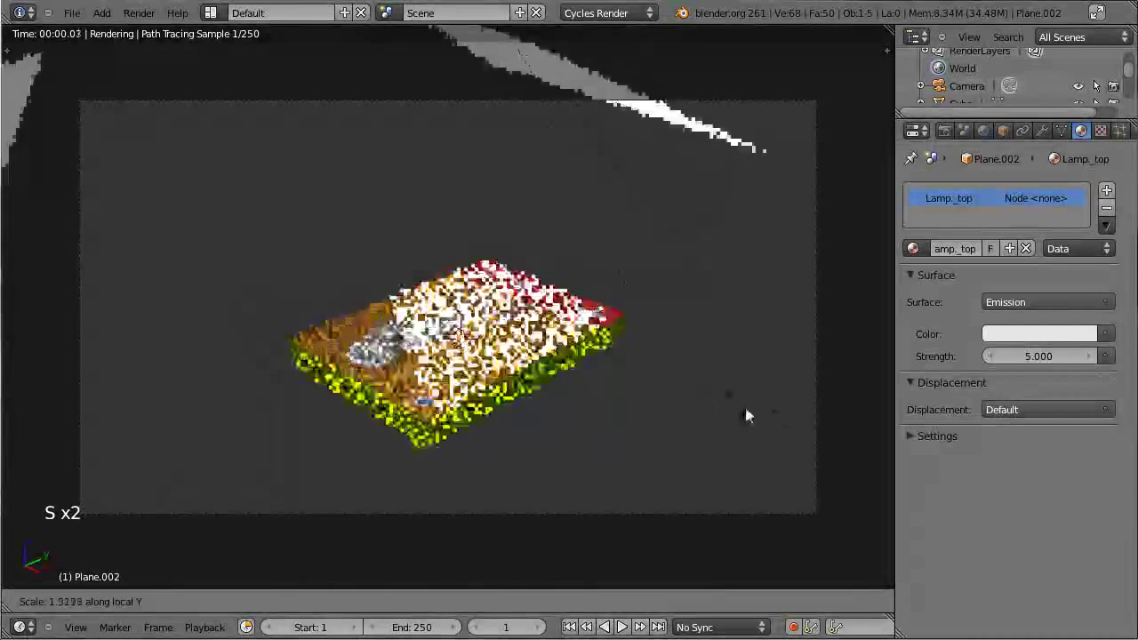
{"action": "left_click", "coordinate": [819, 445]}
{"action": "key", "text": "g"}
{"action": "left_click", "coordinate": [587, 382]}
{"action": "key", "text": "r"}
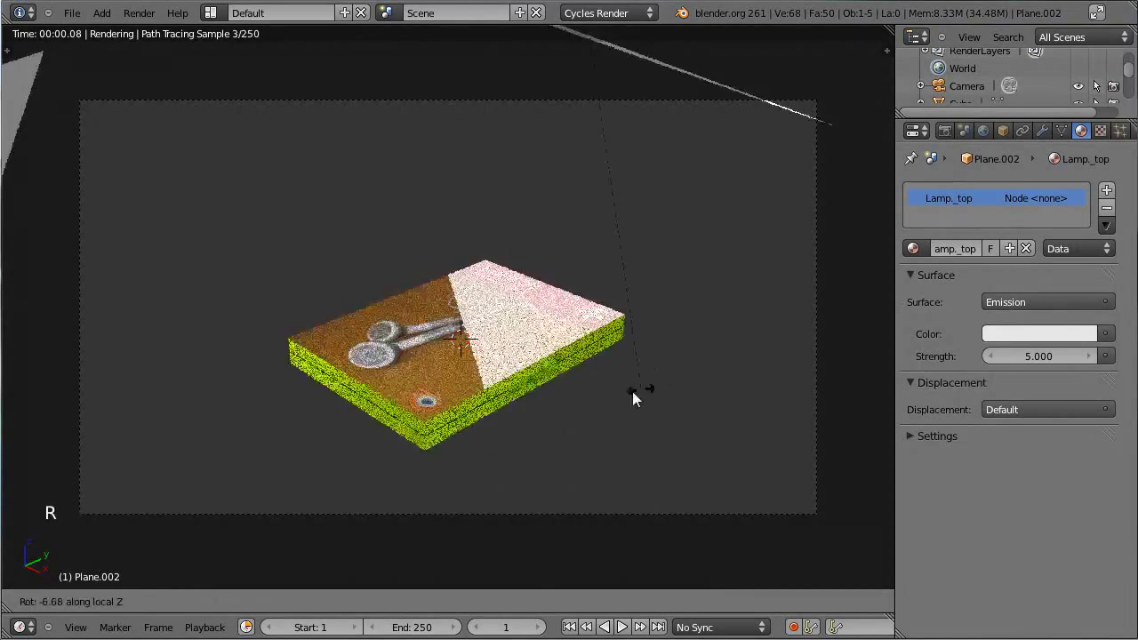
{"action": "left_click", "coordinate": [558, 408]}
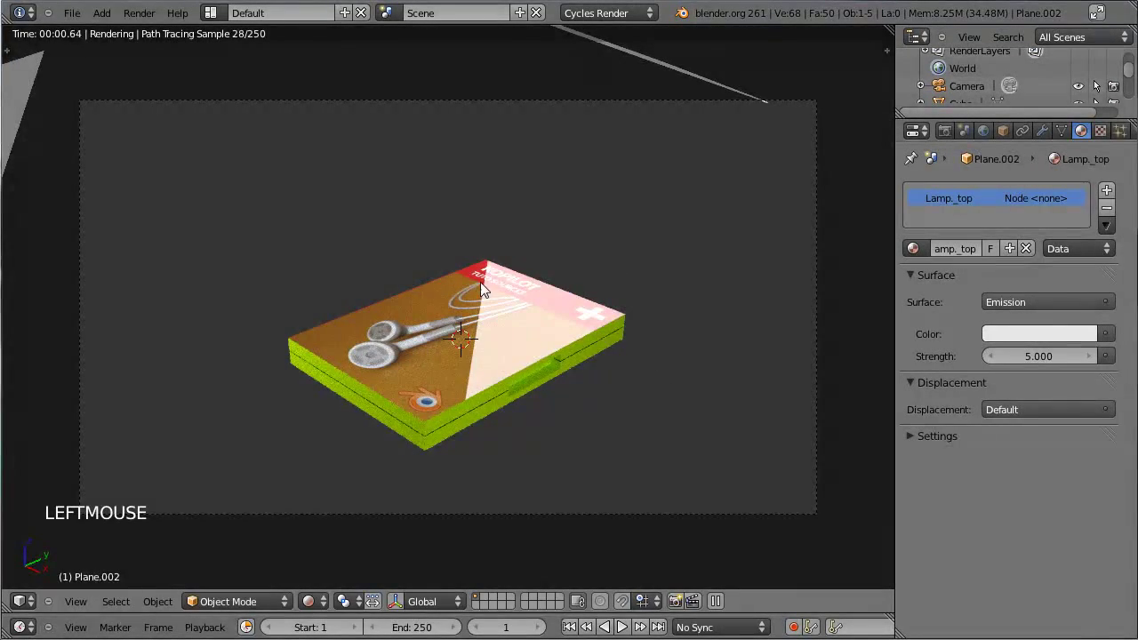
{"action": "key", "text": "g"}
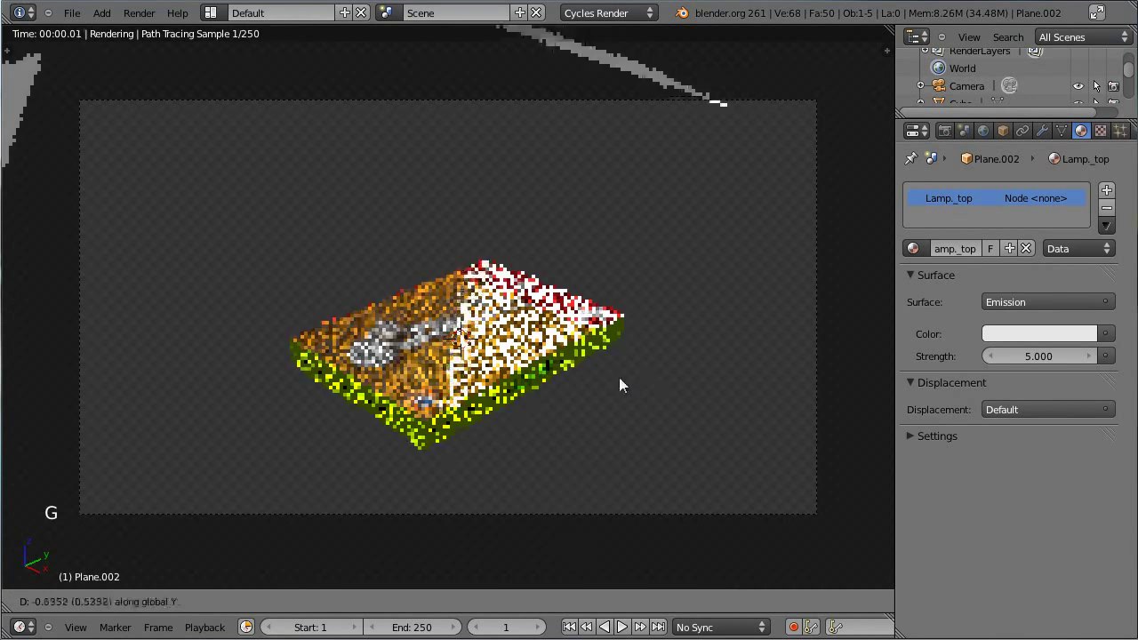
{"action": "left_click", "coordinate": [620, 385]}
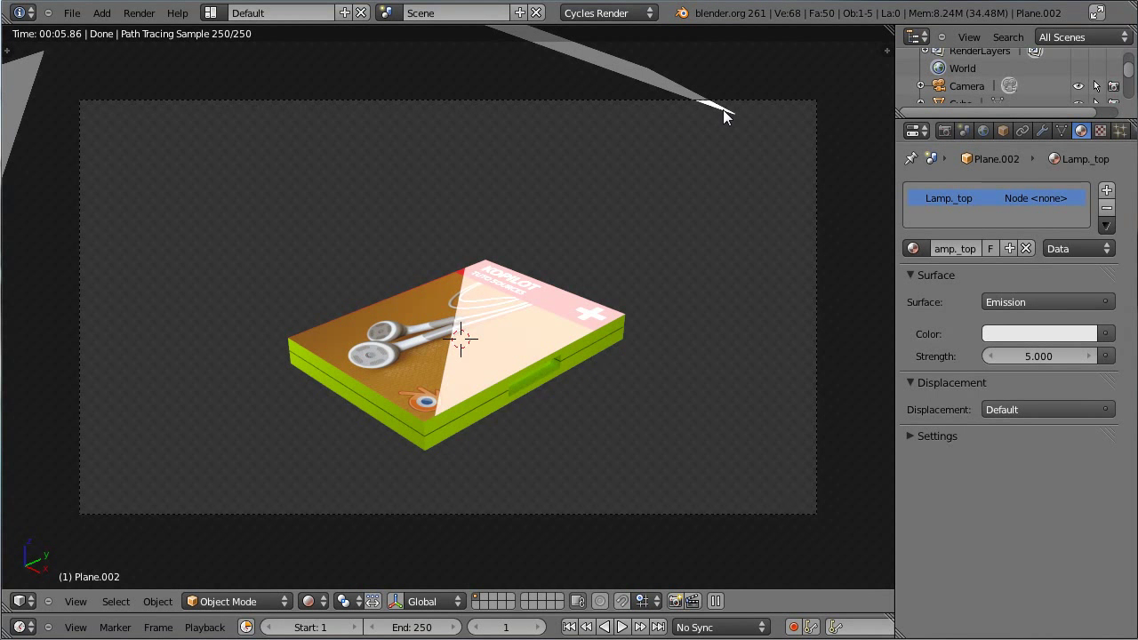
Step: Adjust the light plane's height and placement once more
{"action": "right_click", "coordinate": [729, 117]}
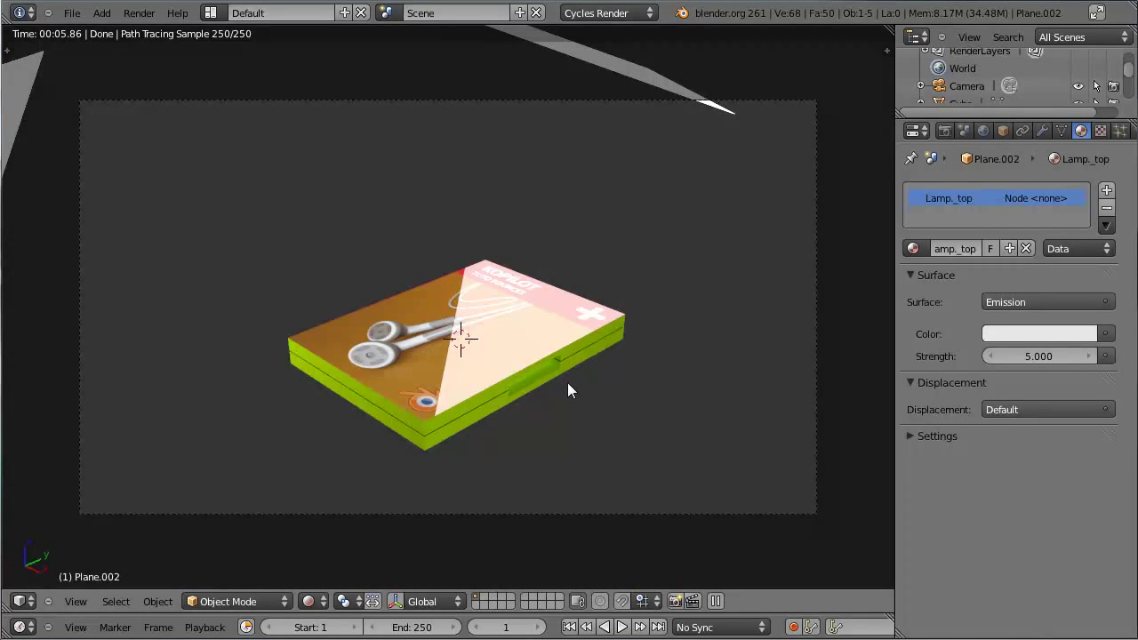
{"action": "key", "text": "g"}
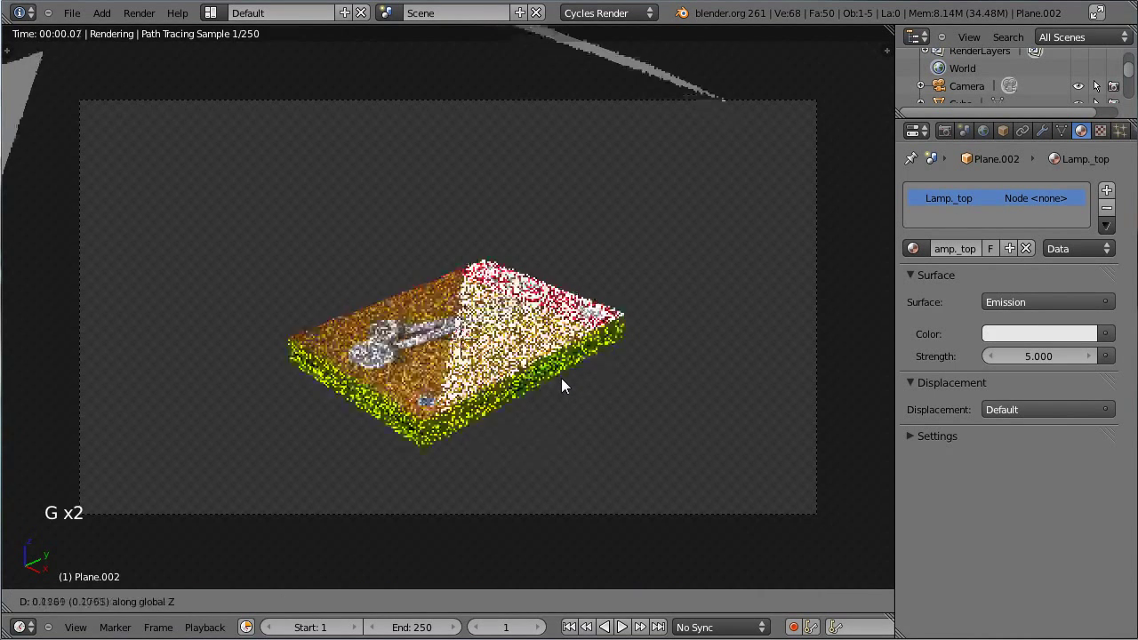
{"action": "left_click", "coordinate": [570, 371]}
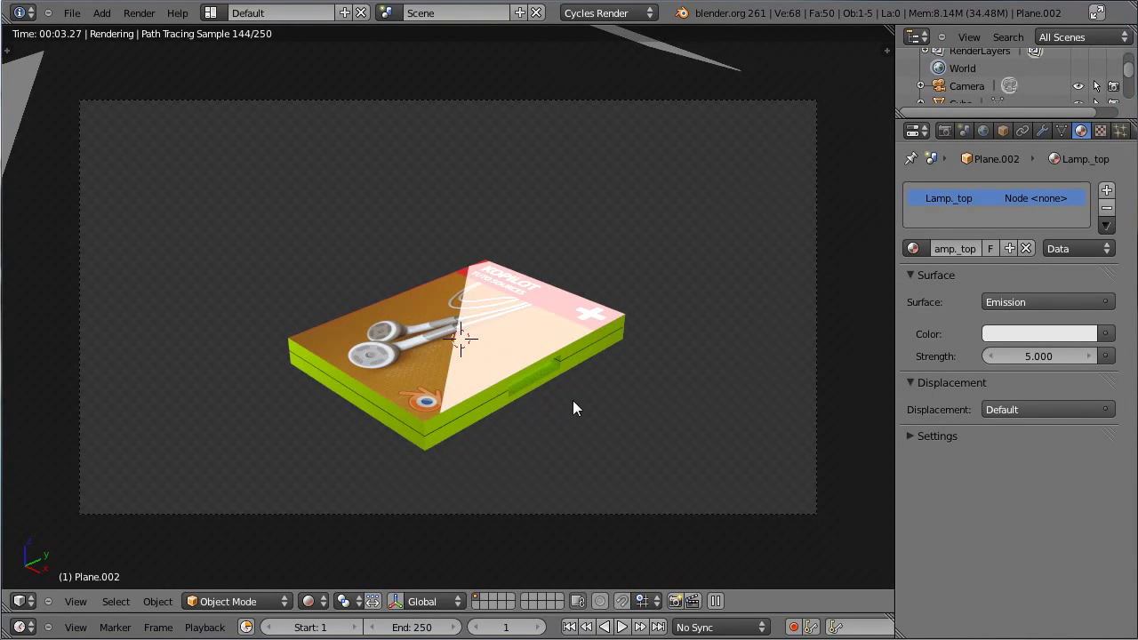
{"action": "key", "text": "s"}
{"action": "left_click", "coordinate": [584, 418]}
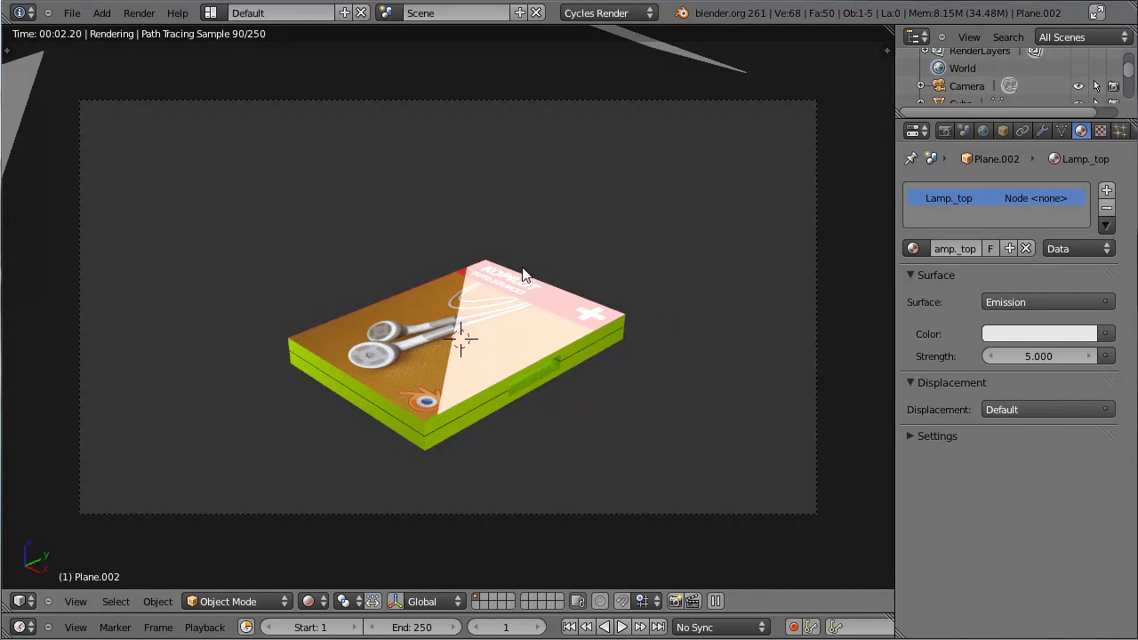
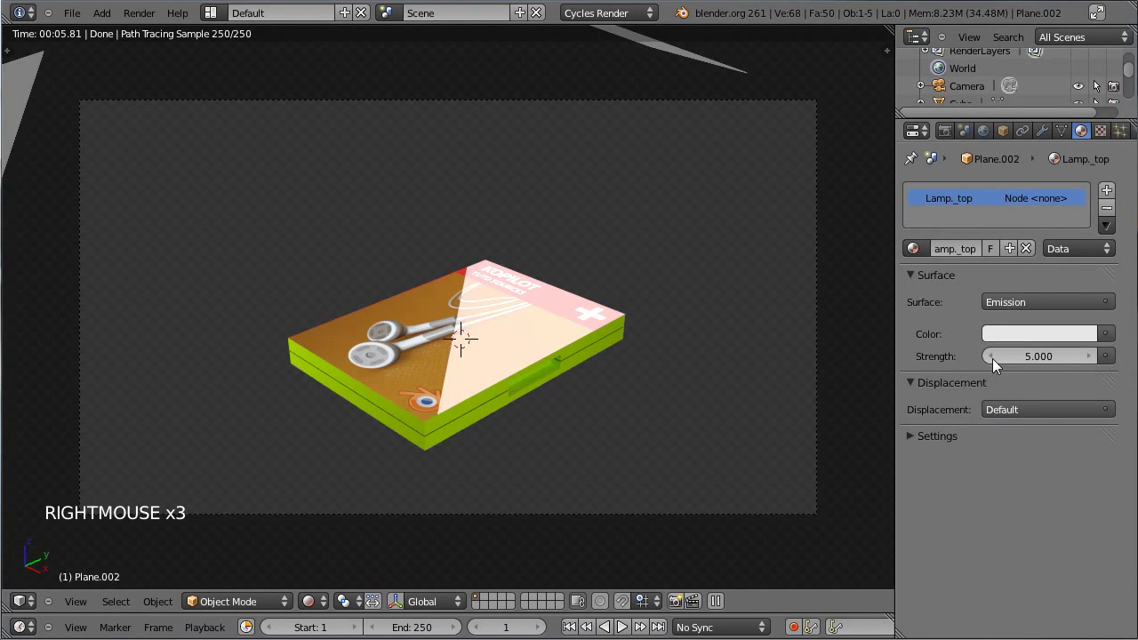
Step: Lower the Lamp_top emission strength from 5 to 2, then select the DVD case
{"action": "left_click", "coordinate": [998, 363]}
{"action": "left_click", "coordinate": [998, 362]}
{"action": "left_click", "coordinate": [998, 363]}
{"action": "left_click", "coordinate": [998, 363]}
{"action": "left_click", "coordinate": [997, 363]}
{"action": "left_click", "coordinate": [998, 363]}
{"action": "double_click", "coordinate": [998, 363]}
{"action": "left_click", "coordinate": [1051, 362]}
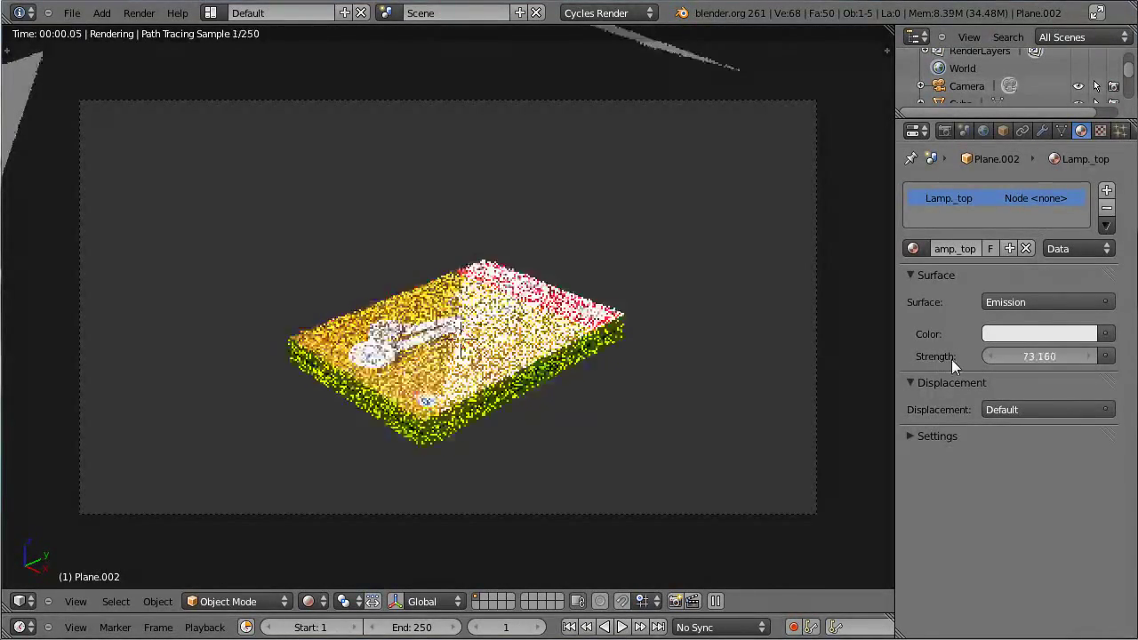
{"action": "left_click", "coordinate": [1033, 360]}
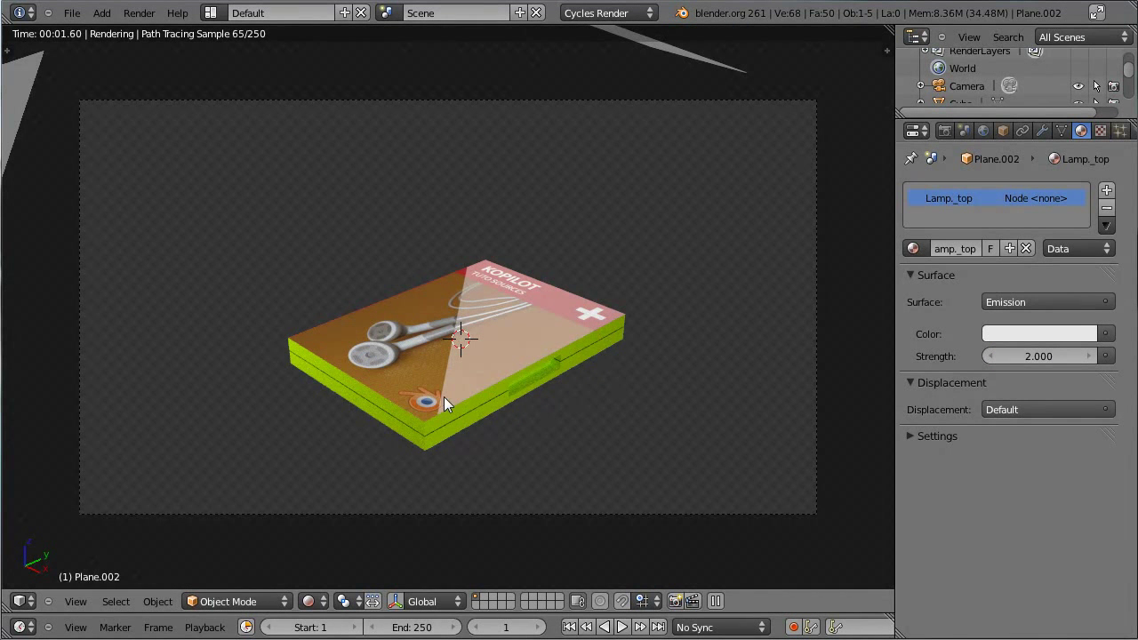
{"action": "right_click", "coordinate": [602, 338]}
Step: Try glossy roughness 0.1 and 0.2 on the case material, then return it to 0
{"action": "scroll", "scroll_direction": "down", "scroll_amount": 3}
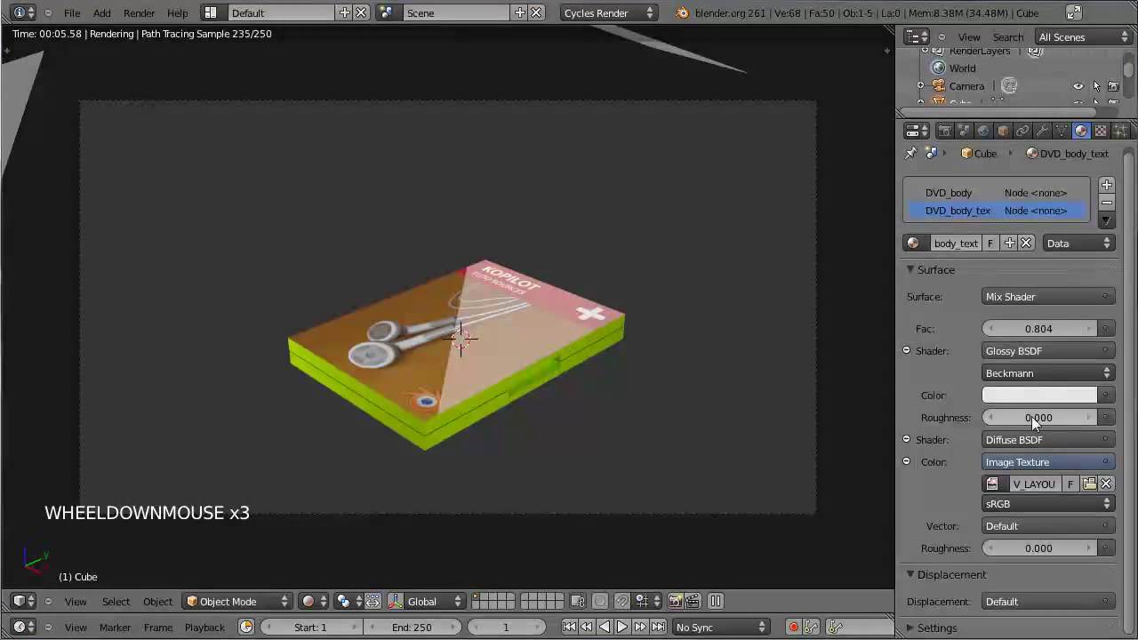
{"action": "left_click", "coordinate": [1096, 423]}
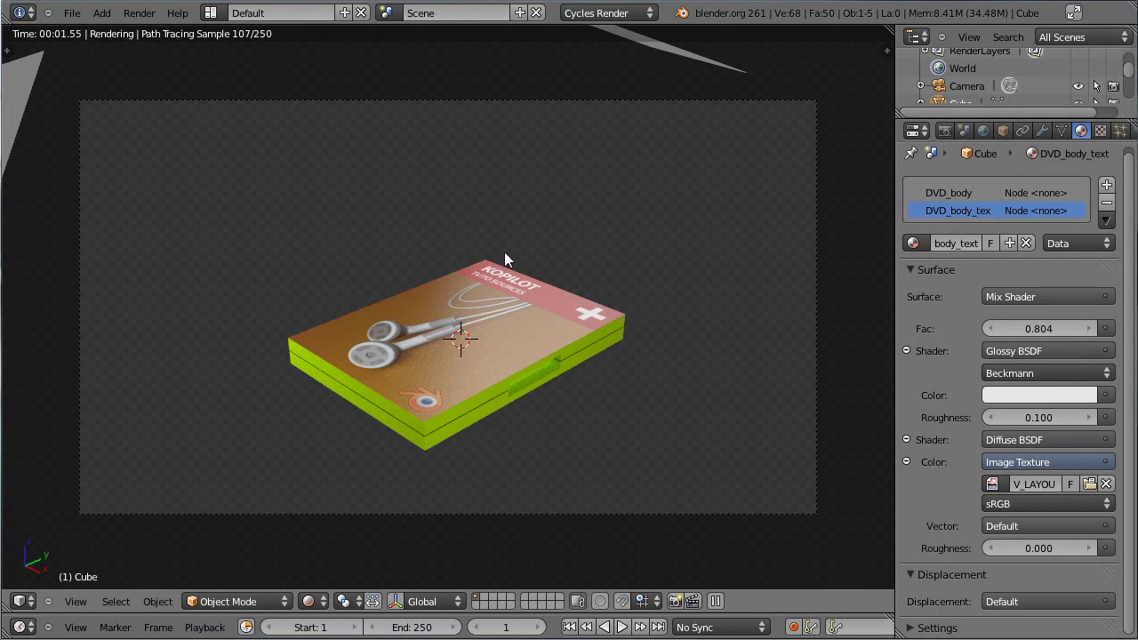
{"action": "left_click", "coordinate": [1095, 423]}
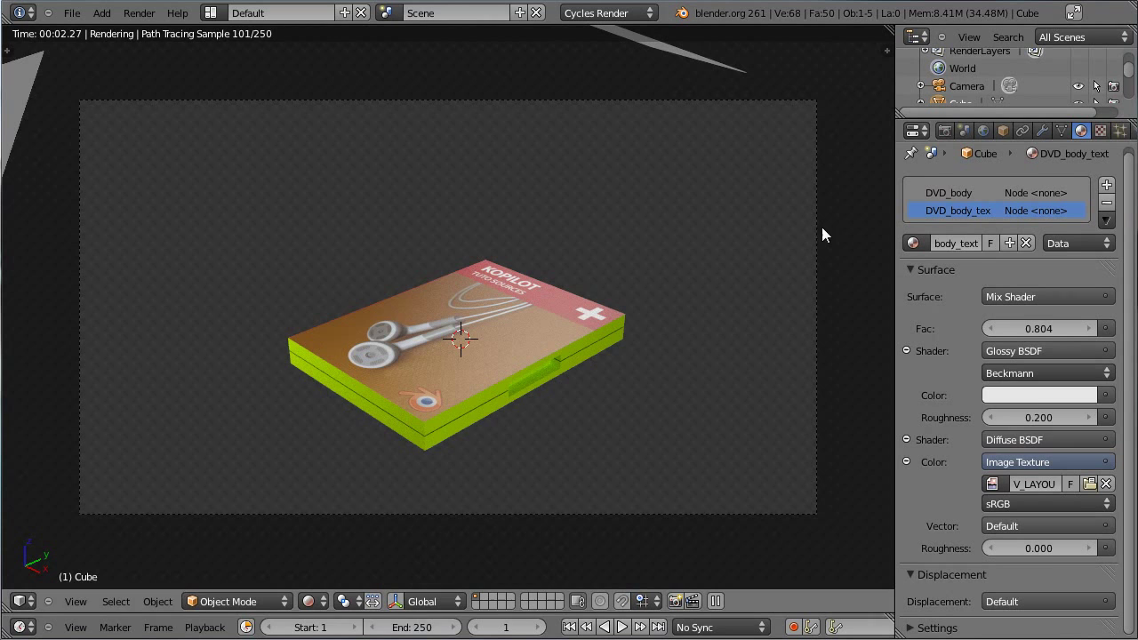
{"action": "left_click", "coordinate": [999, 422]}
{"action": "left_click", "coordinate": [998, 421]}
Step: Set the DVD_body_text Mix Shader factor to 0.952
{"action": "scroll", "scroll_direction": "down", "scroll_amount": 3}
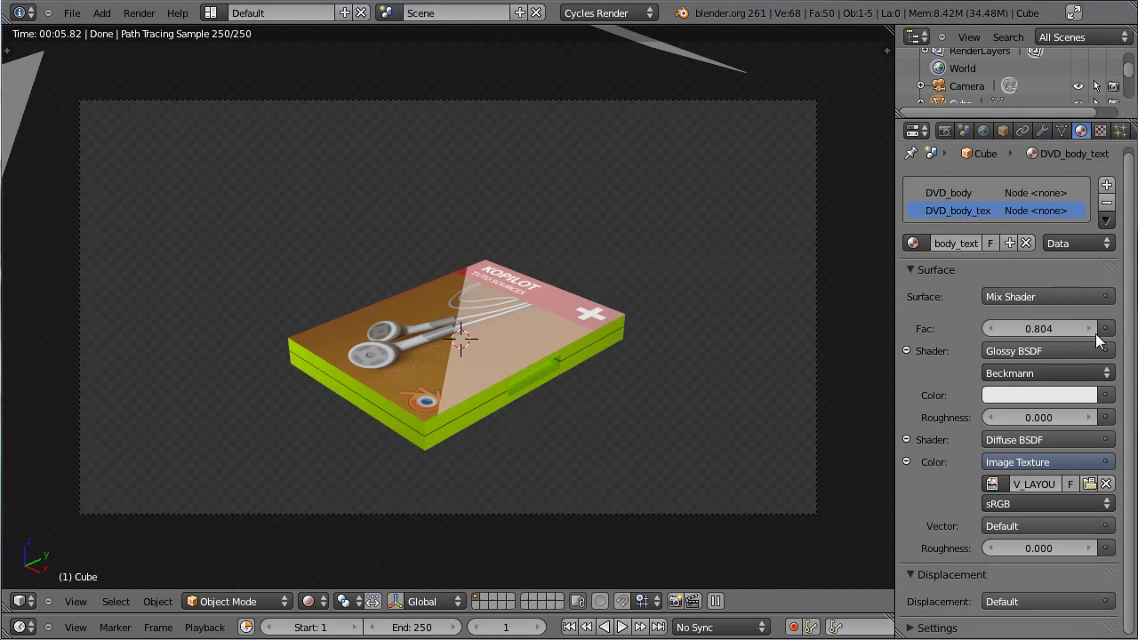
{"action": "left_click", "coordinate": [1100, 330]}
{"action": "double_click", "coordinate": [1101, 330]}
{"action": "left_click", "coordinate": [1037, 336]}
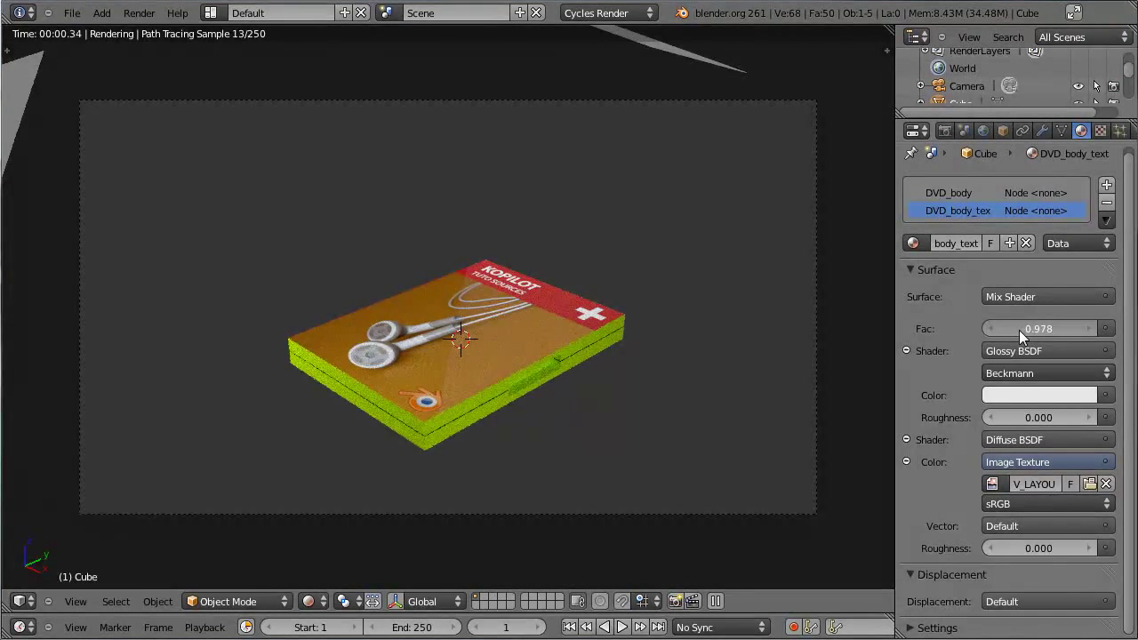
{"action": "left_click", "coordinate": [1051, 334]}
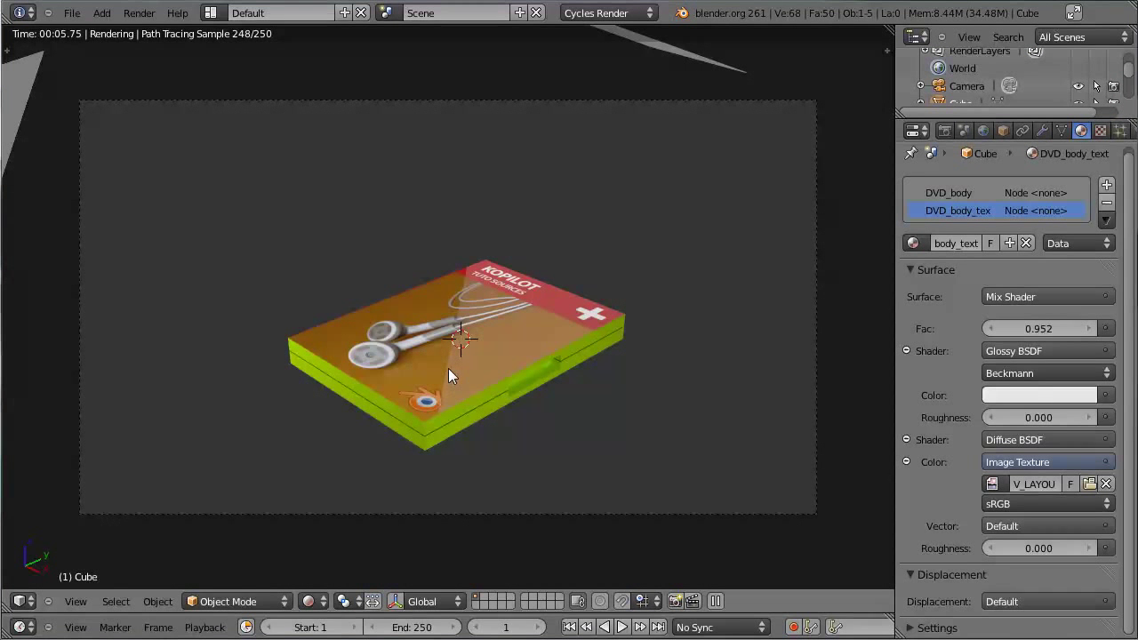
{"action": "left_click", "coordinate": [321, 604]}
Step: Leave the rendered preview for textured shading and reselect the DVD case
{"action": "key", "text": "ctrl+s"}
{"action": "middle_click", "coordinate": [404, 422]}
{"action": "scroll", "scroll_direction": "down", "scroll_amount": 3}
{"action": "middle_click", "coordinate": [488, 413]}
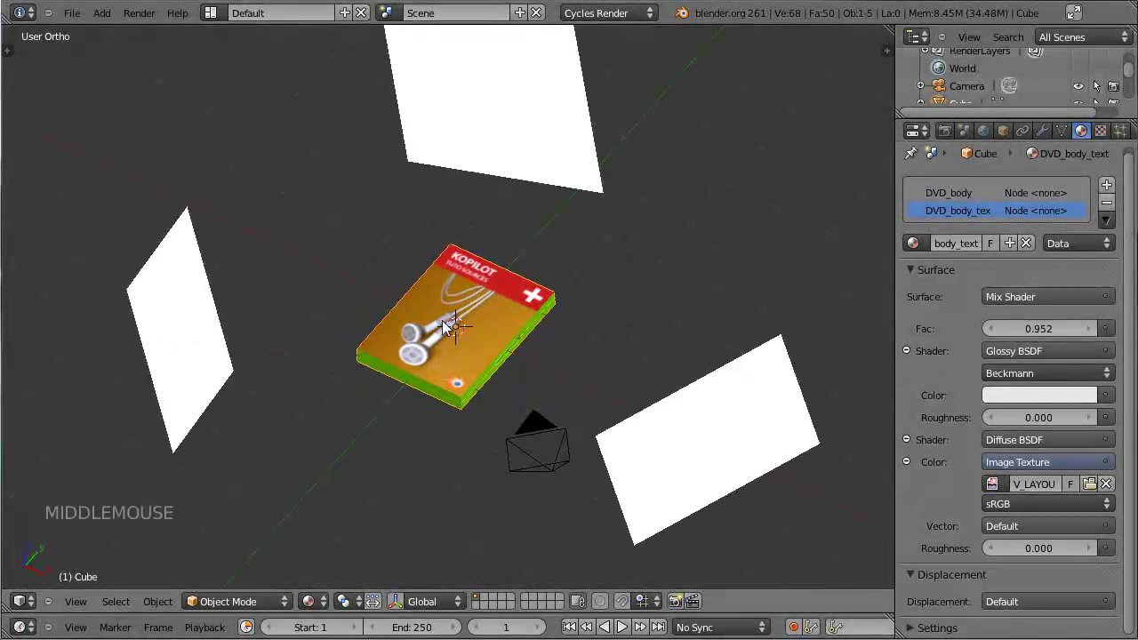
{"action": "middle_click", "coordinate": [463, 374]}
{"action": "scroll", "scroll_direction": "up", "scroll_amount": 3}
{"action": "right_click", "coordinate": [524, 44]}
Step: Orbit to look down on the cover and bring up the DVD case's modifier settings
{"action": "middle_click", "coordinate": [523, 122]}
{"action": "scroll", "scroll_direction": "down", "scroll_amount": 3}
{"action": "right_click", "coordinate": [471, 371]}
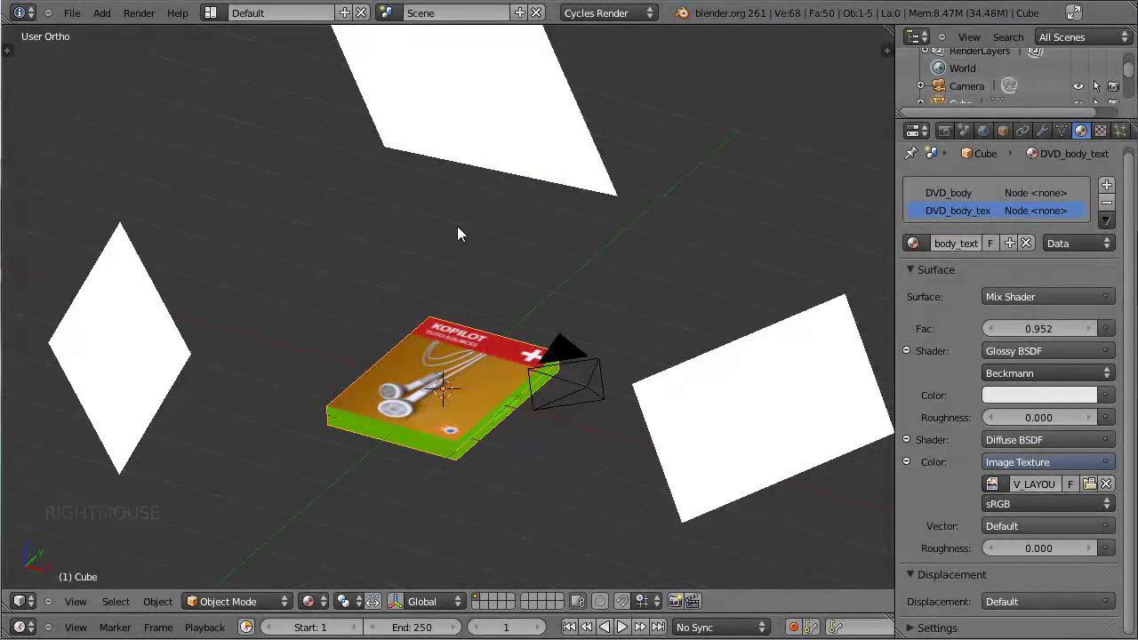
{"action": "middle_click", "coordinate": [465, 340]}
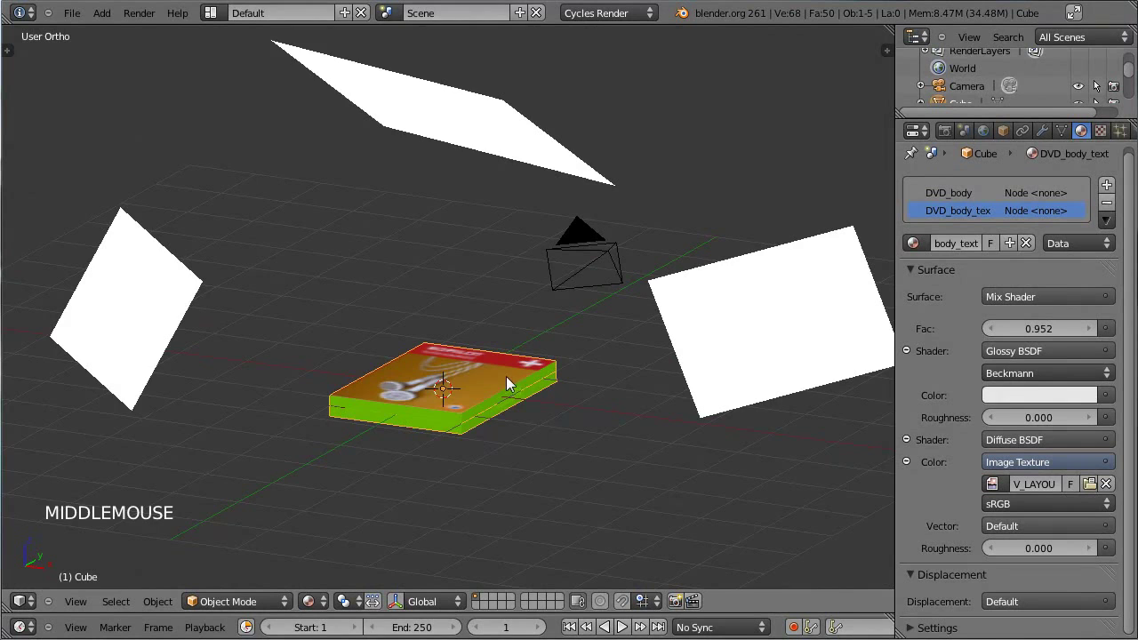
{"action": "middle_click", "coordinate": [533, 349]}
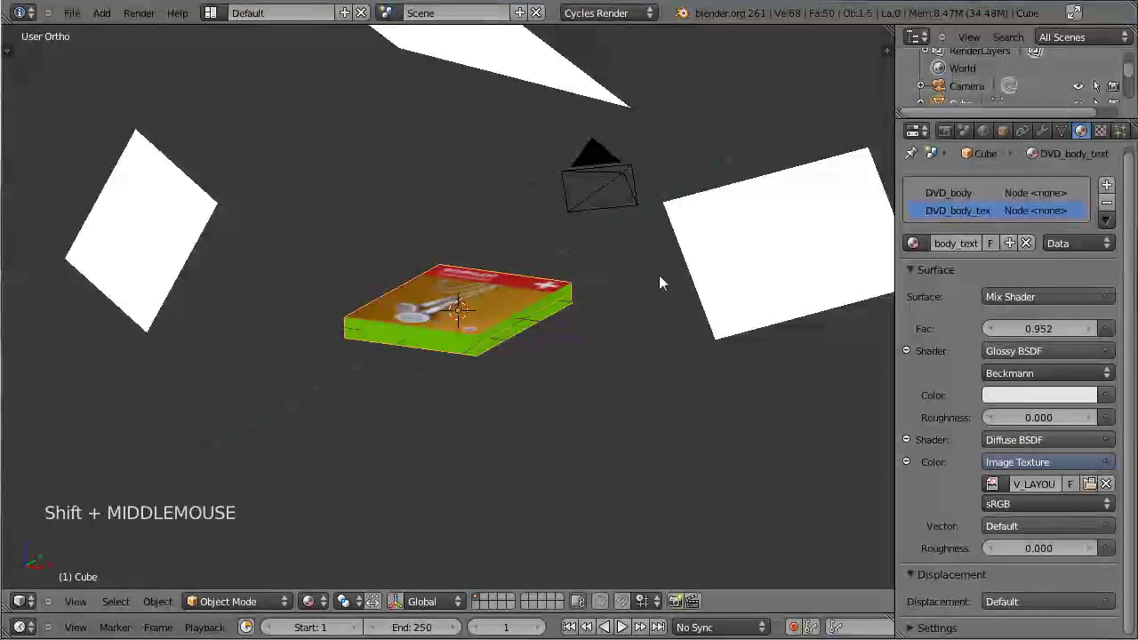
{"action": "middle_click", "coordinate": [471, 300]}
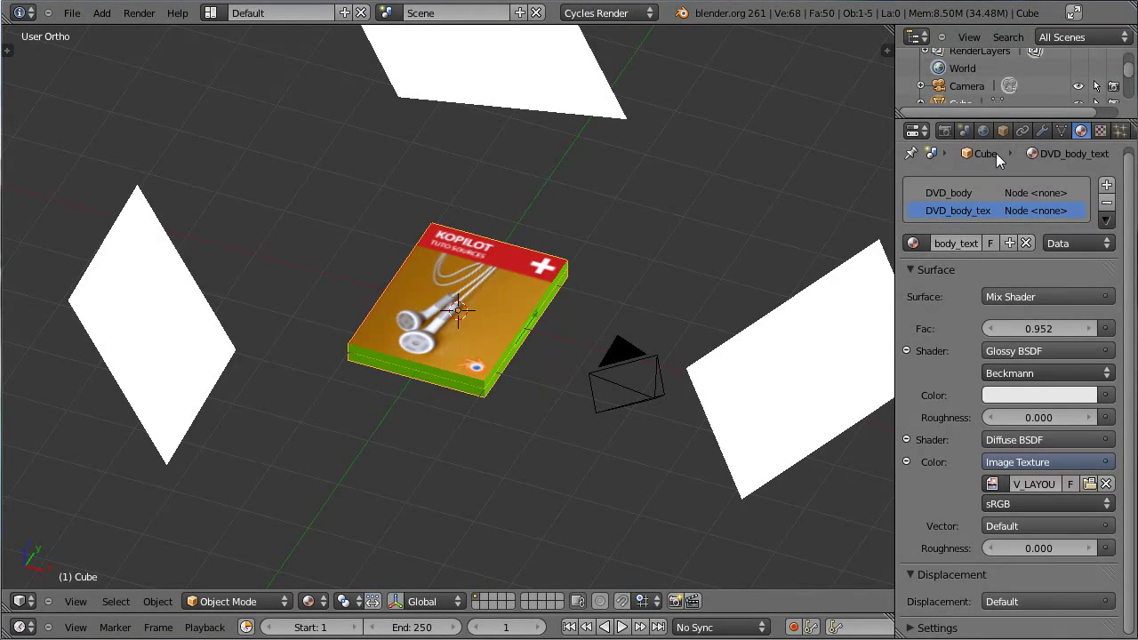
{"action": "left_click", "coordinate": [1043, 138]}
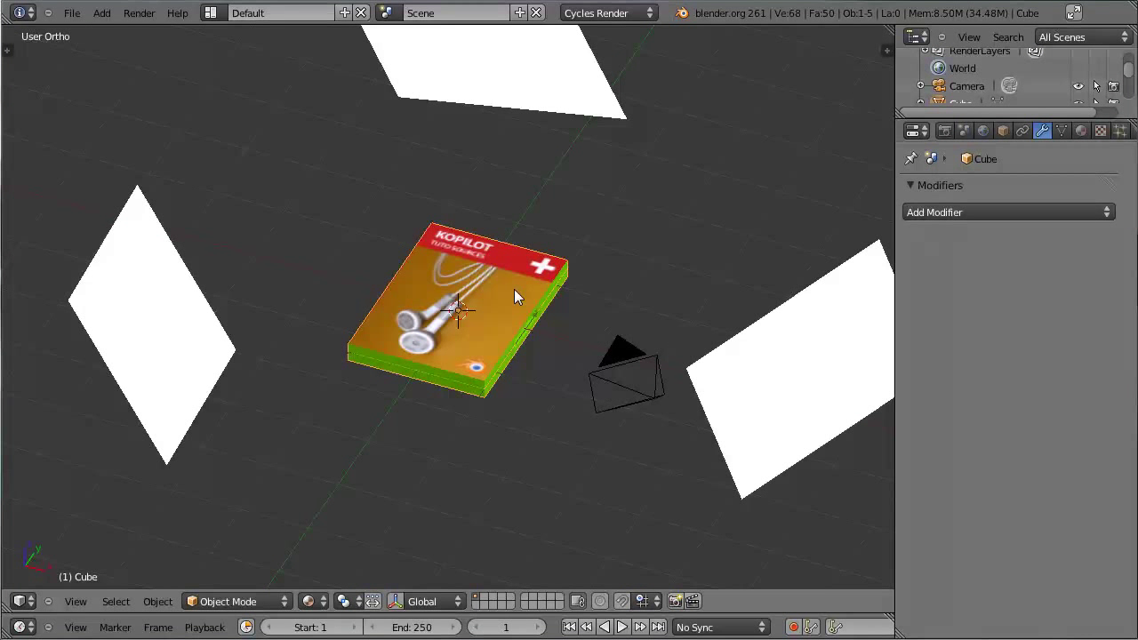
Step: Add a Plain Axes empty named DVD_rotation at the origin and reselect the DVD case
{"action": "key", "text": "shift+a"}
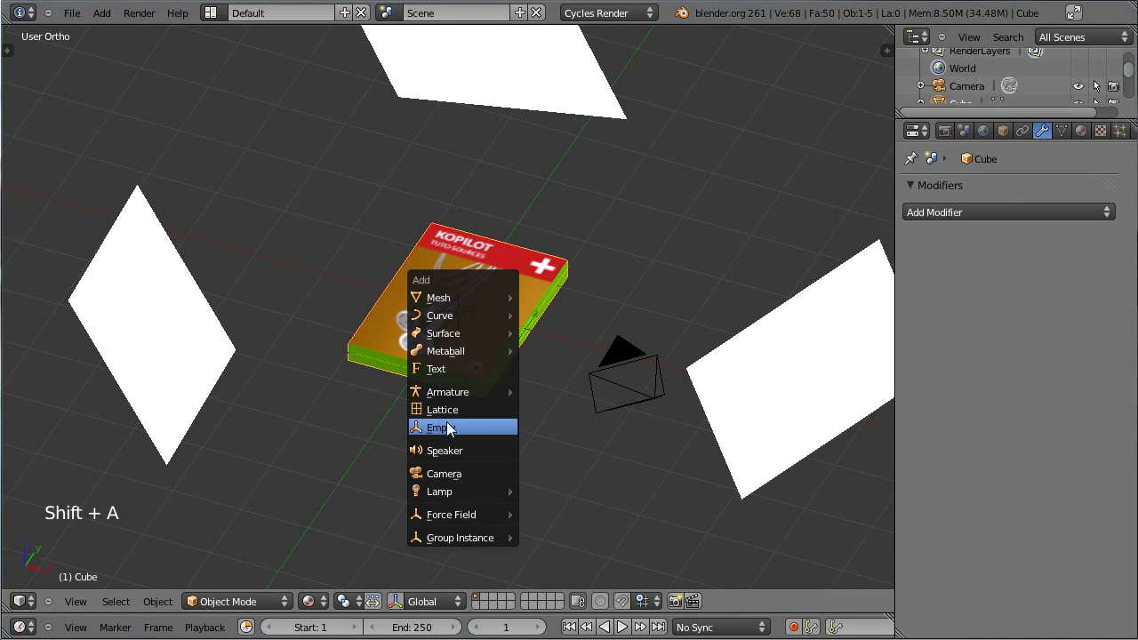
{"action": "middle_click", "coordinate": [442, 408]}
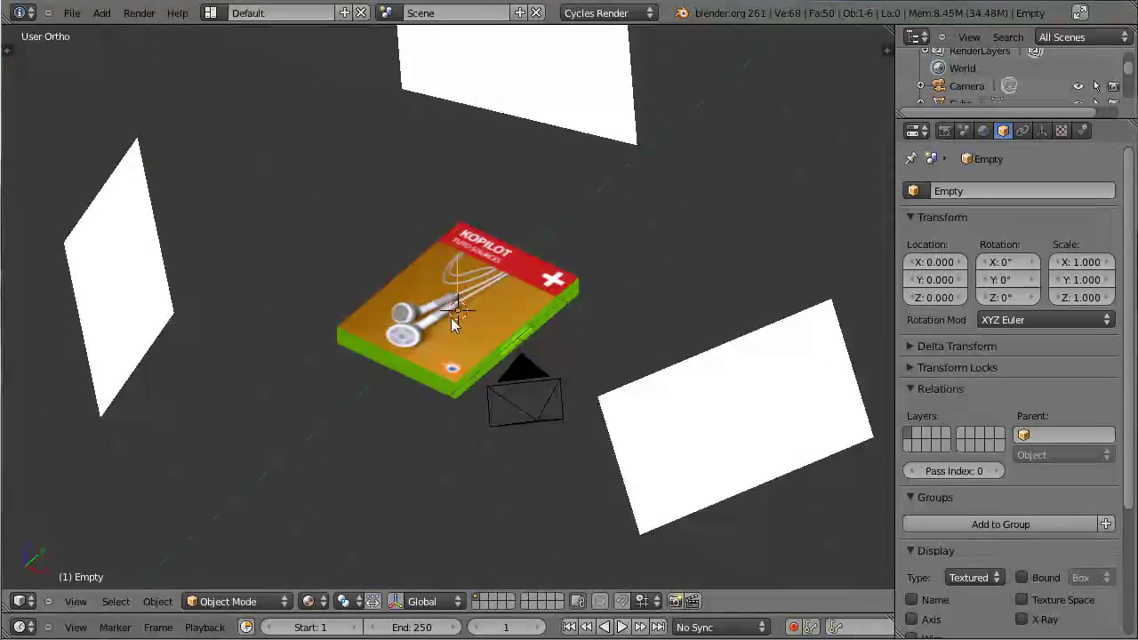
{"action": "middle_click", "coordinate": [440, 356]}
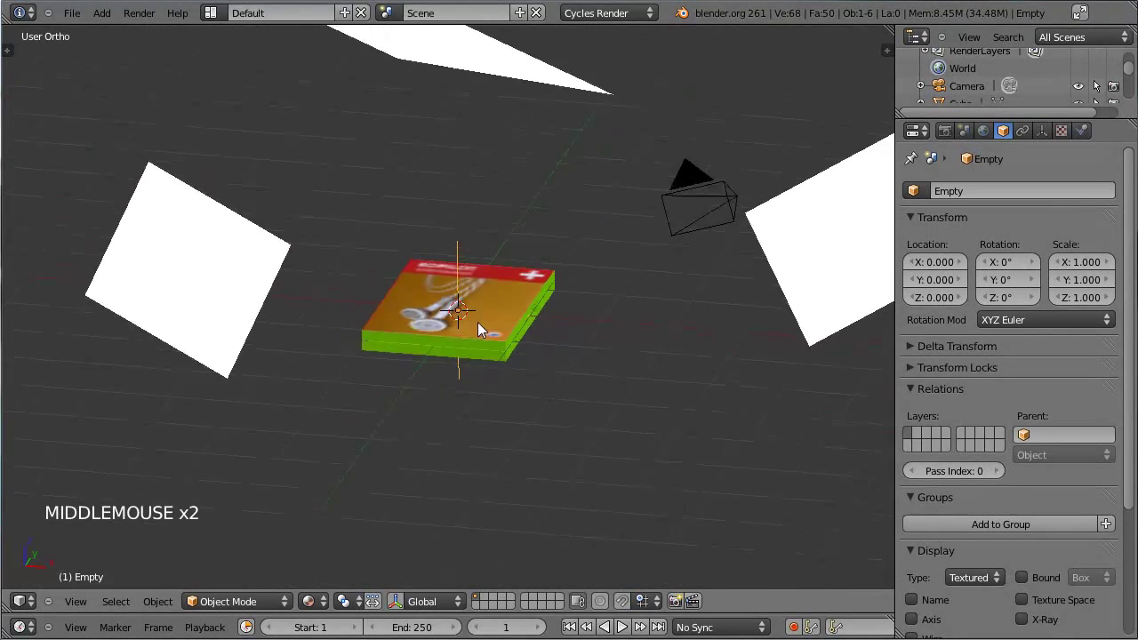
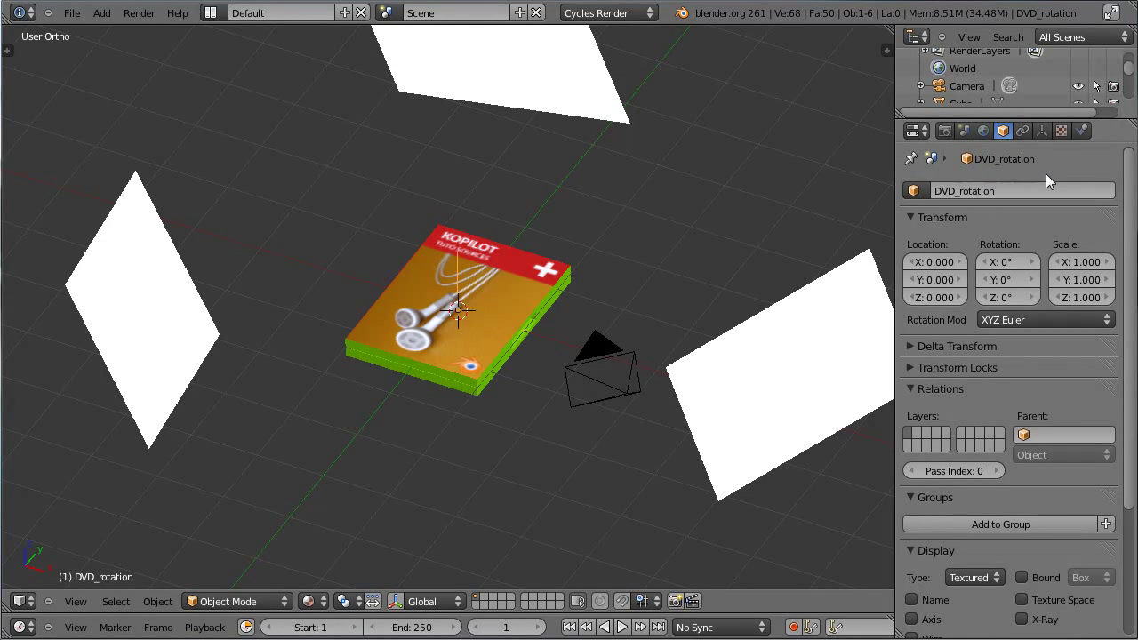
{"action": "right_click", "coordinate": [477, 358]}
{"action": "right_click", "coordinate": [523, 301]}
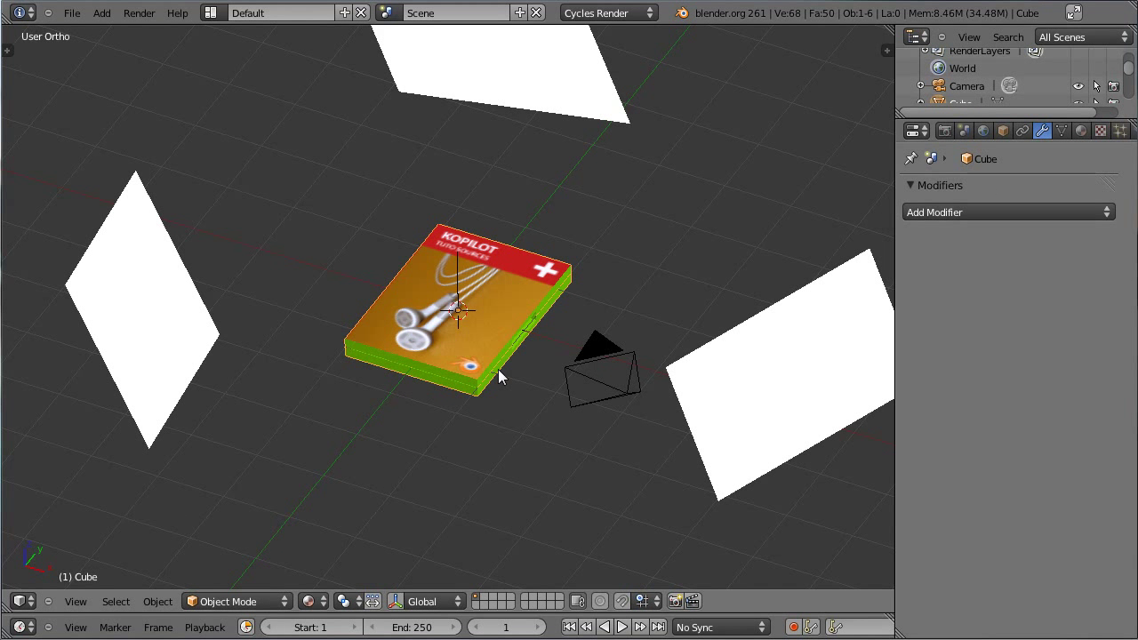
Step: Add an Array modifier to the DVD case
{"action": "left_click", "coordinate": [934, 214]}
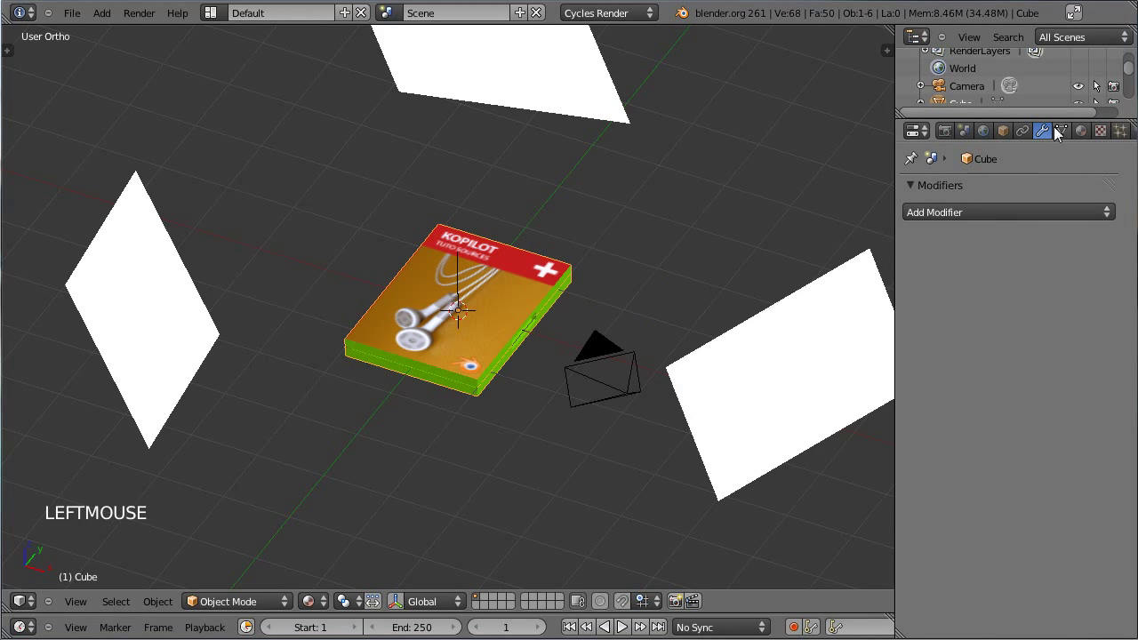
{"action": "left_click", "coordinate": [1005, 222]}
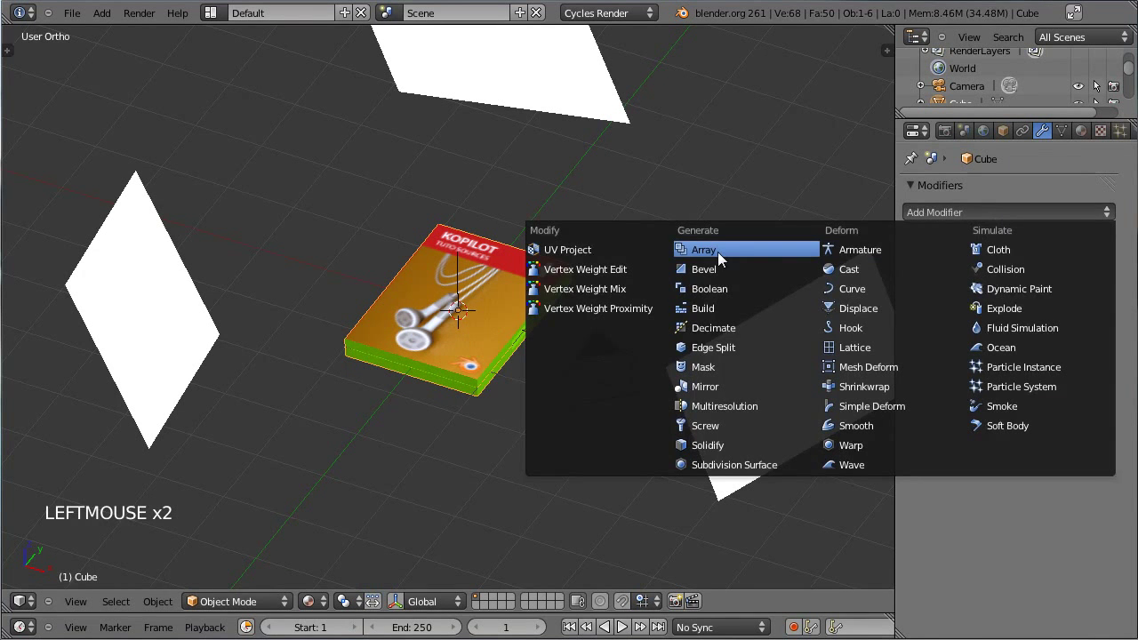
{"action": "middle_click", "coordinate": [472, 348]}
{"action": "scroll", "scroll_direction": "up", "scroll_amount": 3}
{"action": "middle_click", "coordinate": [666, 328]}
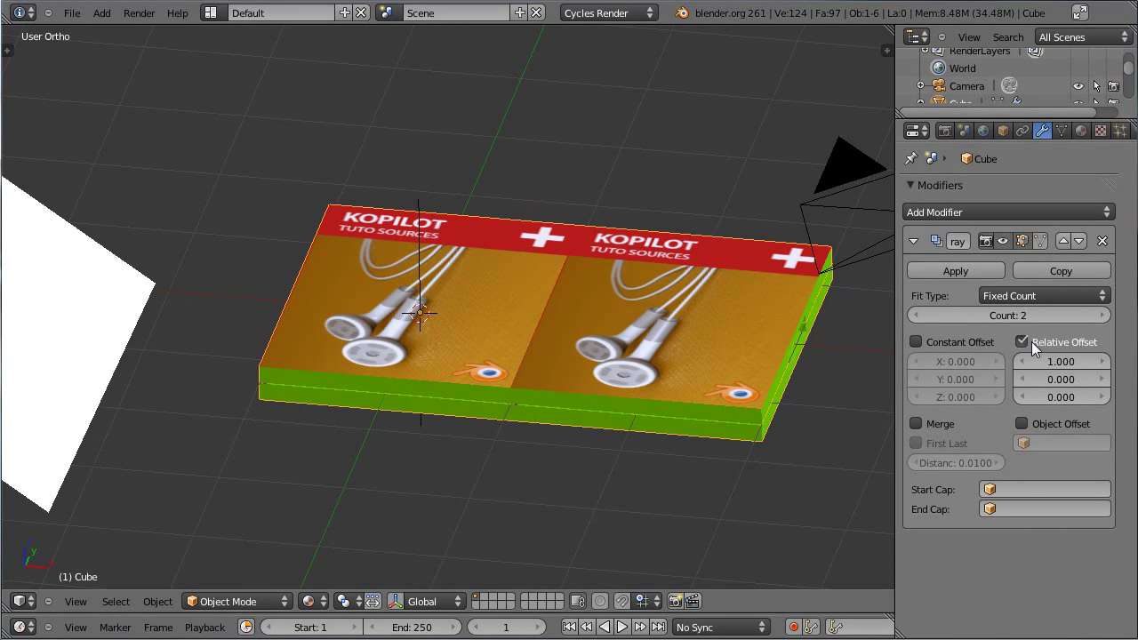
Step: Set the array's relative offset to X 0, Z 1 so copies stack upward
{"action": "left_click", "coordinate": [1062, 367]}
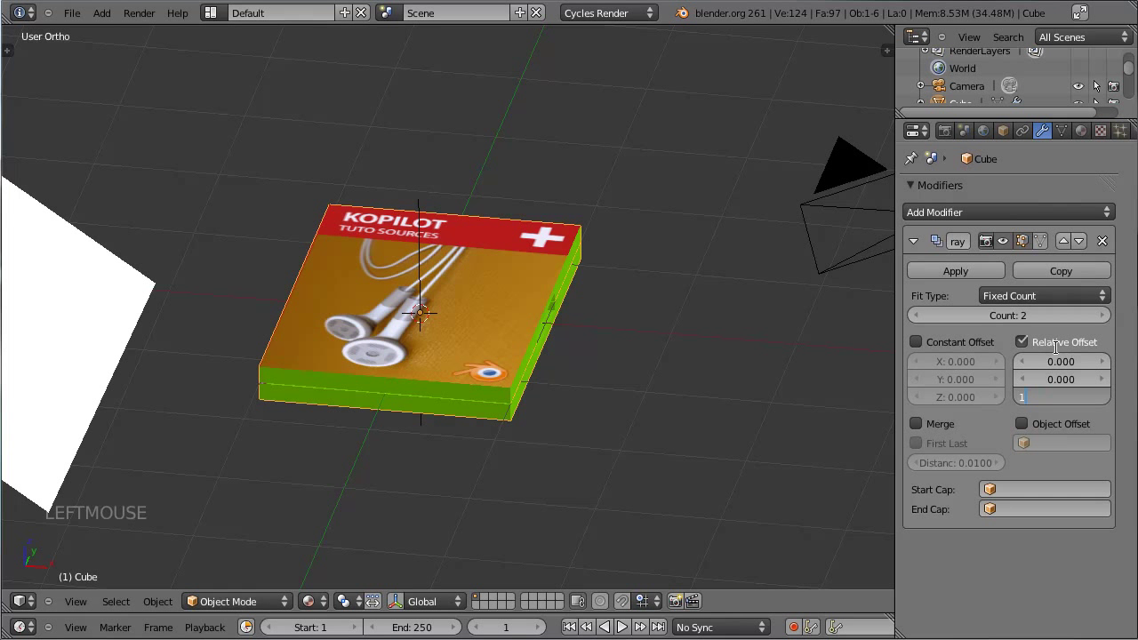
{"action": "key", "text": "KP_1"}
{"action": "scroll", "scroll_direction": "down", "scroll_amount": 3}
{"action": "middle_click", "coordinate": [495, 441]}
{"action": "scroll", "scroll_direction": "up", "scroll_amount": 3}
{"action": "middle_click", "coordinate": [575, 277]}
{"action": "scroll", "scroll_direction": "up", "scroll_amount": 3}
{"action": "left_click", "coordinate": [1109, 402]}
{"action": "left_click", "coordinate": [1061, 404]}
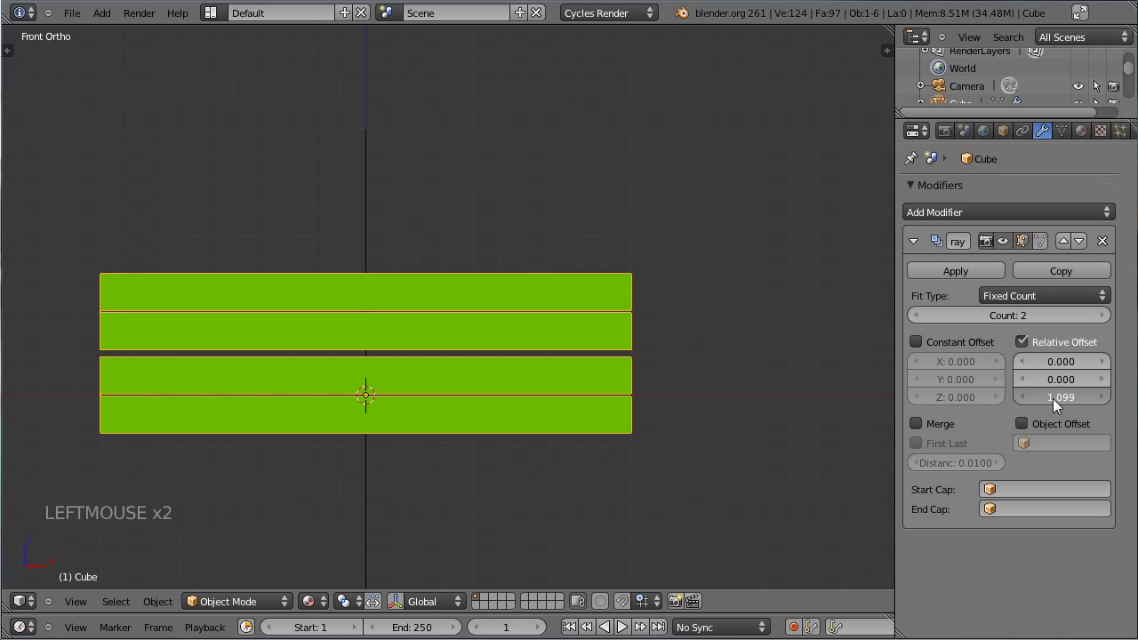
{"action": "left_click", "coordinate": [1059, 406]}
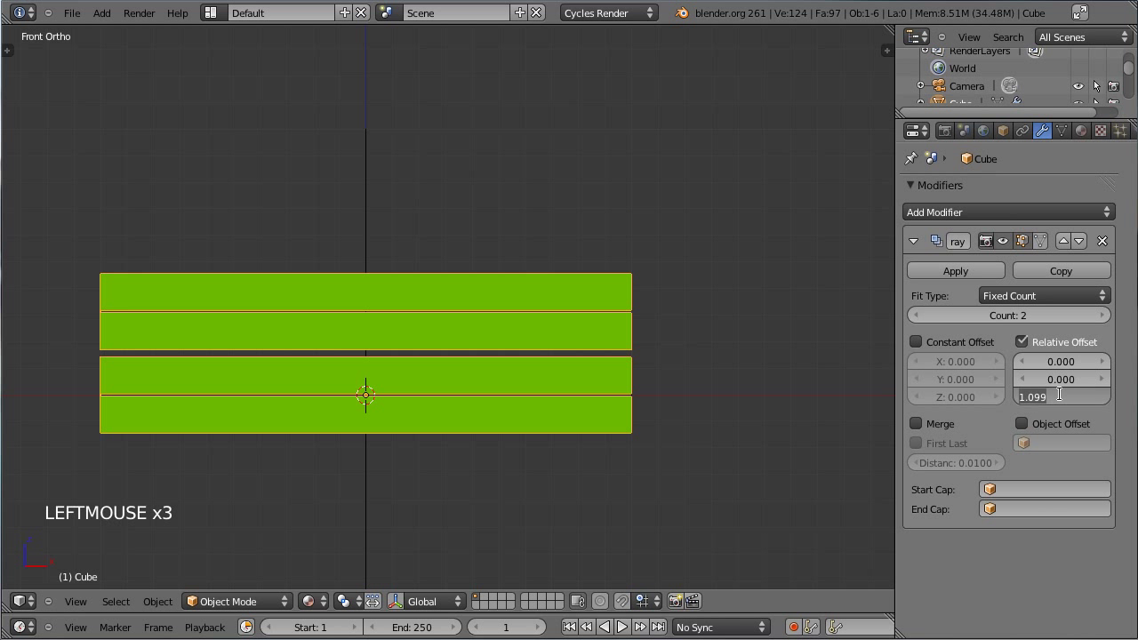
Step: Enable Object Offset using the DVD_rotation empty and test-rotate it
{"action": "middle_click", "coordinate": [691, 243]}
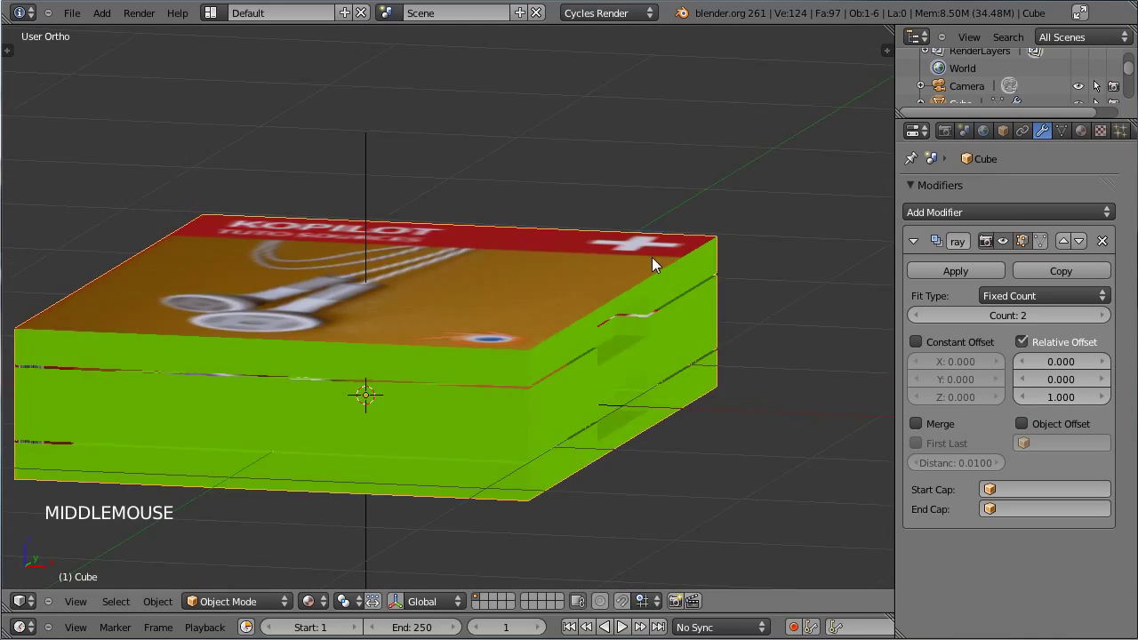
{"action": "middle_click", "coordinate": [355, 189]}
{"action": "scroll", "scroll_direction": "down", "scroll_amount": 3}
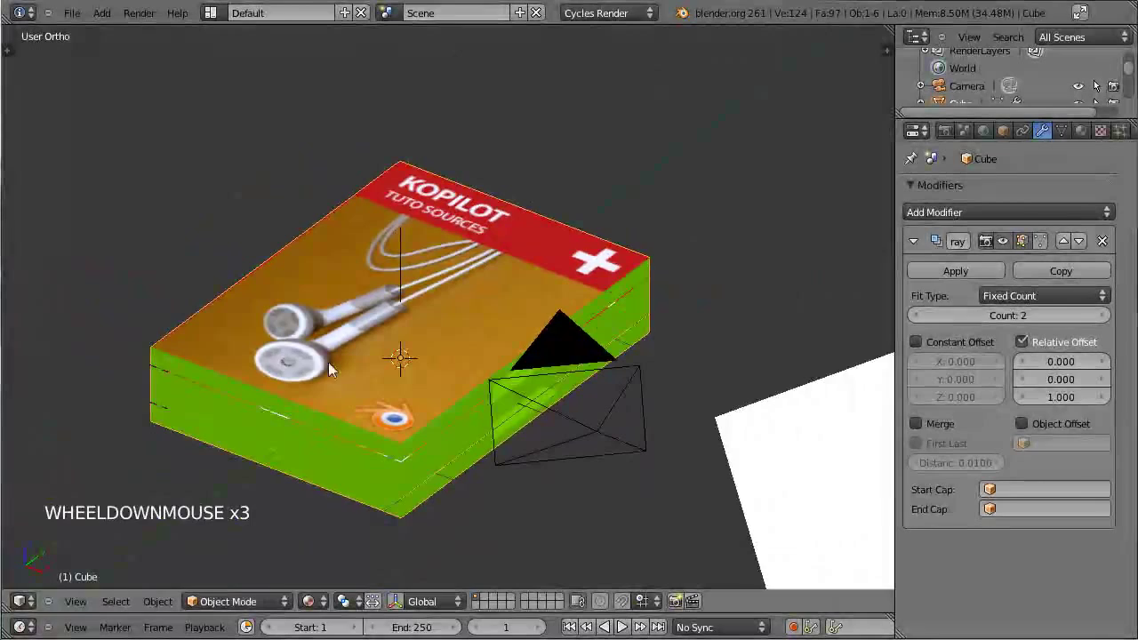
{"action": "middle_click", "coordinate": [279, 343]}
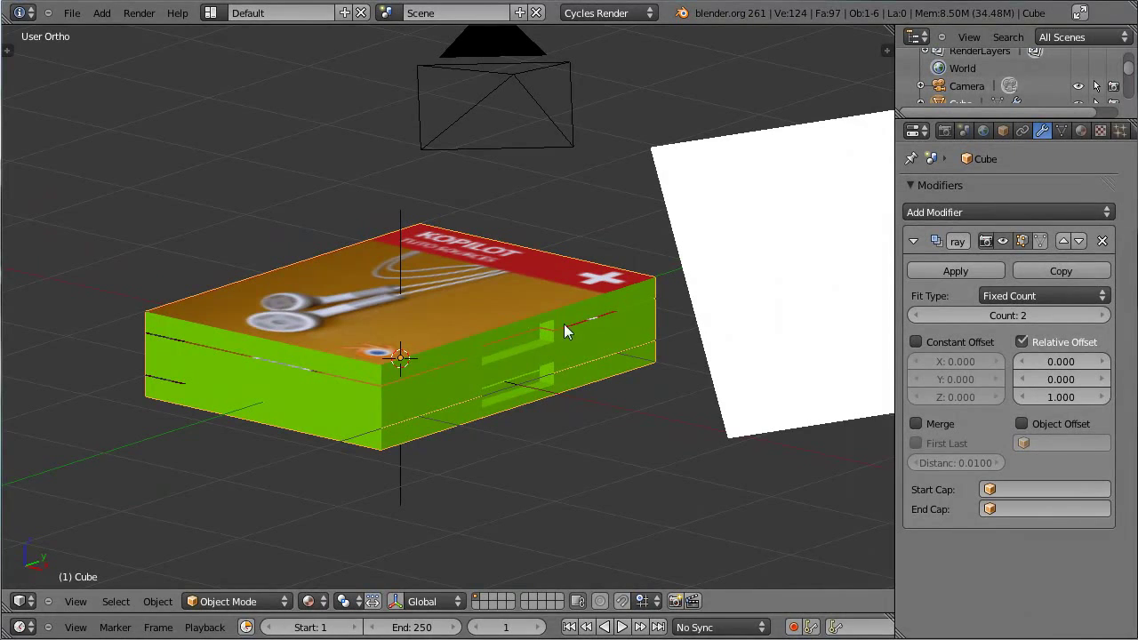
{"action": "middle_click", "coordinate": [333, 304]}
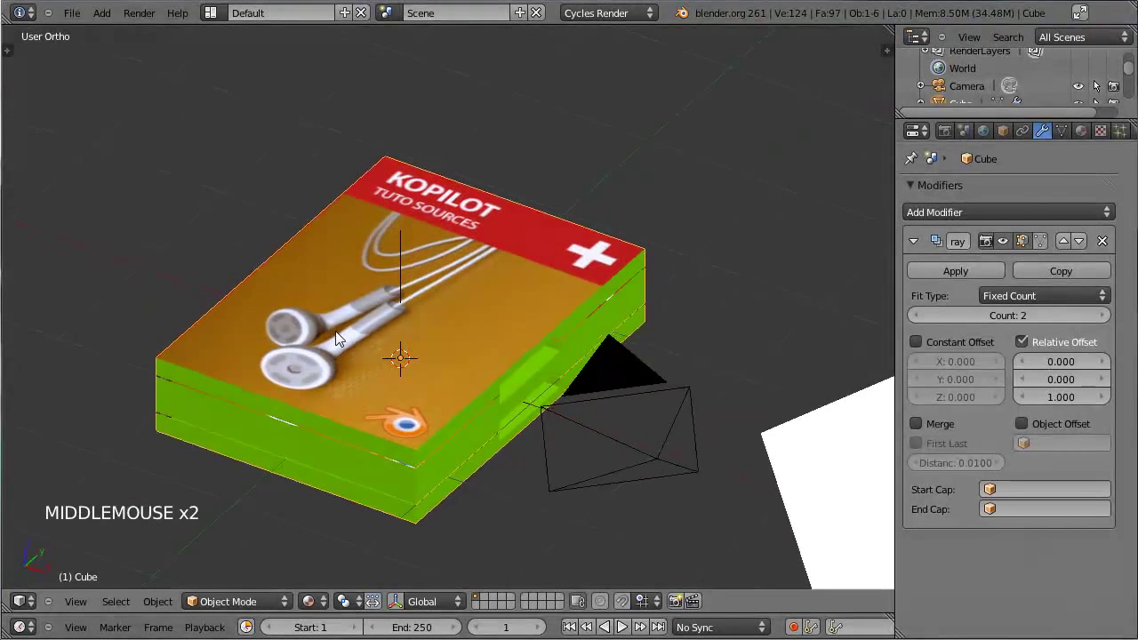
{"action": "left_click", "coordinate": [1031, 431]}
{"action": "left_click", "coordinate": [1057, 447]}
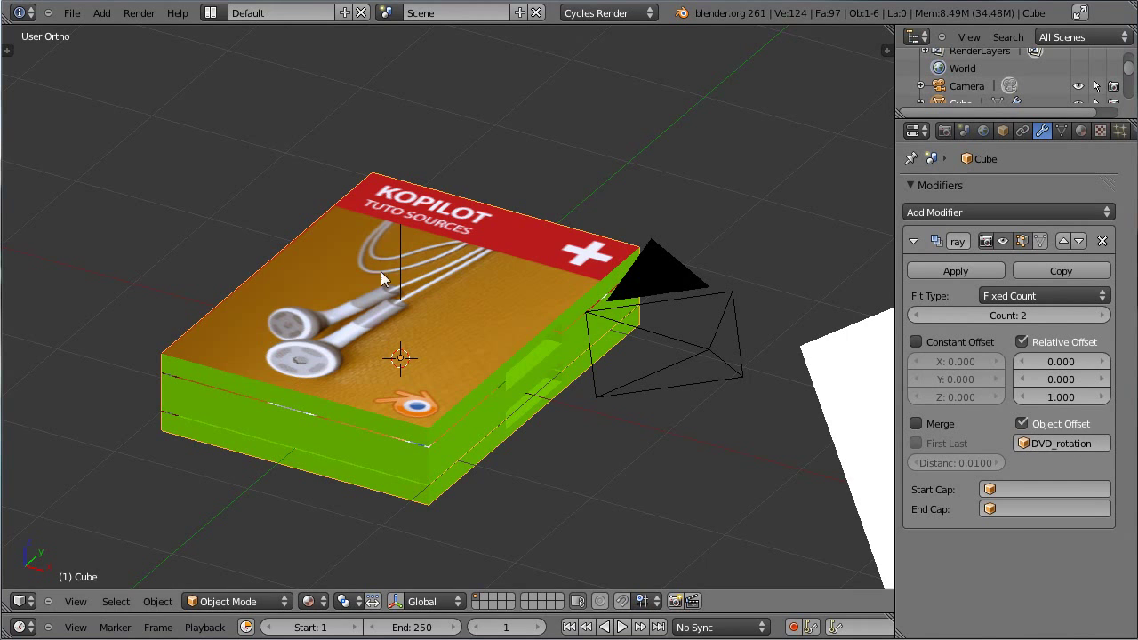
{"action": "right_click", "coordinate": [401, 260]}
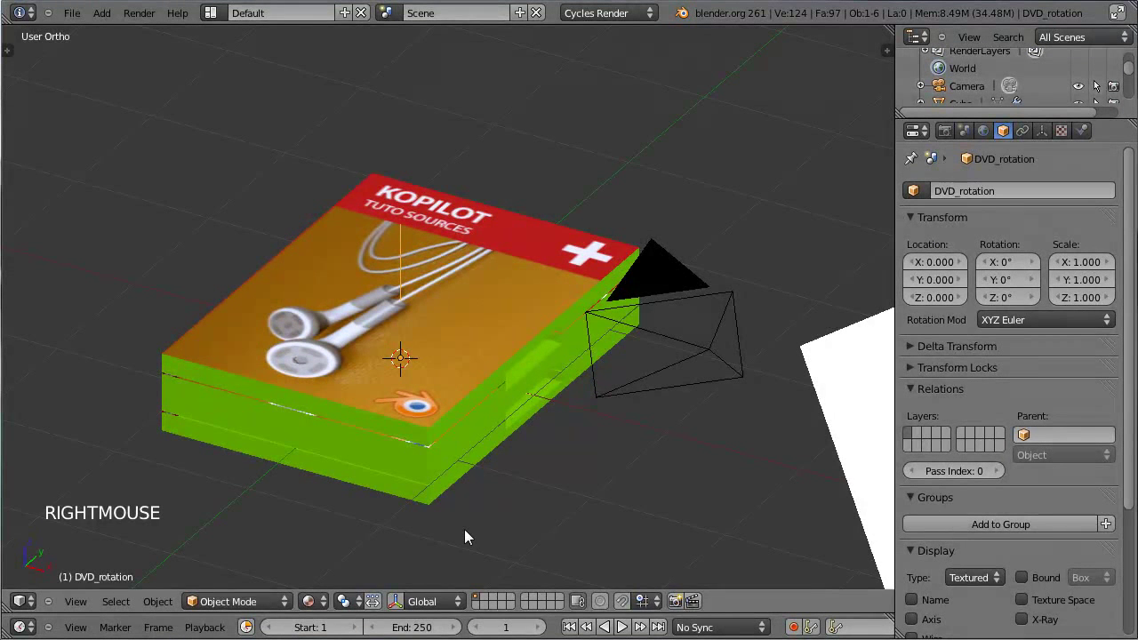
{"action": "key", "text": "r"}
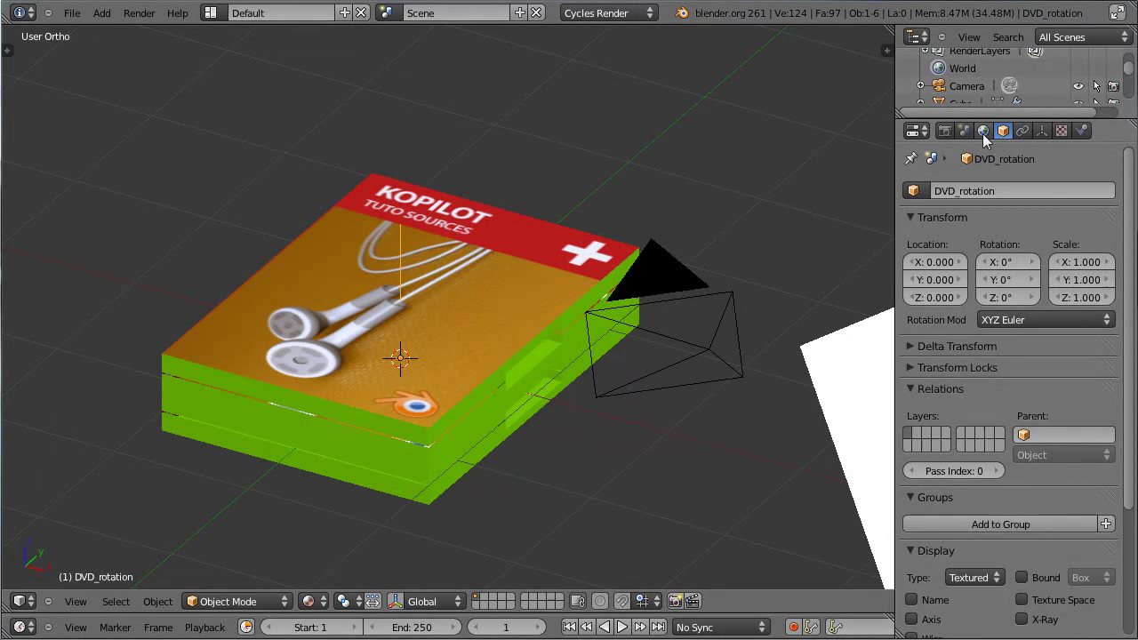
{"action": "right_click", "coordinate": [510, 422]}
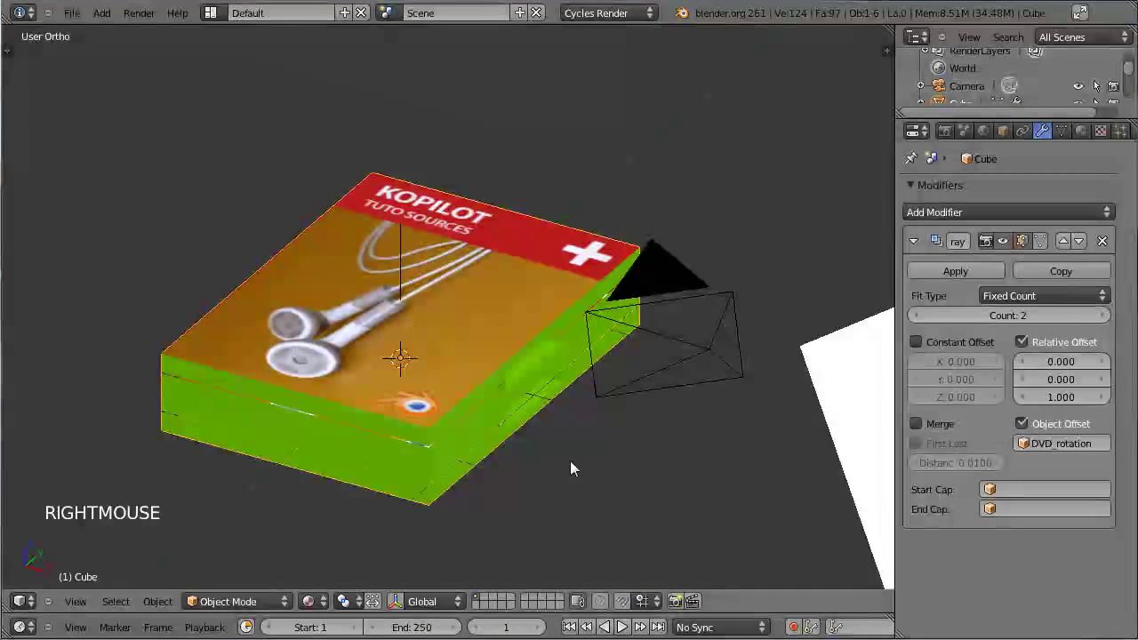
Step: Set the array Count to 5 and select the DVD_rotation empty
{"action": "left_click", "coordinate": [1106, 319]}
{"action": "double_click", "coordinate": [1108, 320]}
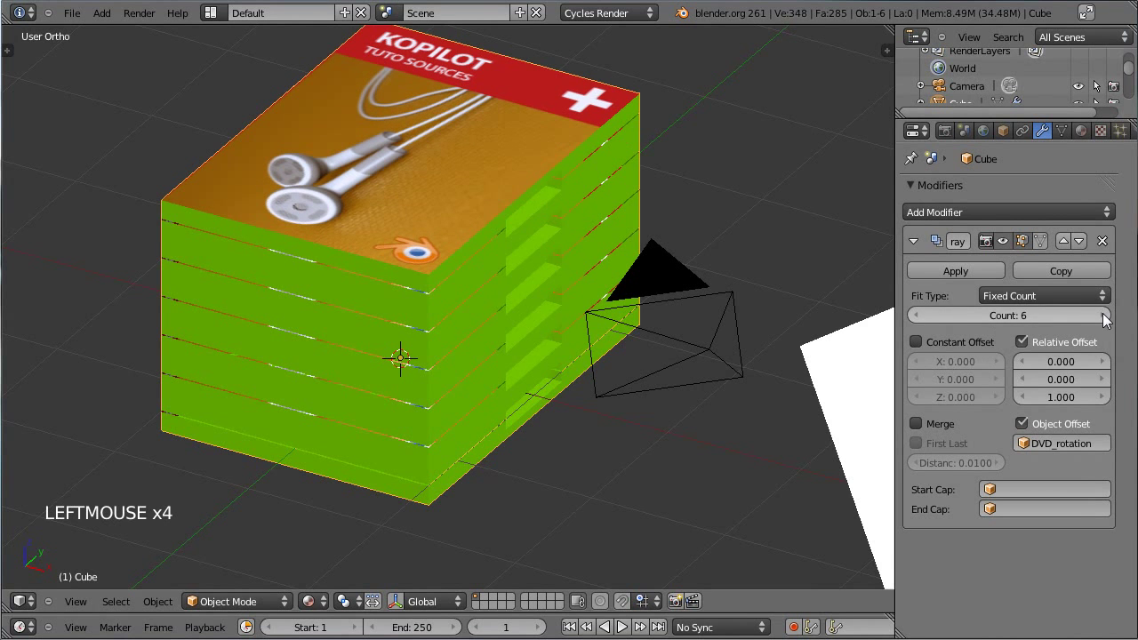
{"action": "left_click", "coordinate": [919, 319]}
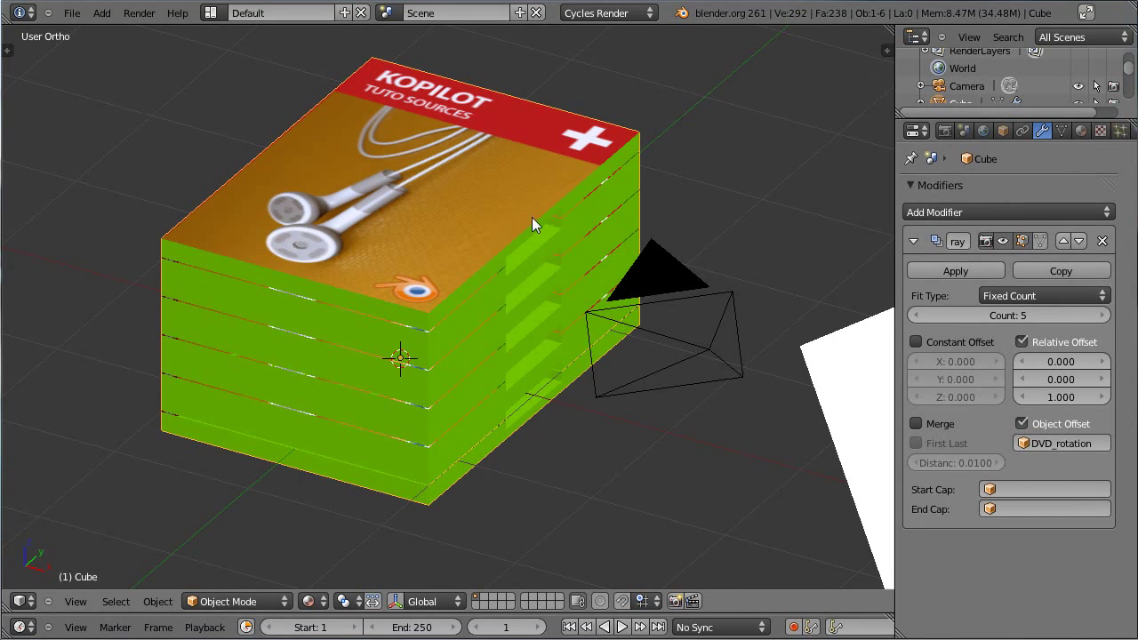
{"action": "scroll", "scroll_direction": "down", "scroll_amount": 3}
{"action": "scroll", "scroll_direction": "up", "scroll_amount": 3}
{"action": "scroll", "scroll_direction": "down", "scroll_amount": 3}
{"action": "scroll", "scroll_direction": "down", "scroll_amount": 3}
{"action": "scroll", "scroll_direction": "up", "scroll_amount": 3}
{"action": "left_click", "coordinate": [979, 99]}
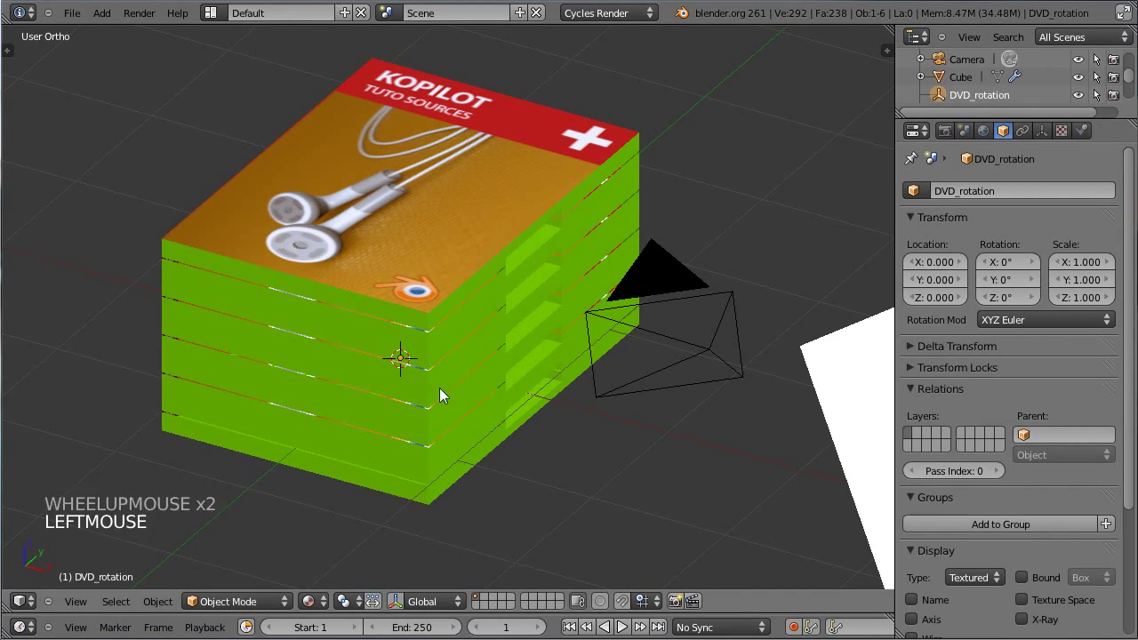
Step: Rotate the DVD_rotation empty on Z to twist the stack, then enter camera view
{"action": "key", "text": "r"}
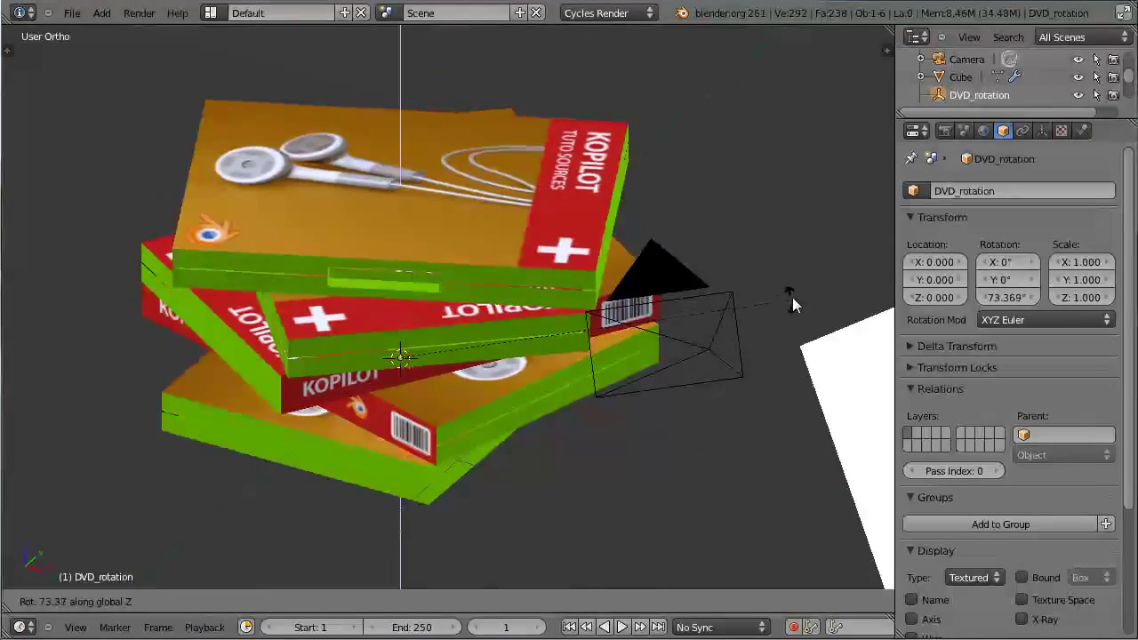
{"action": "left_click", "coordinate": [783, 249]}
{"action": "key", "text": "KP_0"}
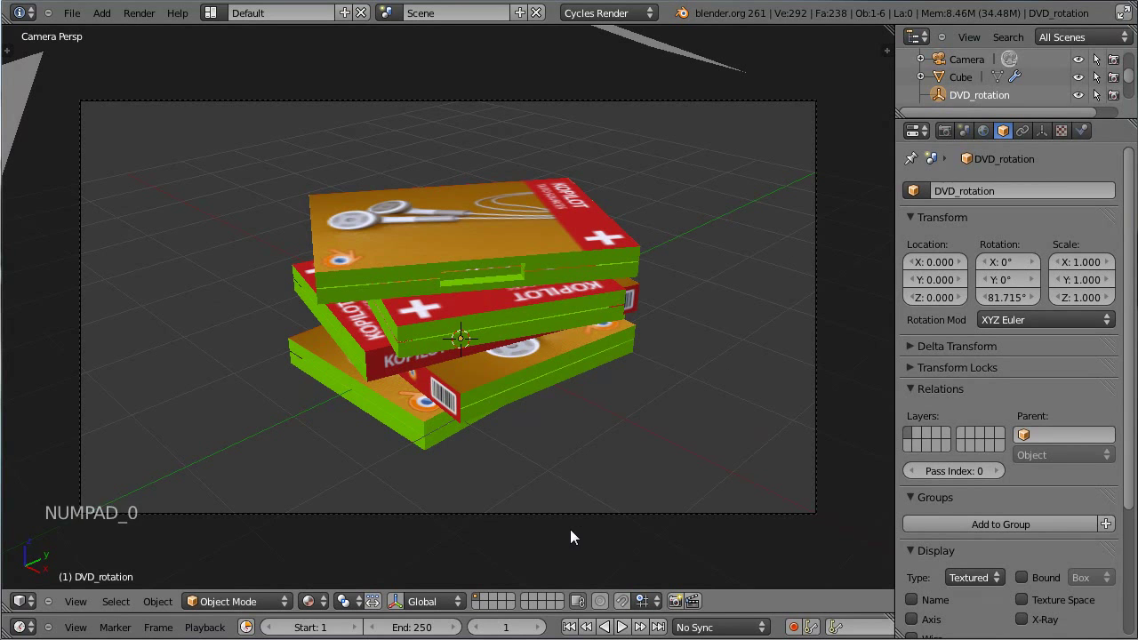
{"action": "right_click", "coordinate": [586, 517]}
Step: Re-angle the camera with a series of rotations to frame the fanned stack
{"action": "key", "text": "g"}
{"action": "key", "text": "r"}
{"action": "left_click", "coordinate": [575, 497]}
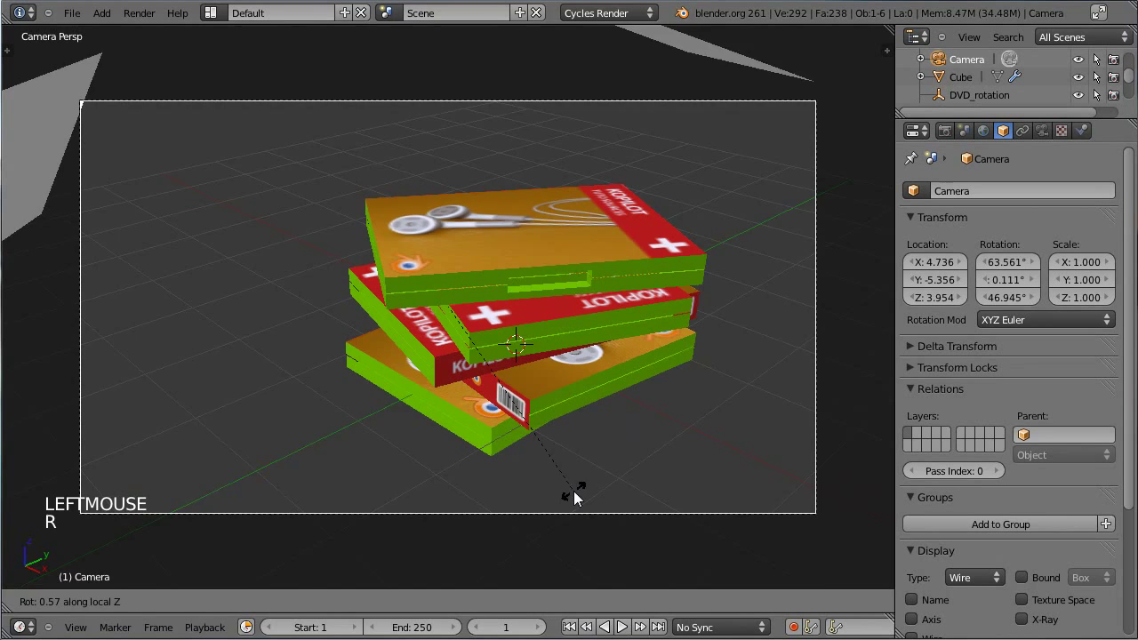
{"action": "key", "text": "r"}
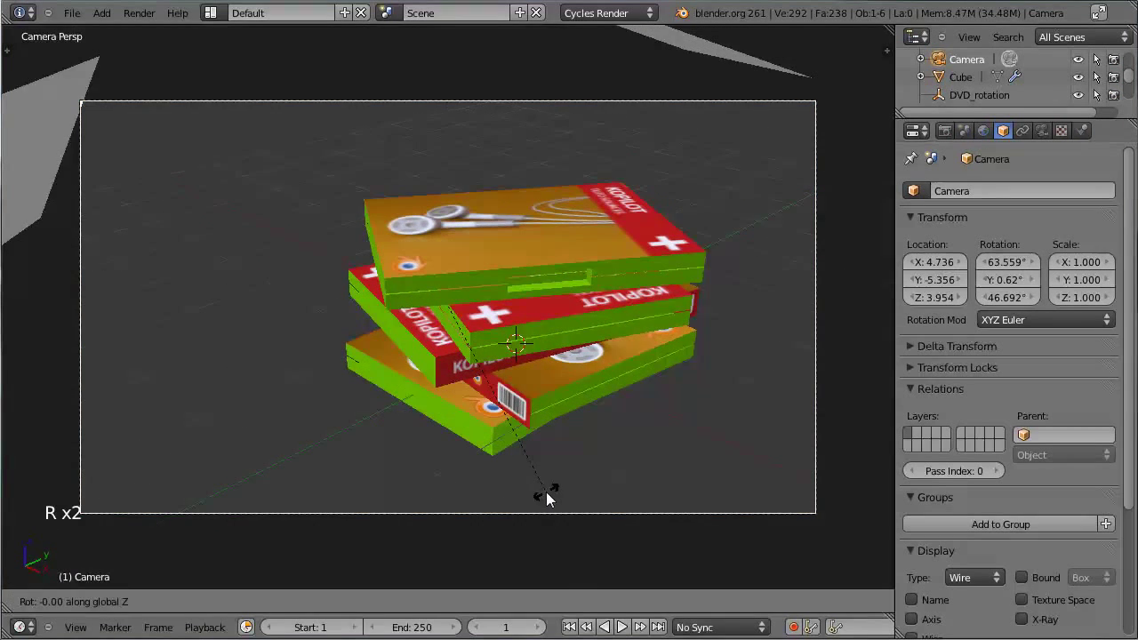
{"action": "left_click", "coordinate": [582, 507]}
{"action": "key", "text": "g"}
{"action": "left_click", "coordinate": [501, 501]}
{"action": "key", "text": "r"}
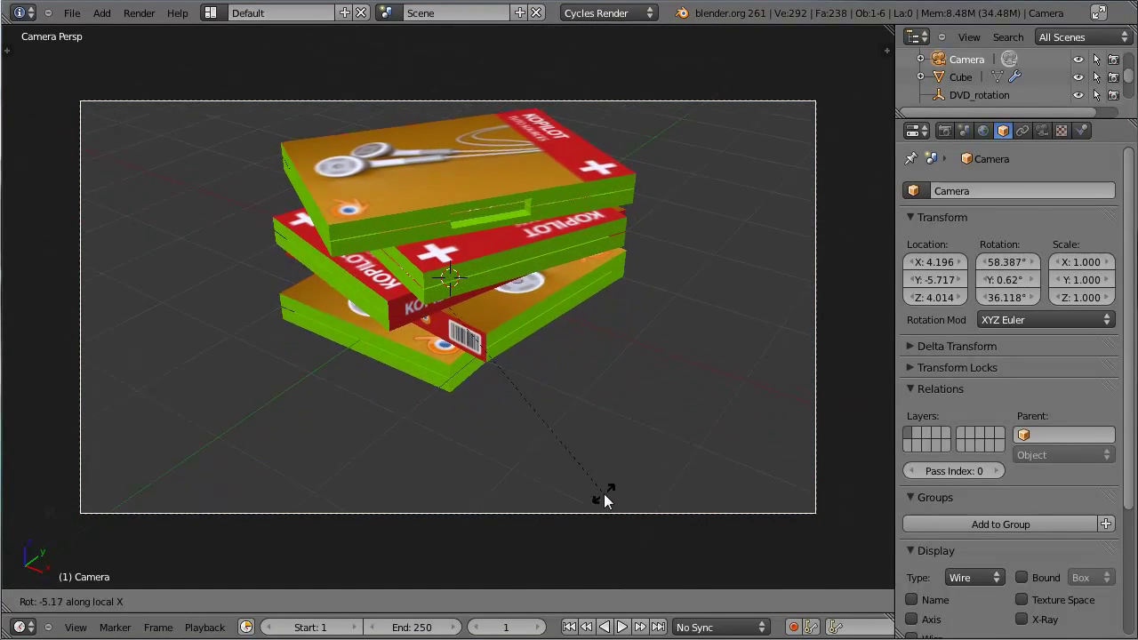
{"action": "left_click", "coordinate": [613, 476]}
Step: Move the camera and push it along its viewing axis toward the stack
{"action": "key", "text": "g"}
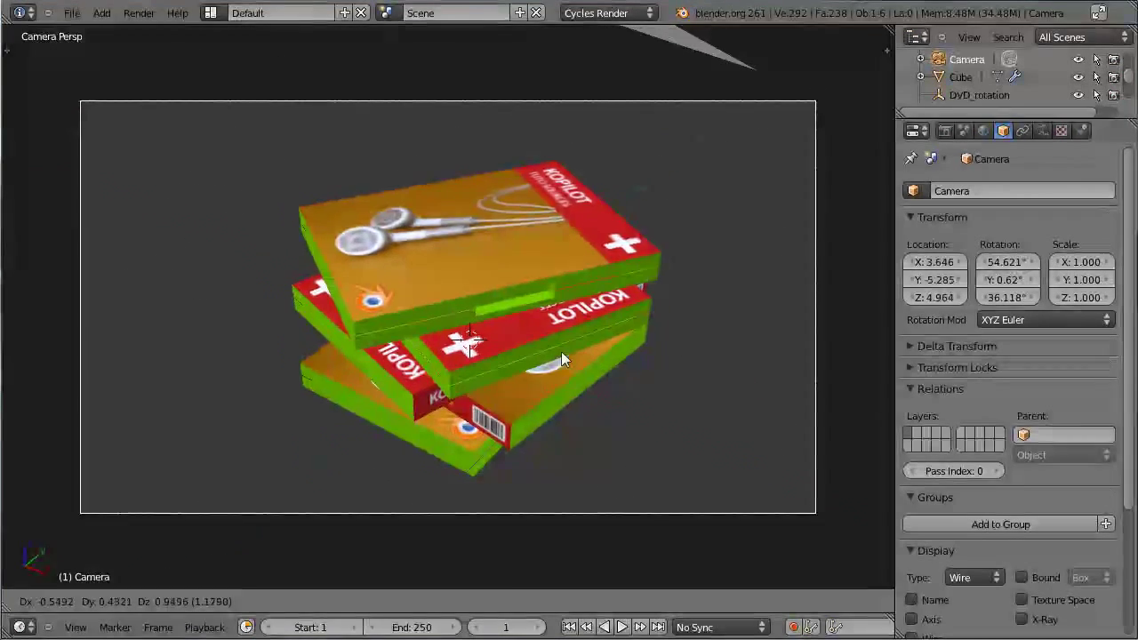
{"action": "left_click", "coordinate": [618, 392]}
{"action": "key", "text": "g"}
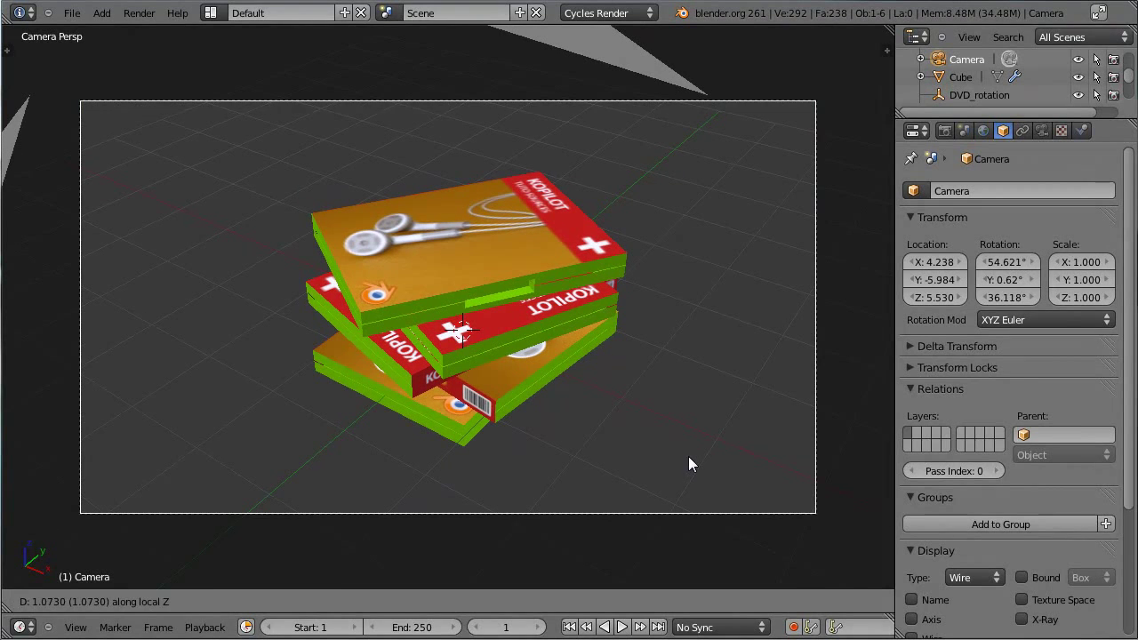
Step: Confirm the camera distance and raise the DVD case's Array Count to 6
{"action": "left_click", "coordinate": [697, 461]}
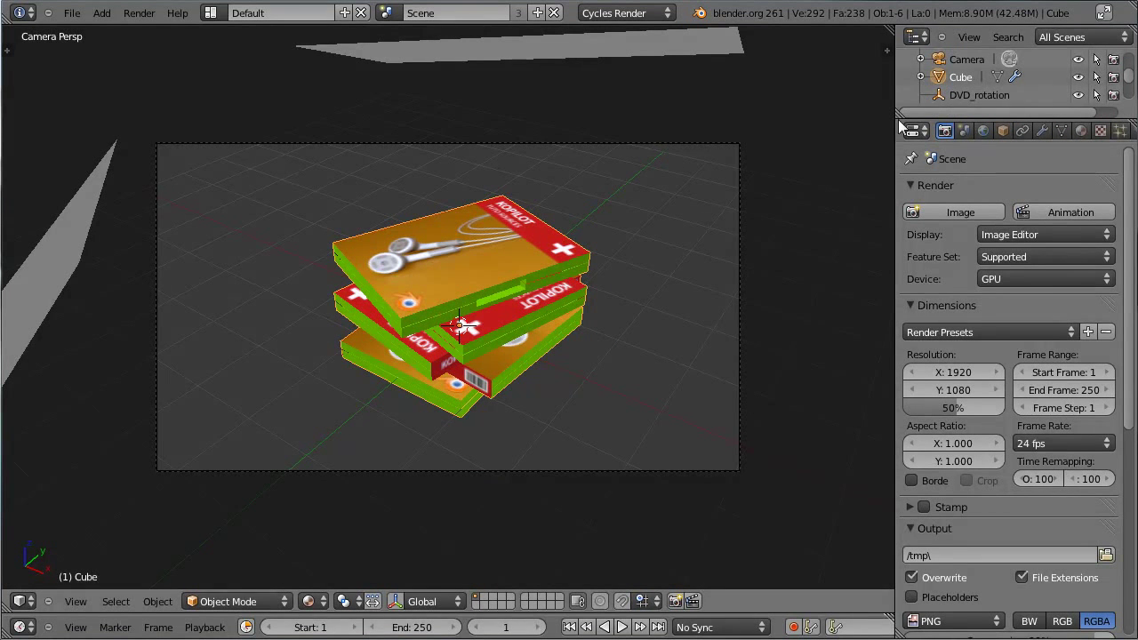
{"action": "left_click", "coordinate": [974, 96]}
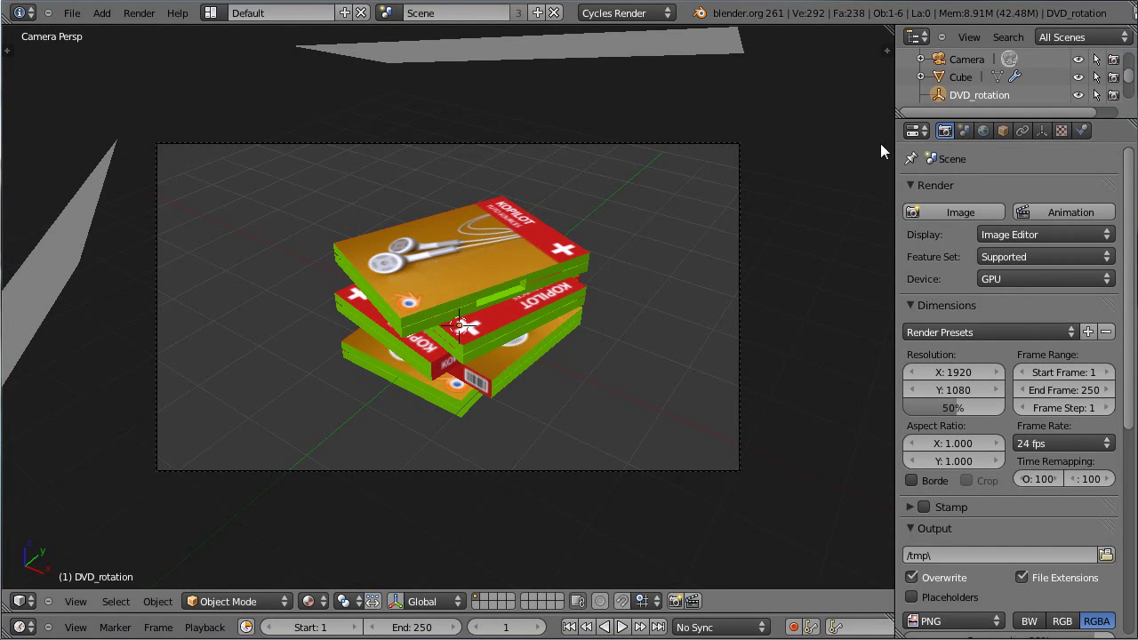
{"action": "right_click", "coordinate": [483, 267]}
{"action": "left_click", "coordinate": [1050, 135]}
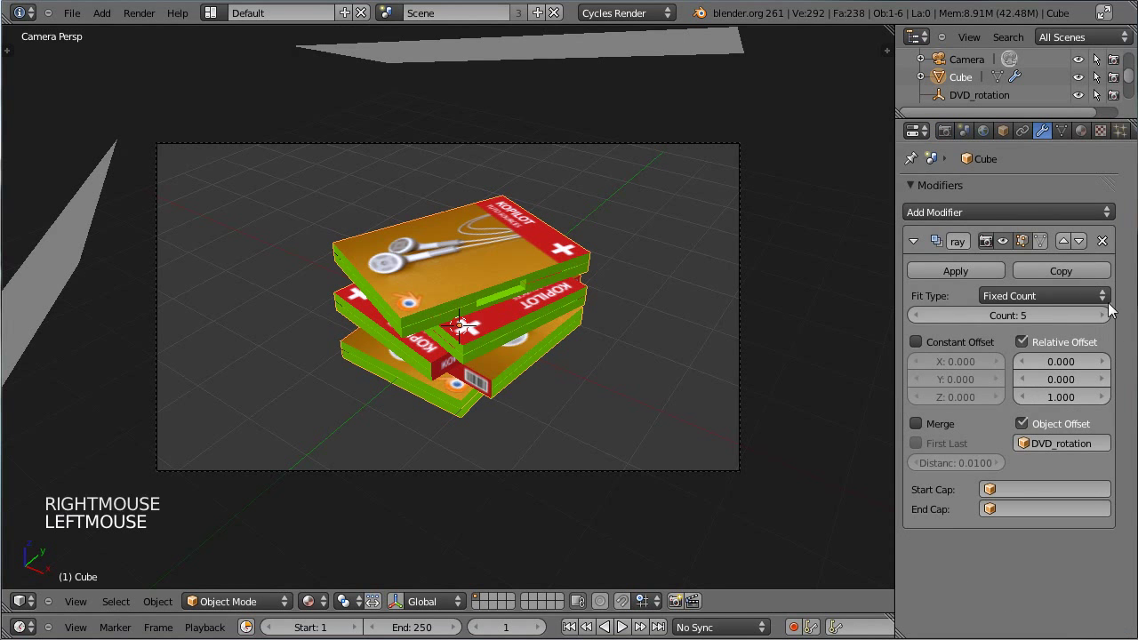
{"action": "left_click", "coordinate": [1106, 318]}
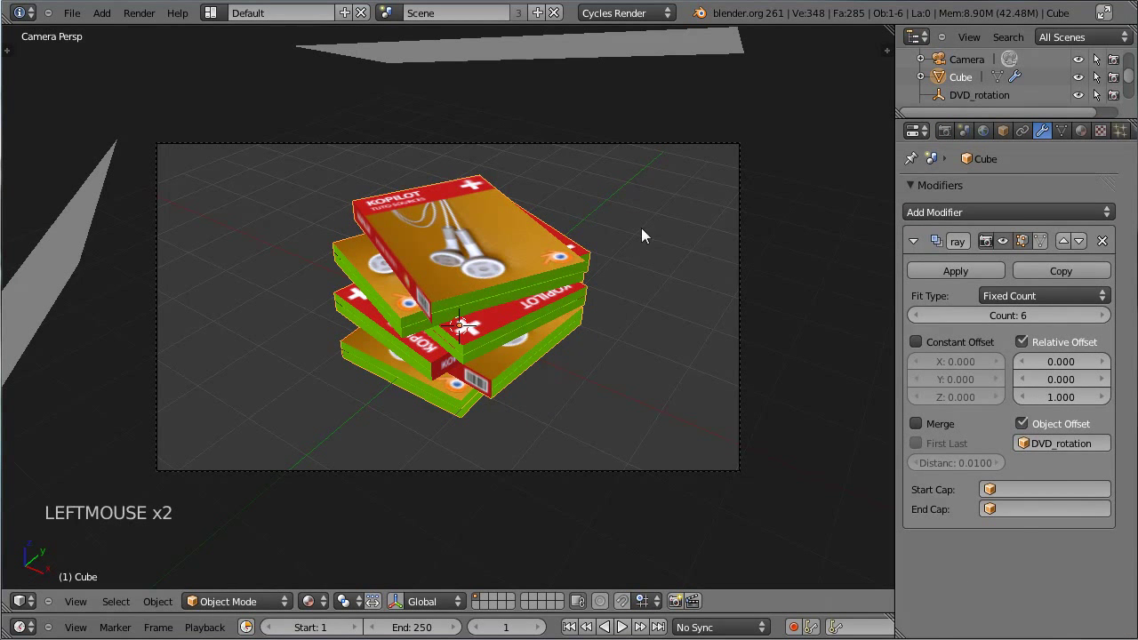
Step: Rotate the DVD_rotation helper around Z to about 70°
{"action": "left_click", "coordinate": [967, 100]}
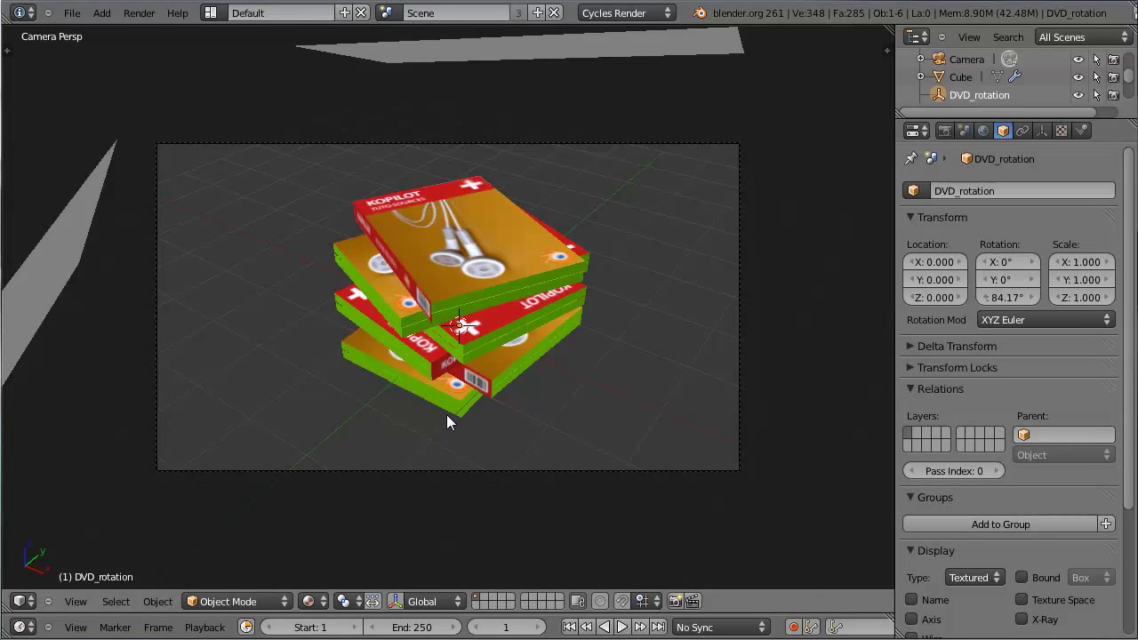
{"action": "key", "text": "r"}
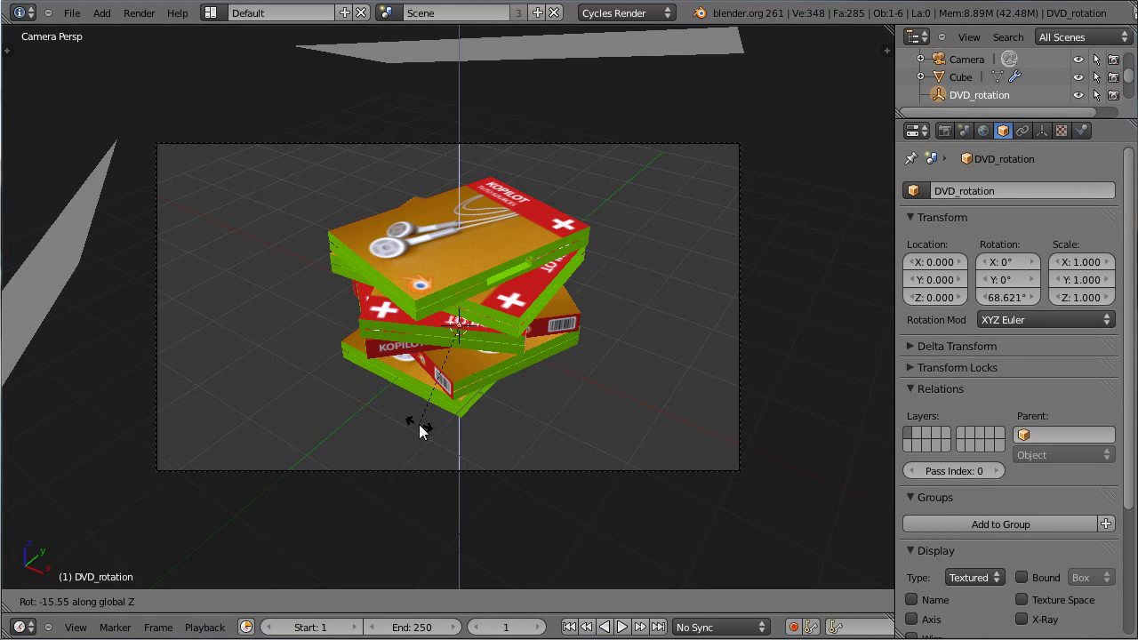
{"action": "left_click", "coordinate": [431, 429]}
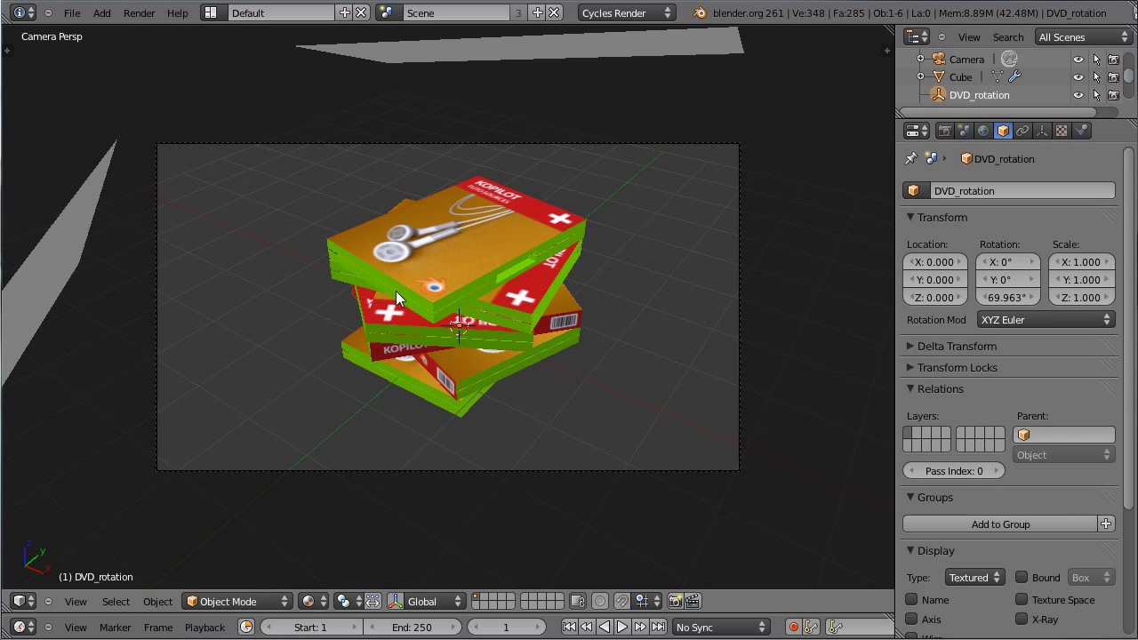
Step: Rotate glowing Plane.002 around Z to change the lighting, then save the file
{"action": "left_click", "coordinate": [325, 608]}
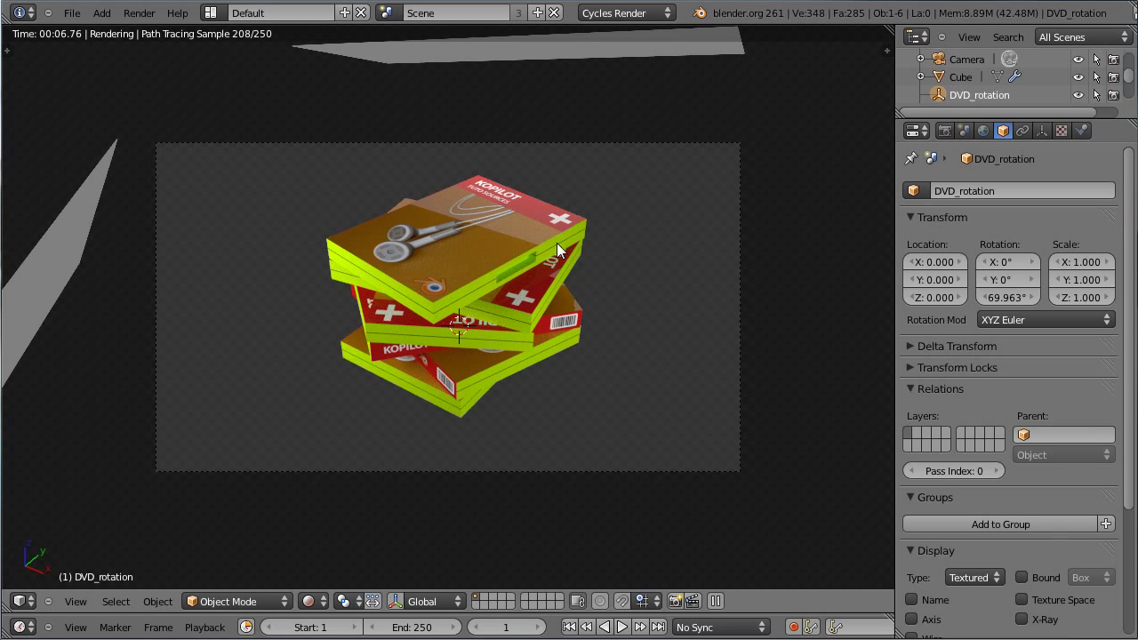
{"action": "right_click", "coordinate": [498, 62]}
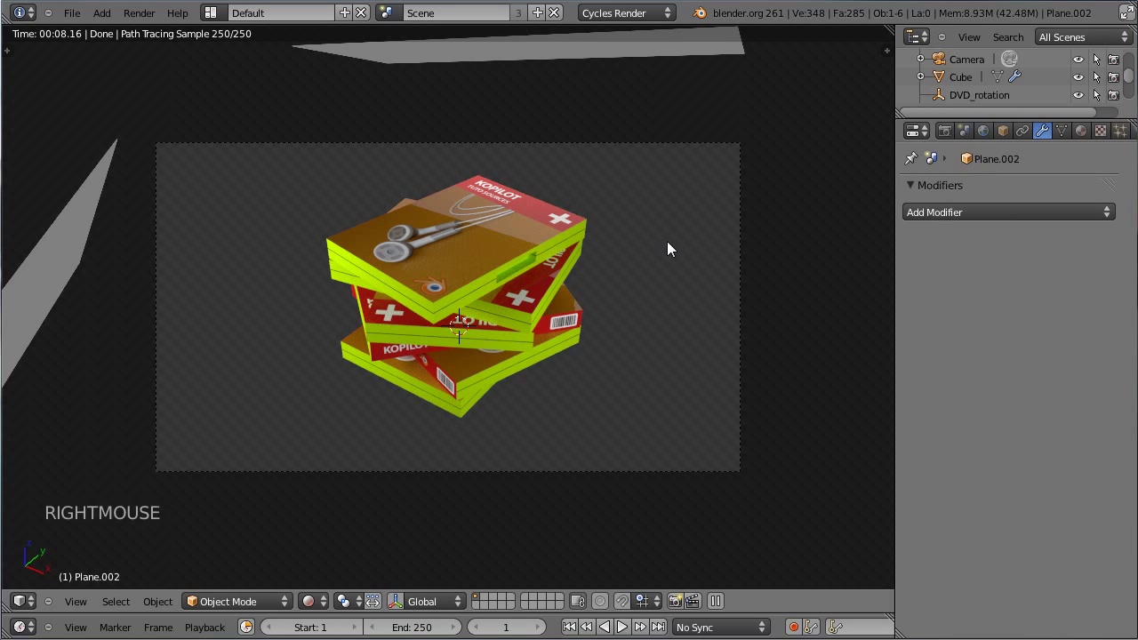
{"action": "key", "text": "r"}
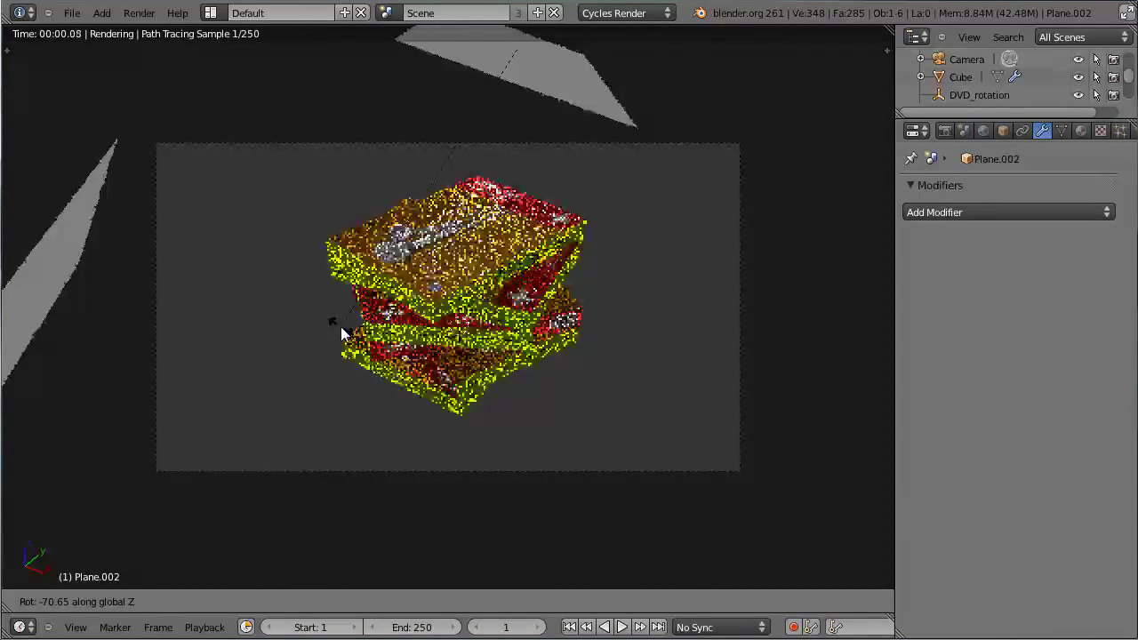
{"action": "left_click", "coordinate": [349, 331]}
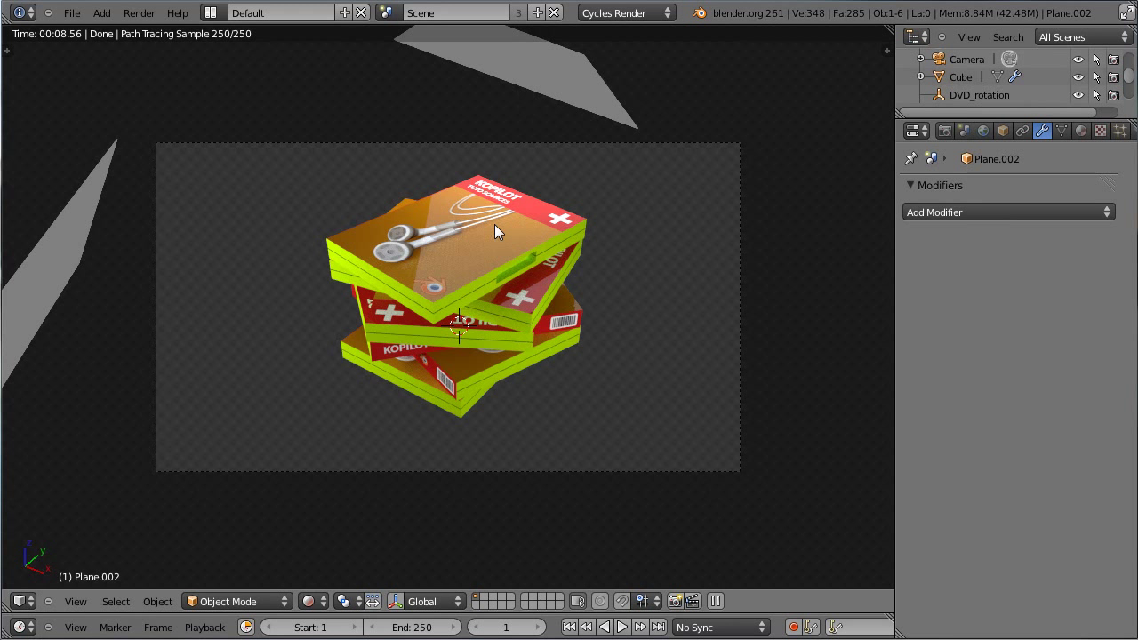
{"action": "key", "text": "ctrl+s"}
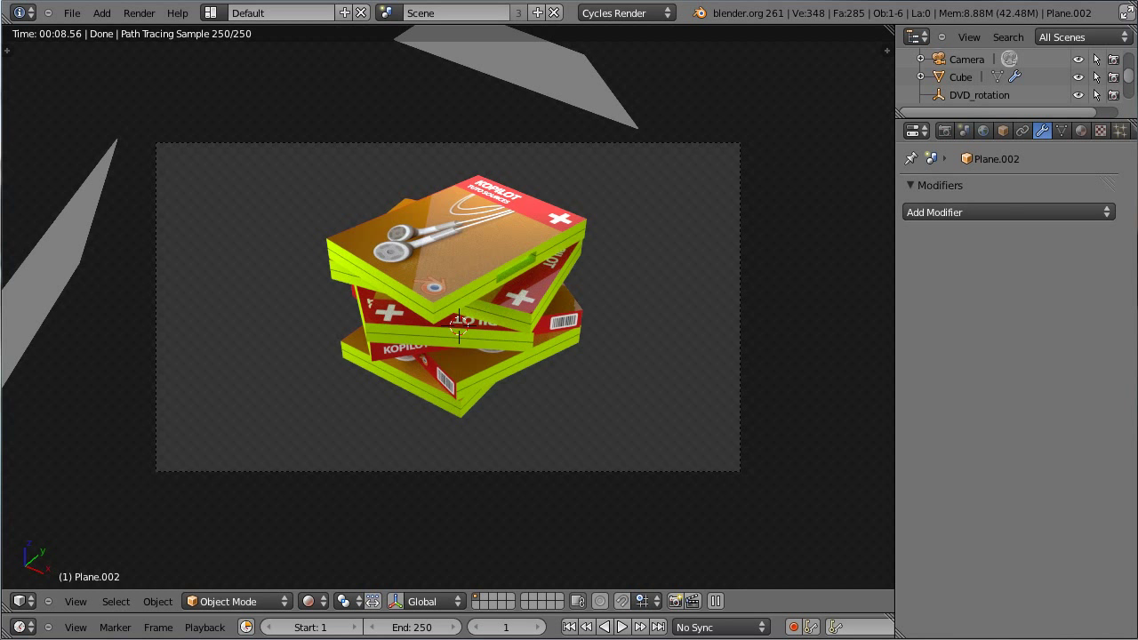
Step: Switch to Blender Render and delete the three glowing planes
{"action": "double_click", "coordinate": [669, 16]}
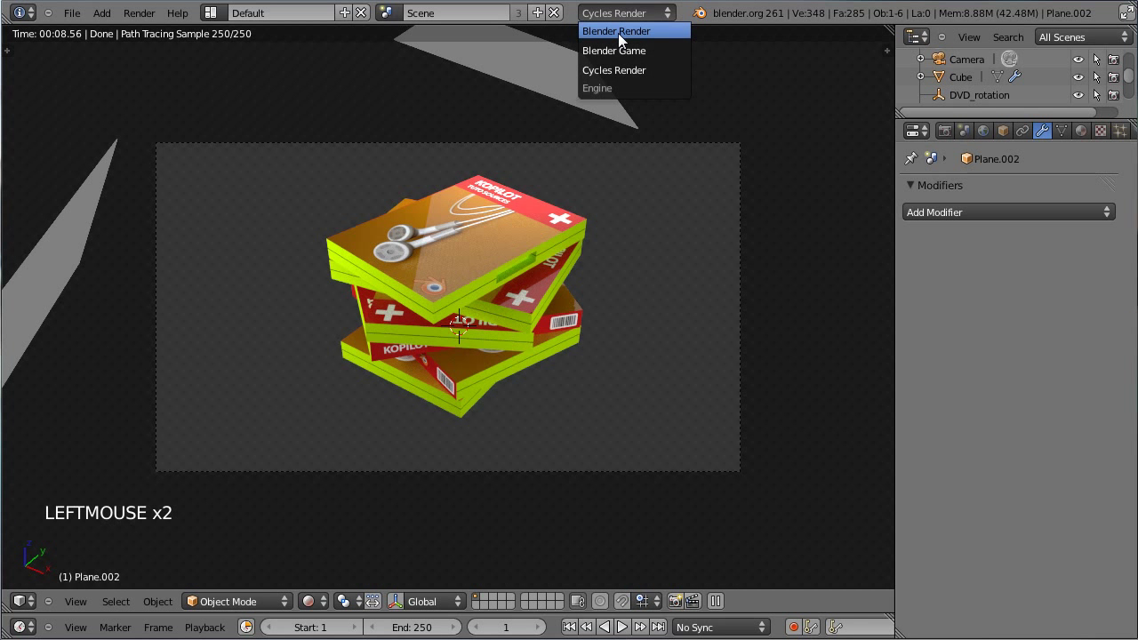
{"action": "middle_click", "coordinate": [331, 301]}
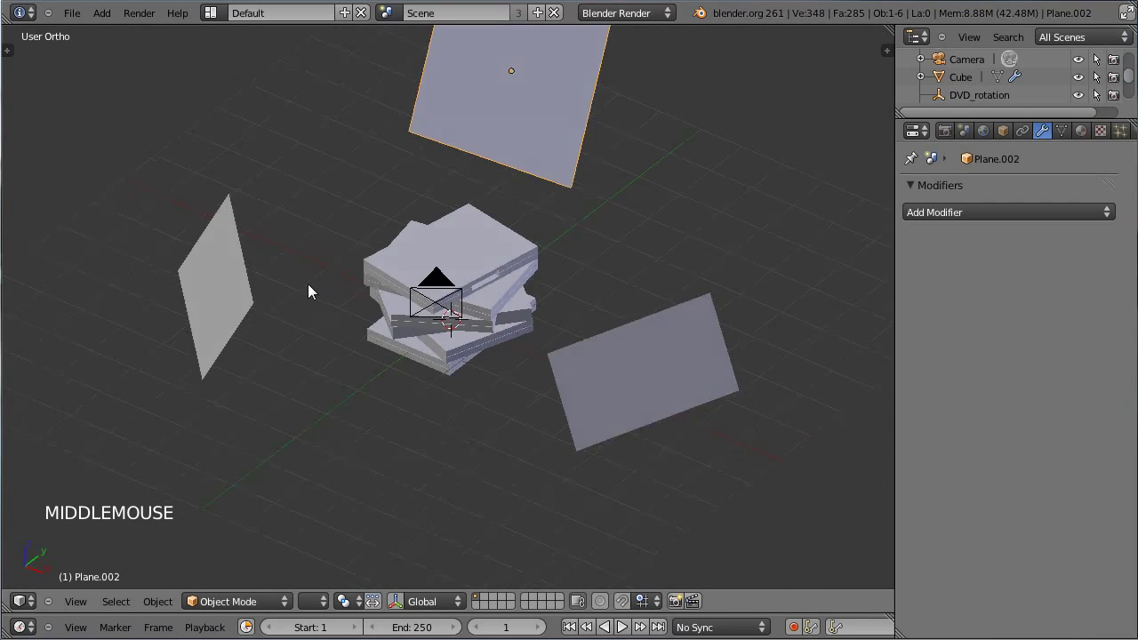
{"action": "right_click", "coordinate": [224, 293]}
{"action": "right_click", "coordinate": [462, 153]}
{"action": "right_click", "coordinate": [634, 403]}
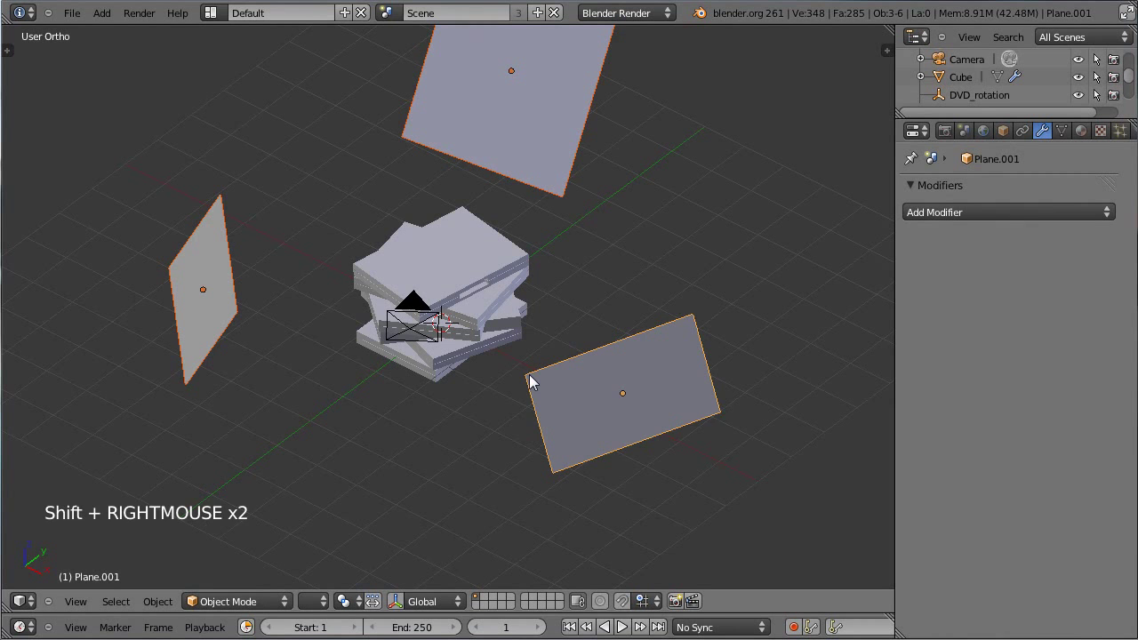
{"action": "key", "text": "m"}
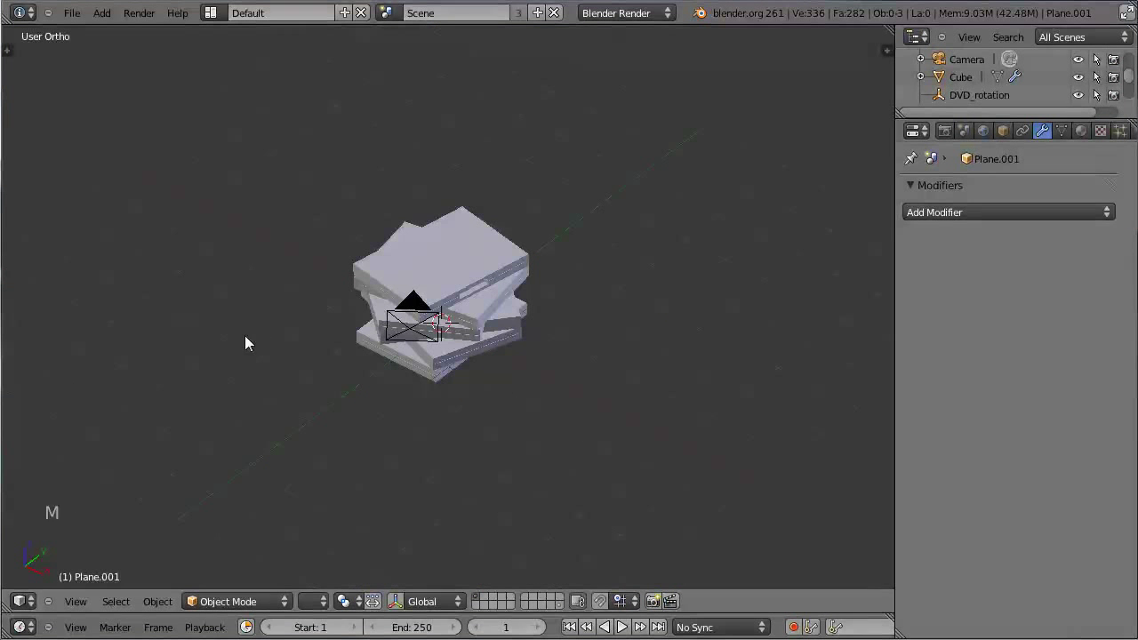
Step: Add a floor plane under the stack and scale it up to fill the camera view
{"action": "middle_click", "coordinate": [533, 400]}
{"action": "key", "text": "shift+a"}
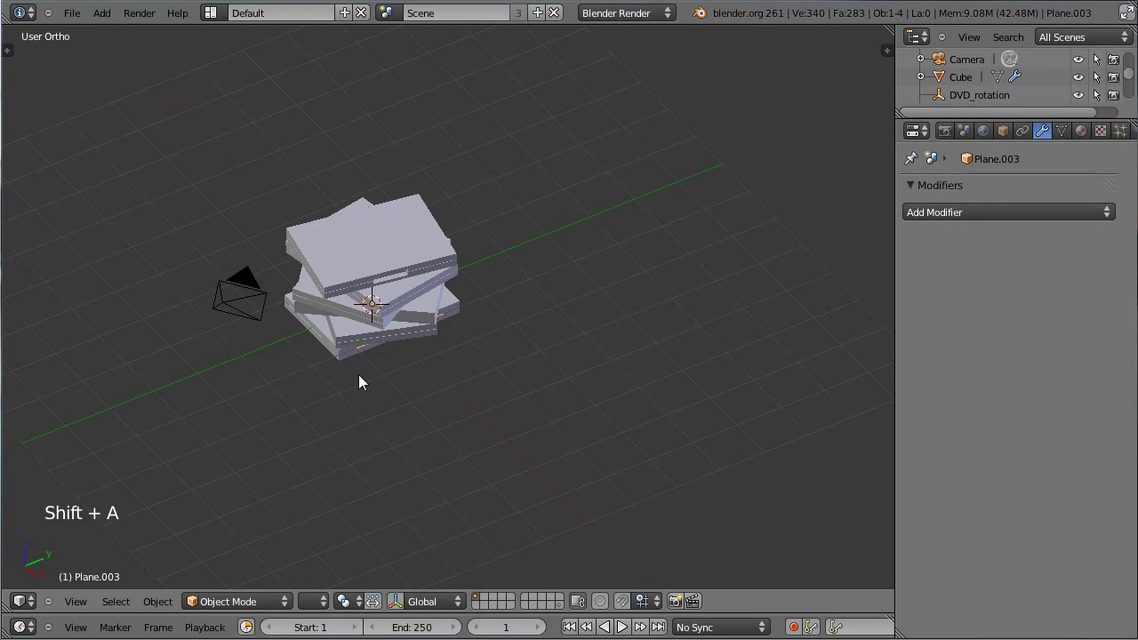
{"action": "key", "text": "s"}
{"action": "left_click", "coordinate": [638, 489]}
{"action": "key", "text": "s"}
{"action": "left_click", "coordinate": [599, 487]}
{"action": "key", "text": "KP_0"}
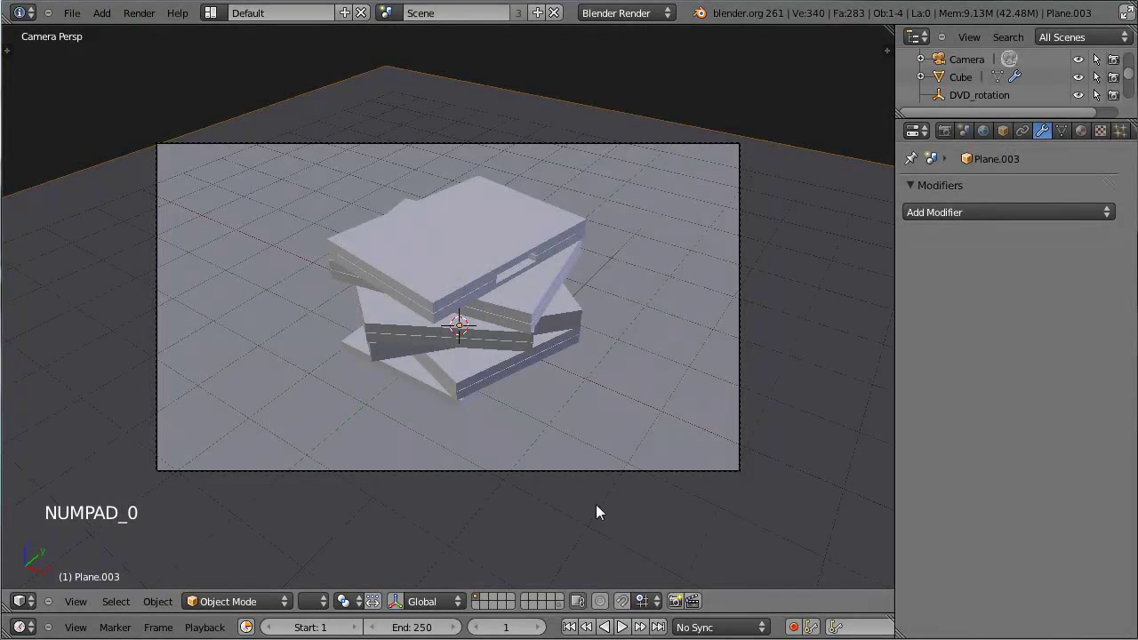
{"action": "key", "text": "s"}
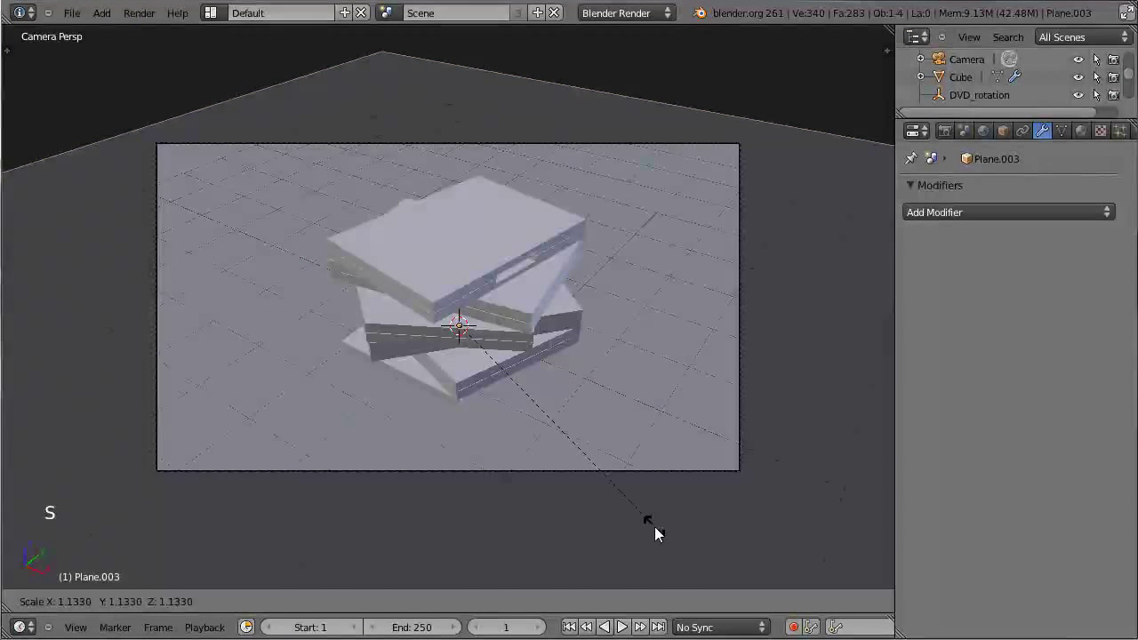
{"action": "left_click", "coordinate": [661, 531]}
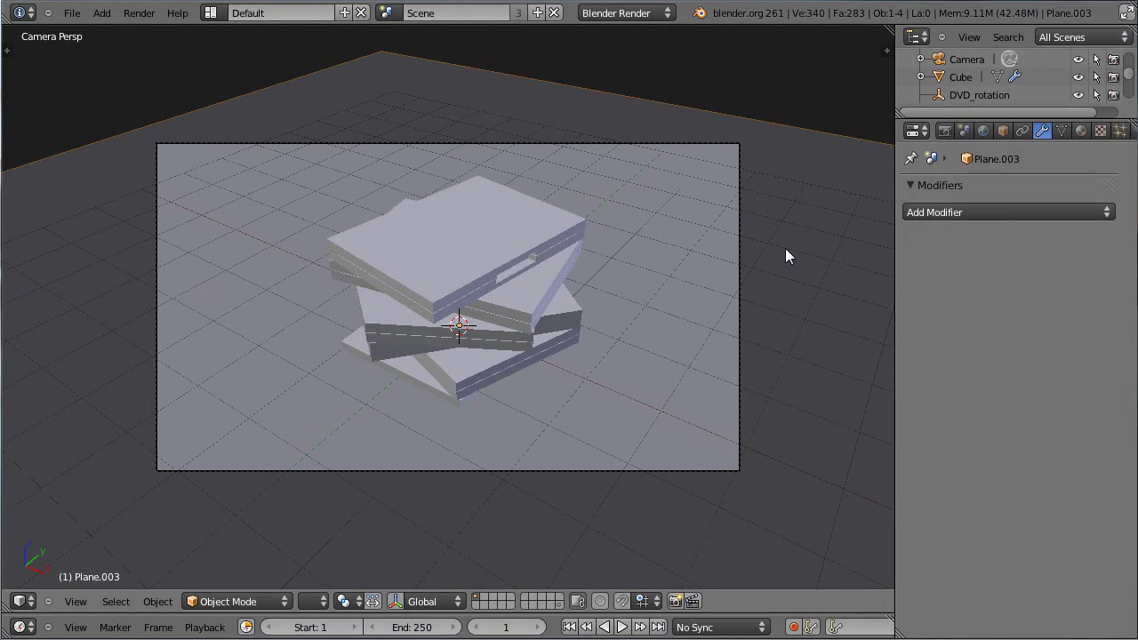
Step: From side view, add an area lamp and raise it high above the stack
{"action": "key", "text": "KP_3"}
{"action": "key", "text": "shift+a"}
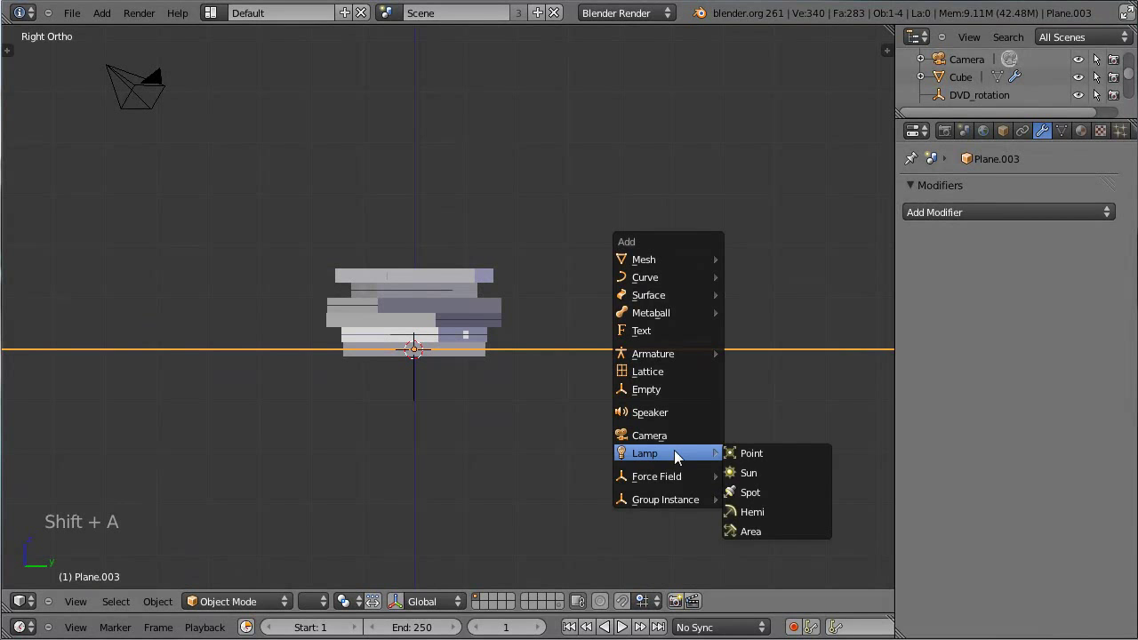
{"action": "key", "text": "g"}
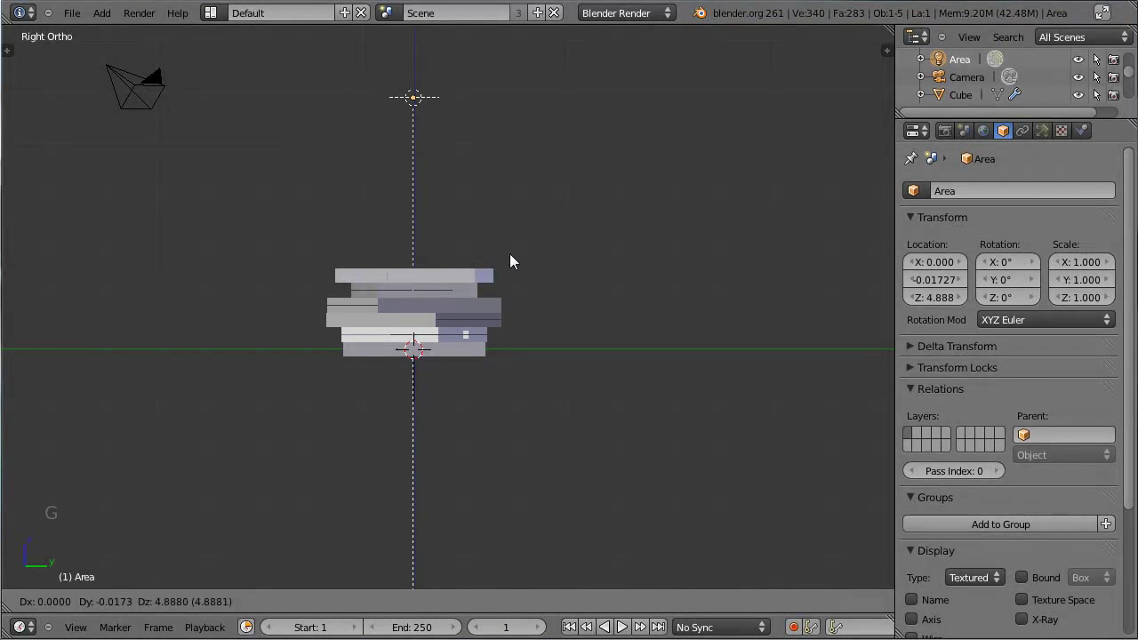
{"action": "left_click", "coordinate": [518, 255]}
{"action": "scroll", "scroll_direction": "down", "scroll_amount": 3}
{"action": "scroll", "scroll_direction": "up", "scroll_amount": 3}
Step: Set the lamp's energy to 0.54 and enlarge its size to about 4.8
{"action": "left_click", "coordinate": [1046, 135]}
{"action": "scroll", "scroll_direction": "down", "scroll_amount": 3}
{"action": "left_click", "coordinate": [977, 421]}
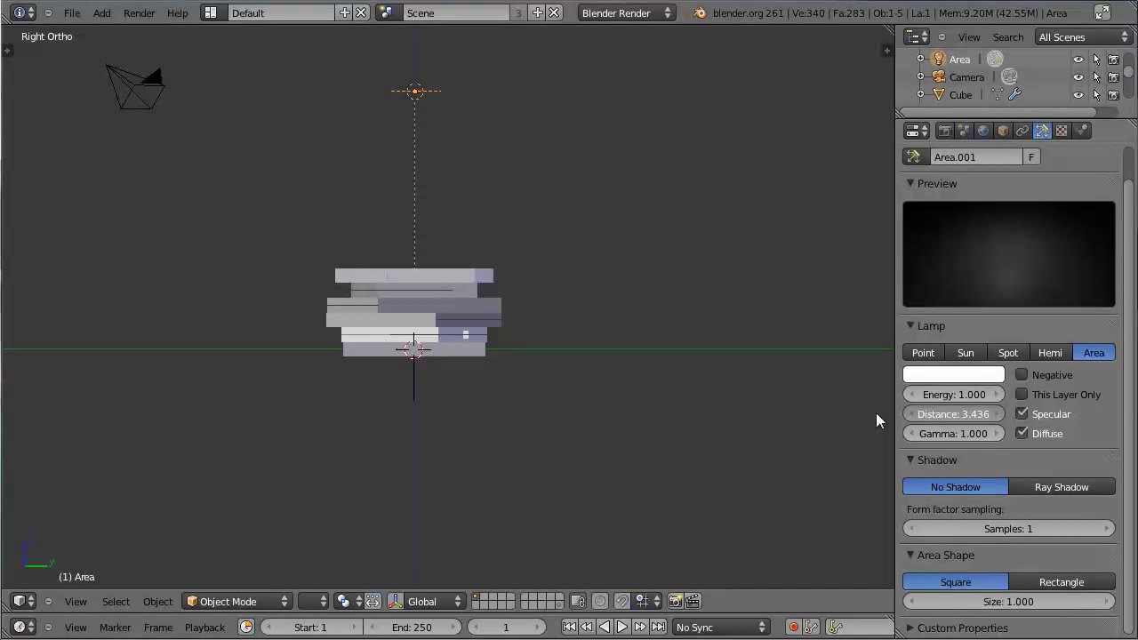
{"action": "left_click", "coordinate": [981, 398]}
{"action": "scroll", "scroll_direction": "down", "scroll_amount": 3}
{"action": "left_click", "coordinate": [974, 611]}
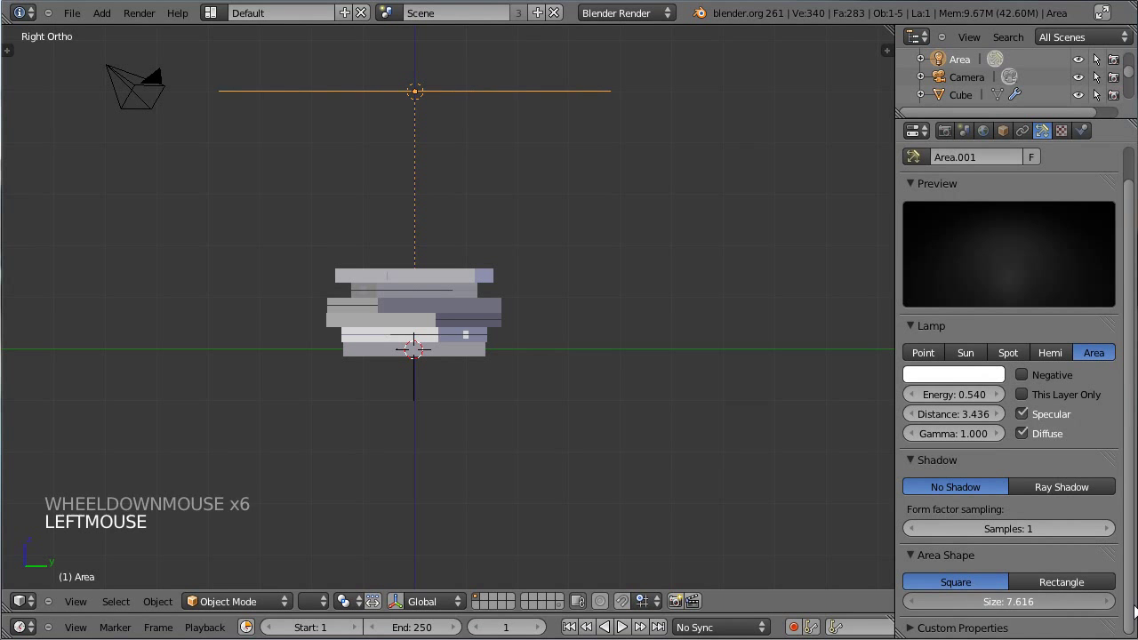
{"action": "middle_click", "coordinate": [406, 262]}
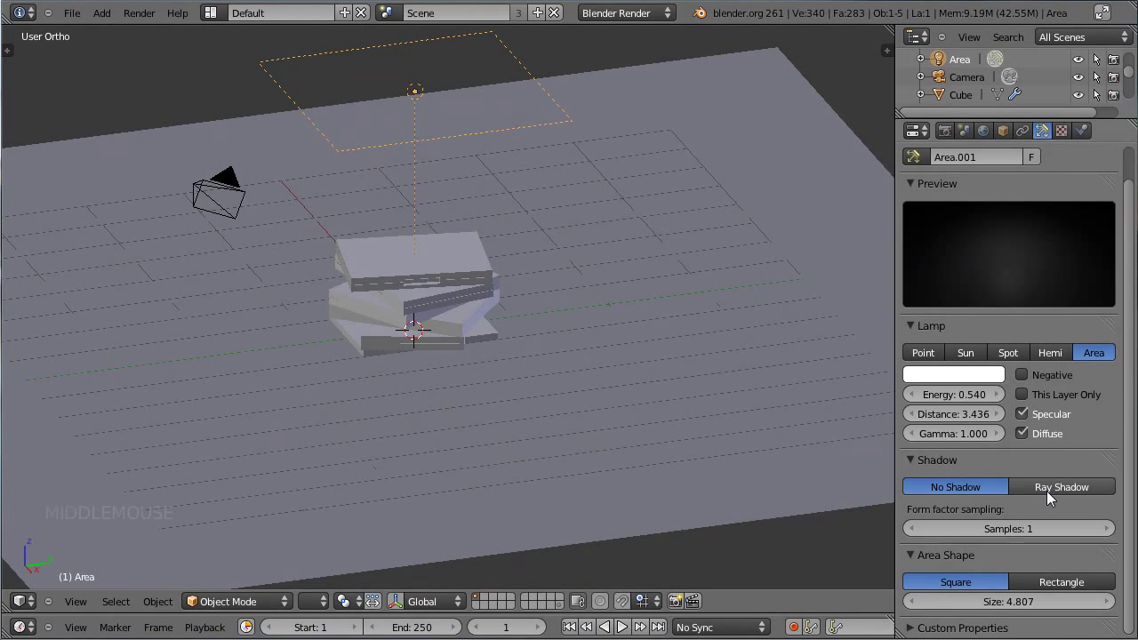